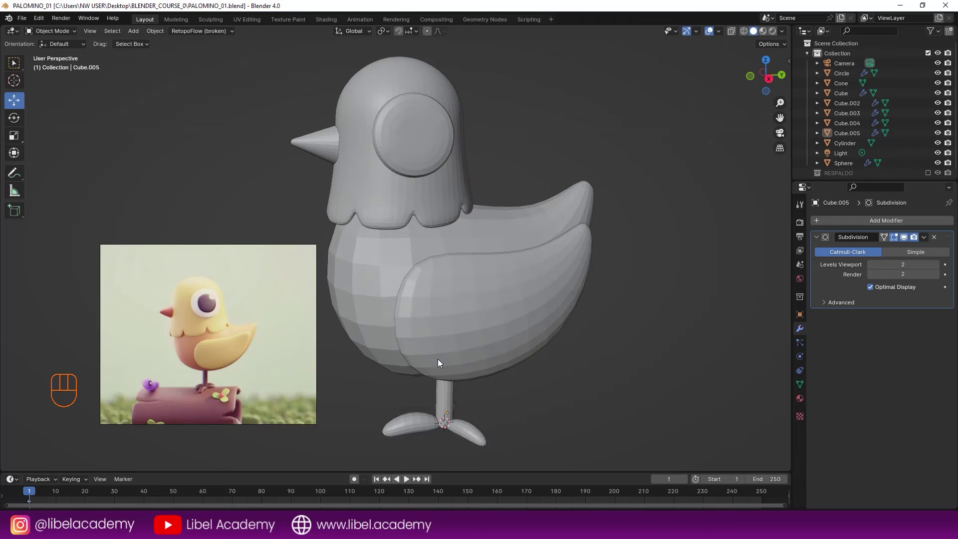
# Save the file and bring the pigeon's leg into a straight side view.
pyautogui.press('KP_3')
pyautogui.press('ctrl+s')
pyautogui.moveTo(372, 275); pyautogui.dragTo(416, 284)
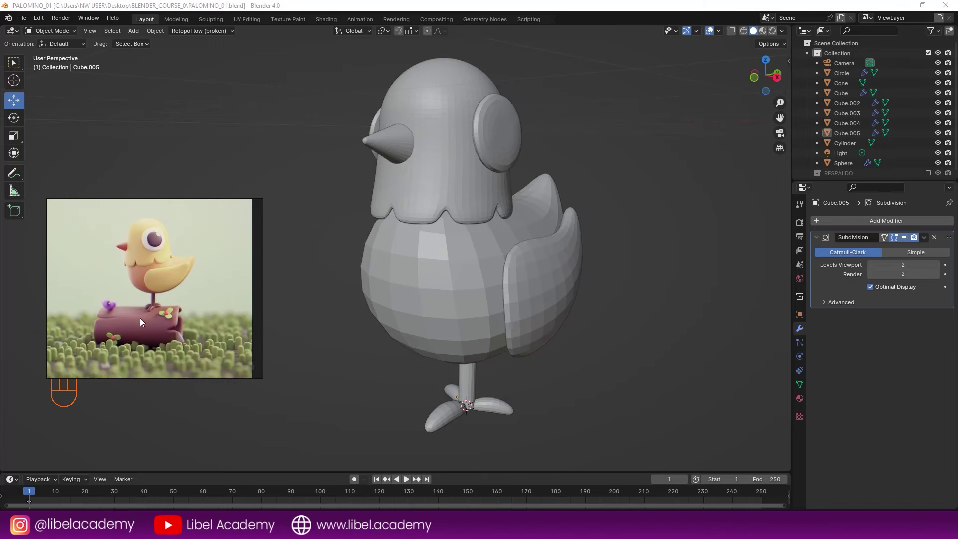
pyautogui.moveTo(610, 329); pyautogui.dragTo(504, 330)
pyautogui.middleClick(509, 316)
pyautogui.middleClick(519, 299)
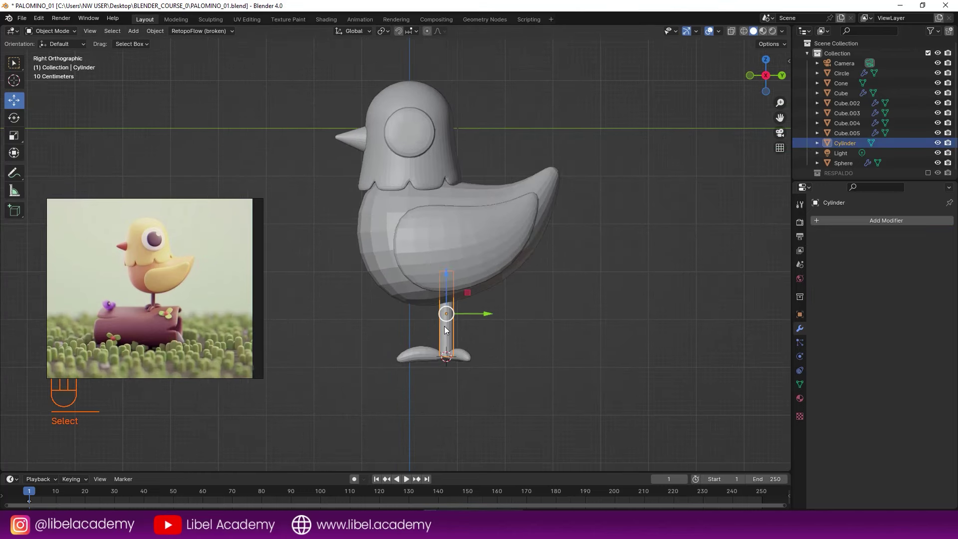
pyautogui.middleClick(448, 341)
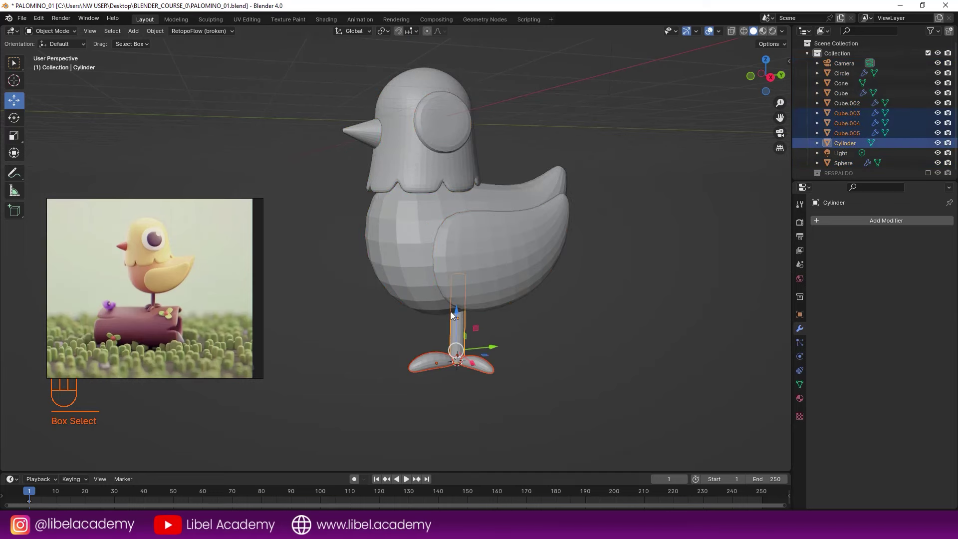
# Select the cylinder leg with both foot cubes and move them beneath the body.
pyautogui.click(457, 310)
pyautogui.moveTo(534, 343); pyautogui.dragTo(521, 335)
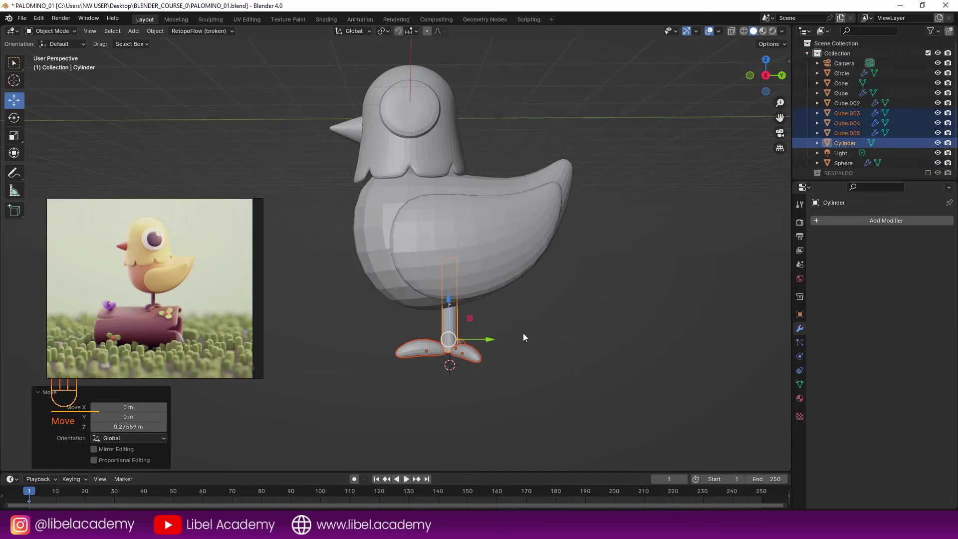
pyautogui.click(452, 298)
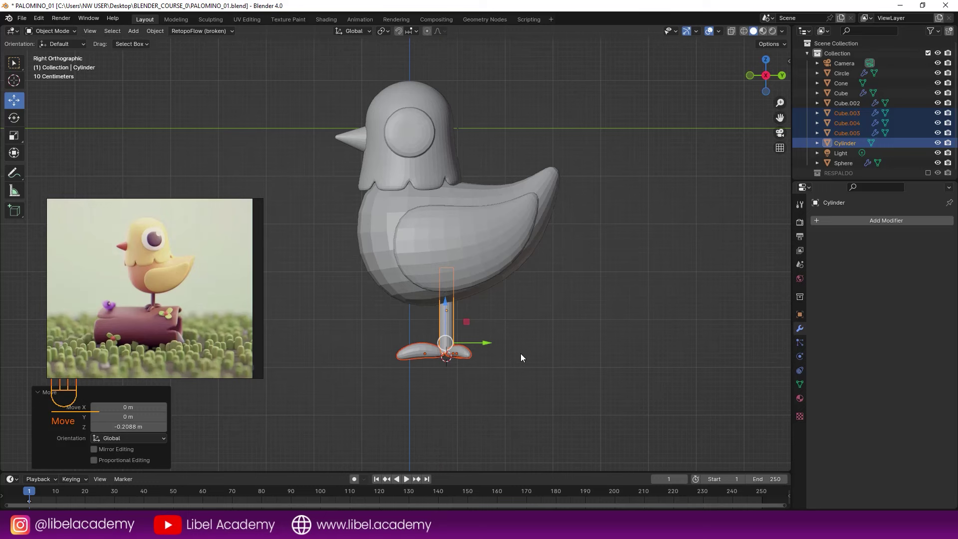
pyautogui.click(537, 359)
pyautogui.click(446, 296)
pyautogui.moveTo(468, 311); pyautogui.dragTo(507, 328)
pyautogui.moveTo(499, 312); pyautogui.dragTo(462, 305)
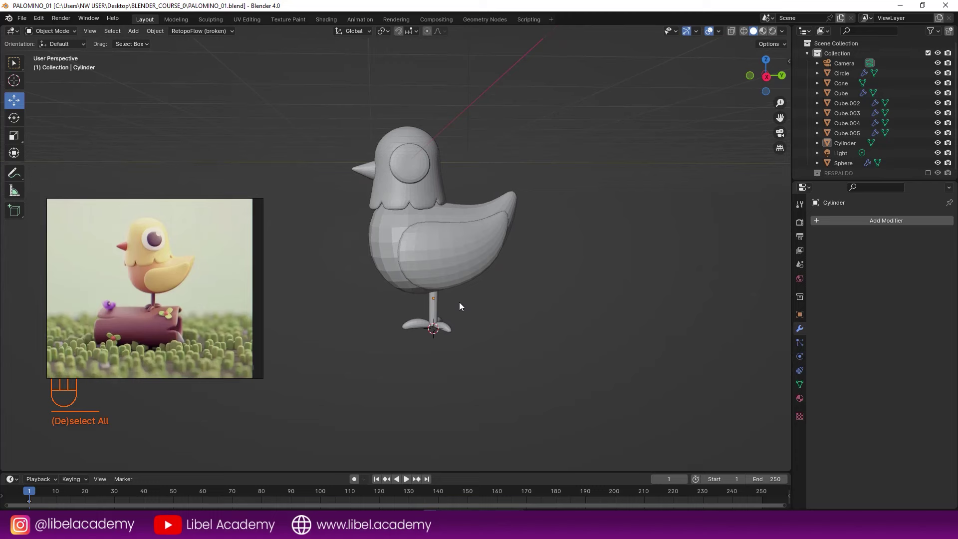
pyautogui.middleClick(435, 310)
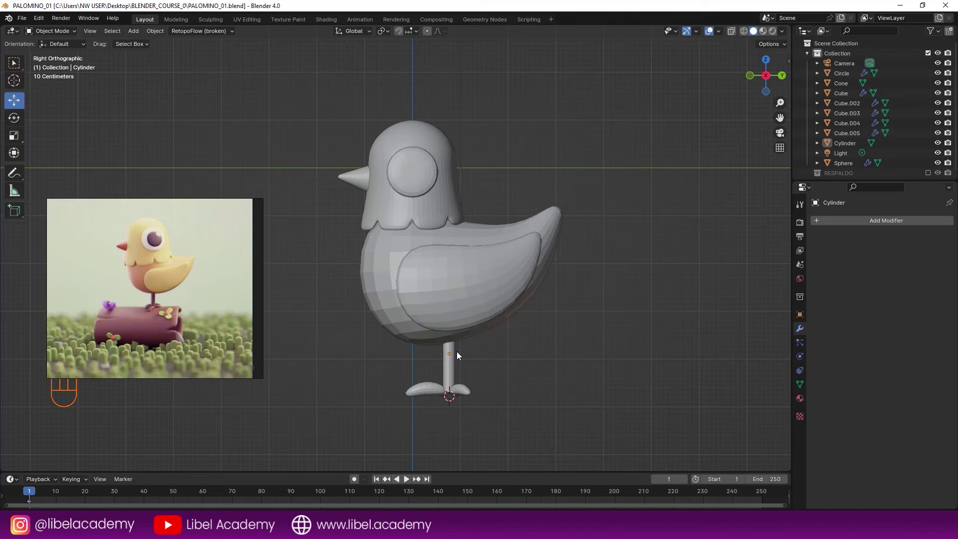
# Push the body cube into a new shape with the Grab brush in Sculpt Mode.
pyautogui.middleClick(457, 309)
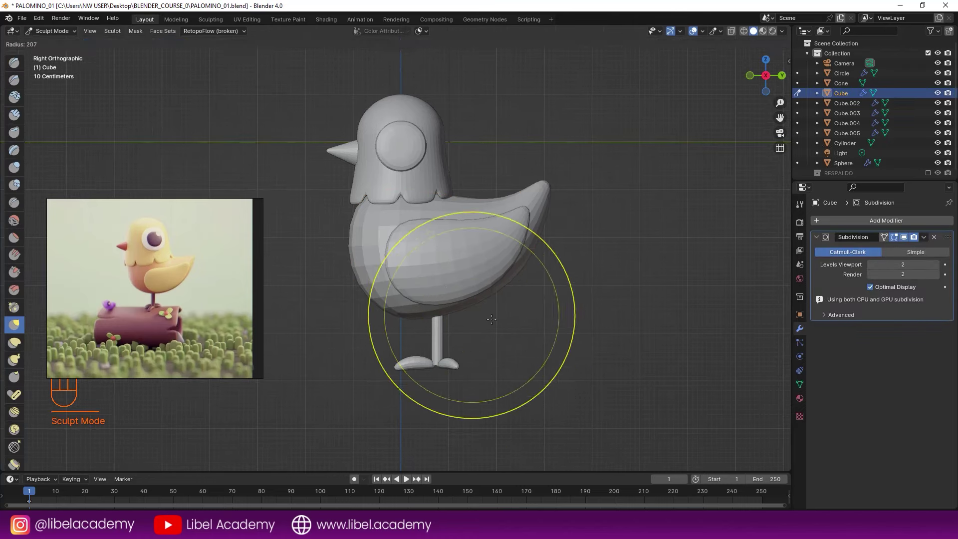
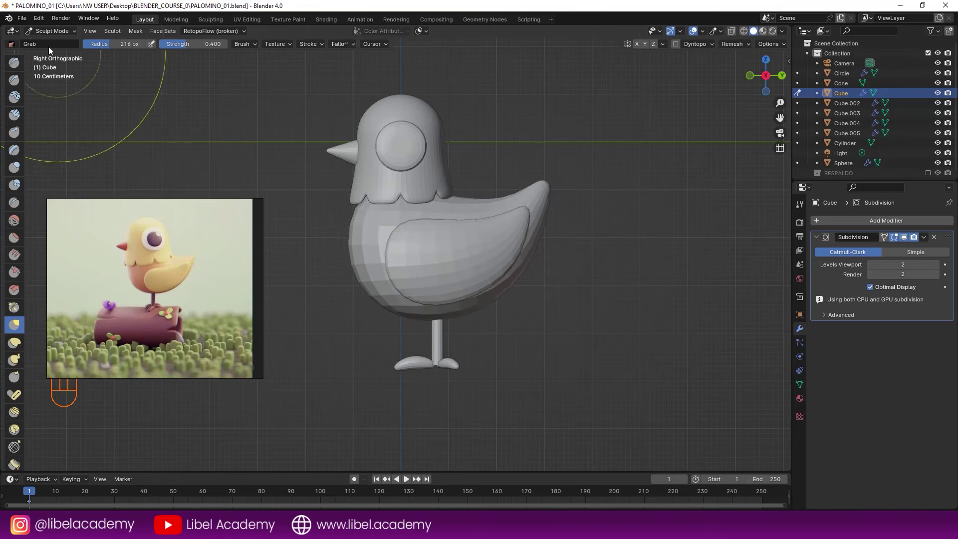
pyautogui.click(51, 35)
pyautogui.moveTo(406, 244); pyautogui.dragTo(501, 251)
pyautogui.moveTo(520, 263); pyautogui.dragTo(426, 262)
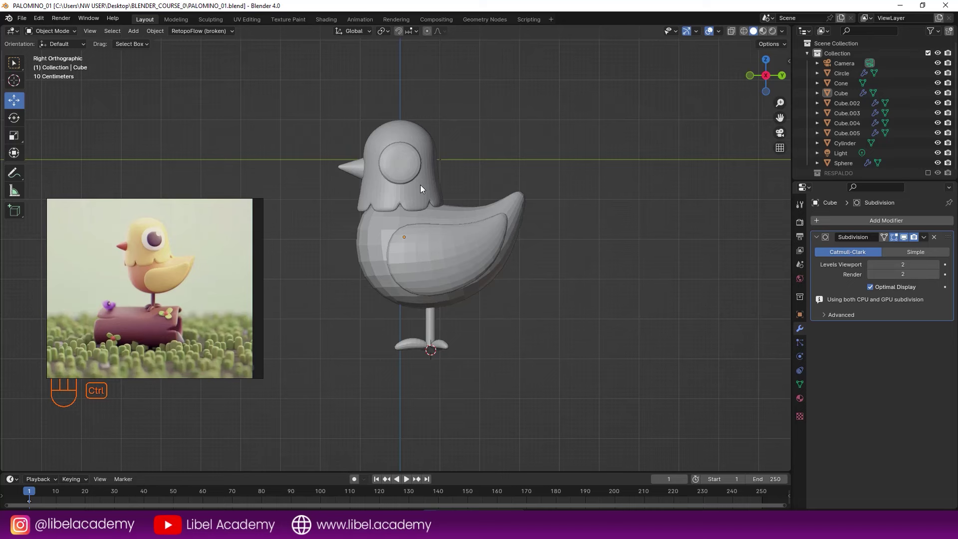
pyautogui.moveTo(449, 280); pyautogui.dragTo(459, 245)
pyautogui.middleClick(457, 280)
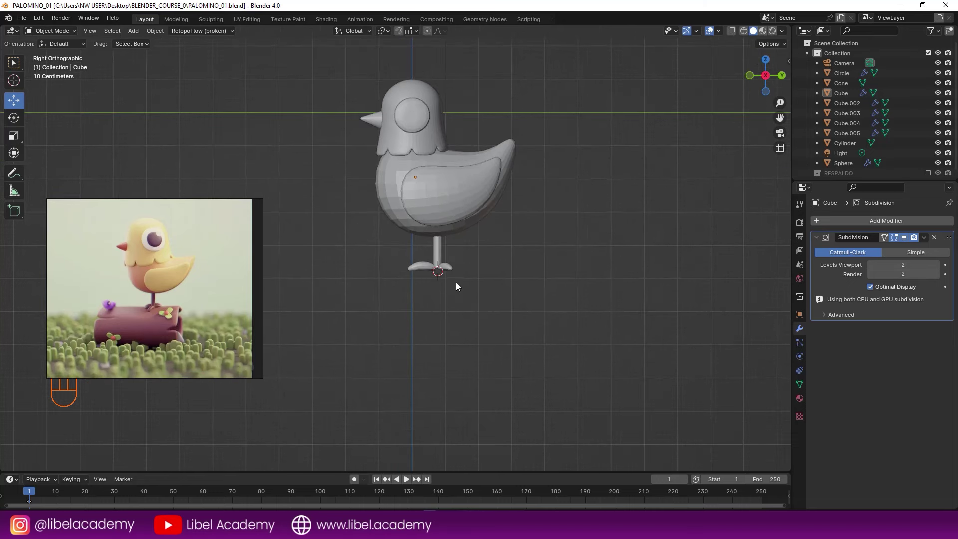
pyautogui.middleClick(471, 304)
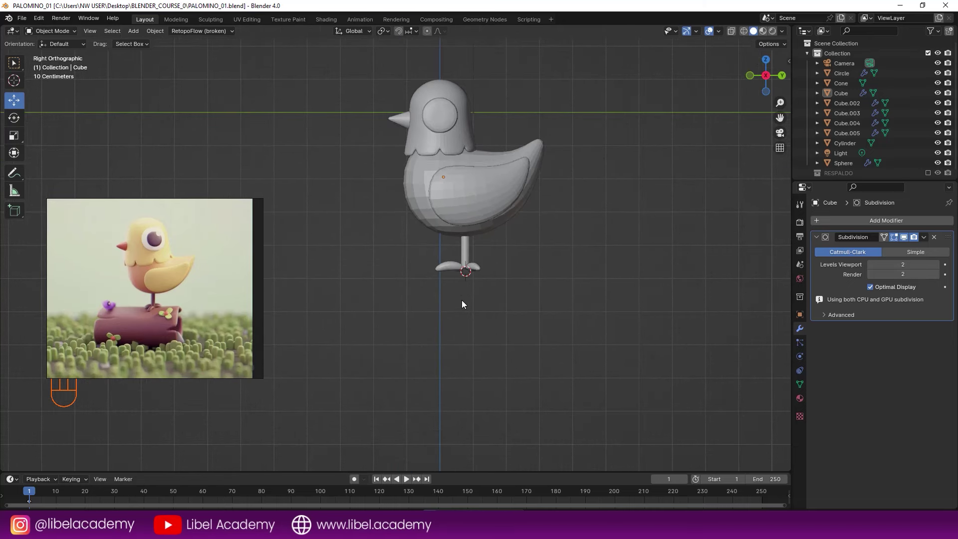
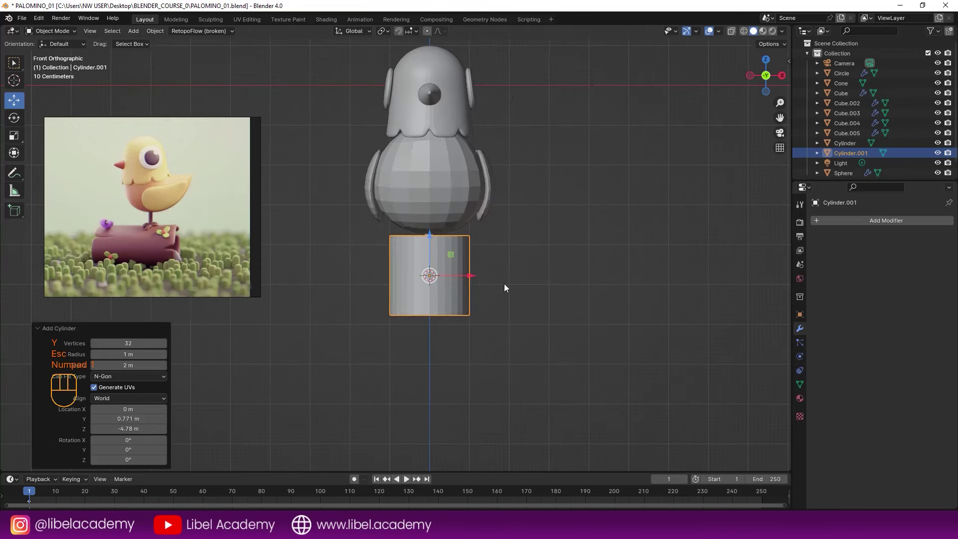
# Rotate the new cylinder 90 degrees so it lies horizontally under the feet.
pyautogui.middleClick(429, 313)
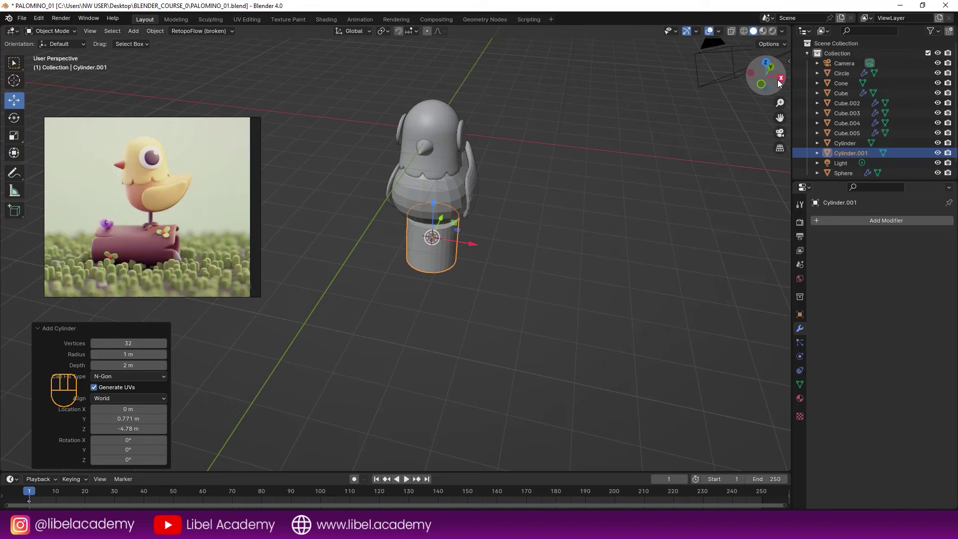
pyautogui.middleClick(494, 165)
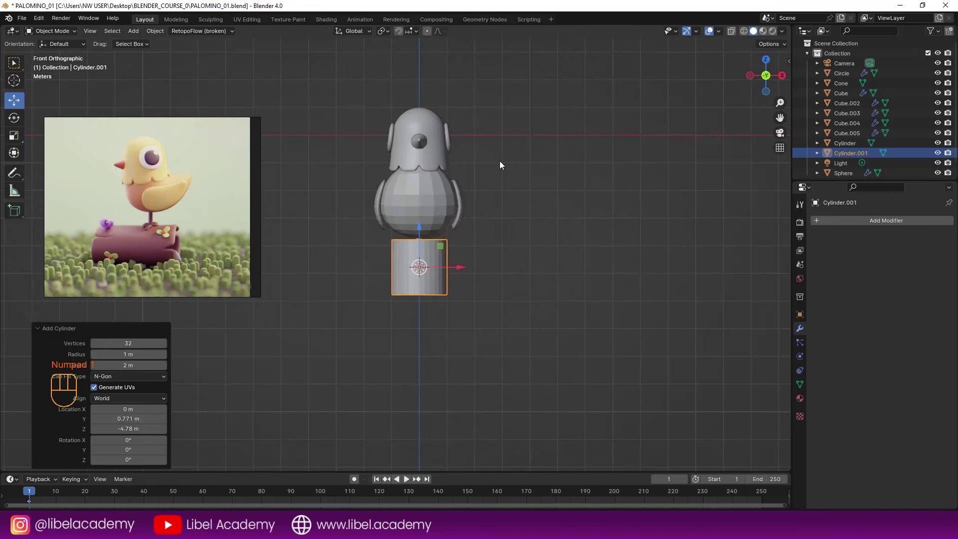
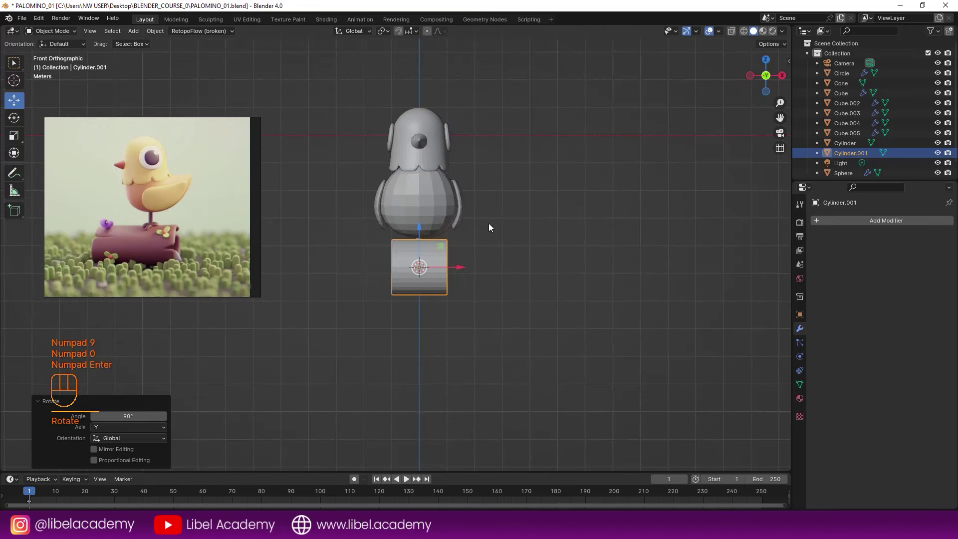
pyautogui.press('KP_3')
pyautogui.press('r')
pyautogui.press('z')
pyautogui.press('KP_9')
pyautogui.press('KP_0')
pyautogui.press('KP_Enter')
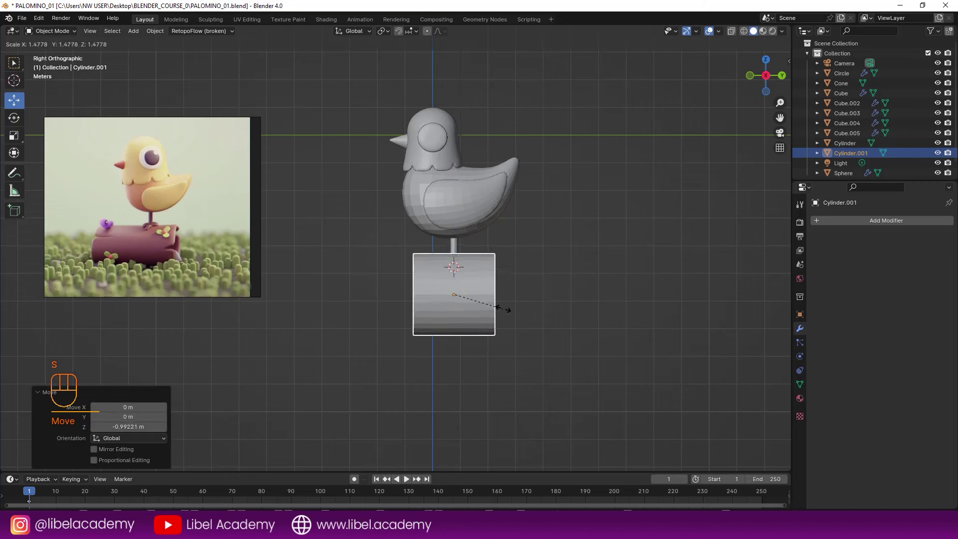
# Place the horizontal log beneath the pigeon's feet and review it.
pyautogui.click(518, 312)
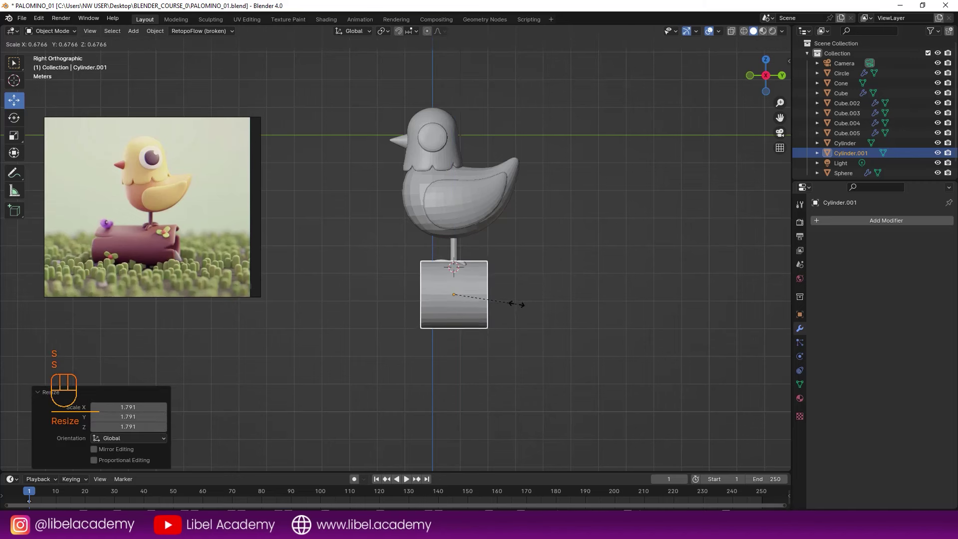
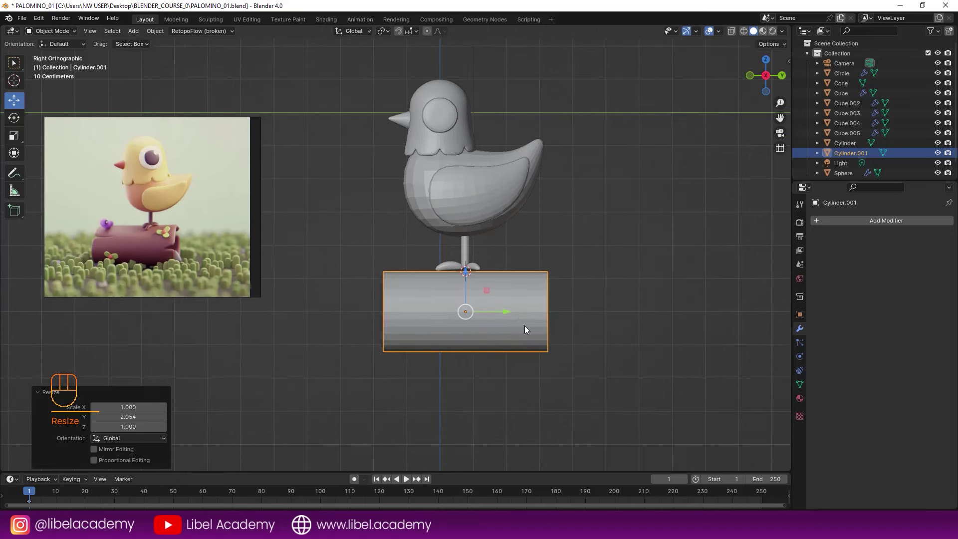
pyautogui.middleClick(547, 351)
# Cut vertical edge loops around the log and shrink the centre loop slightly inward.
pyautogui.press('Tab')
pyautogui.press('ctrl+r')
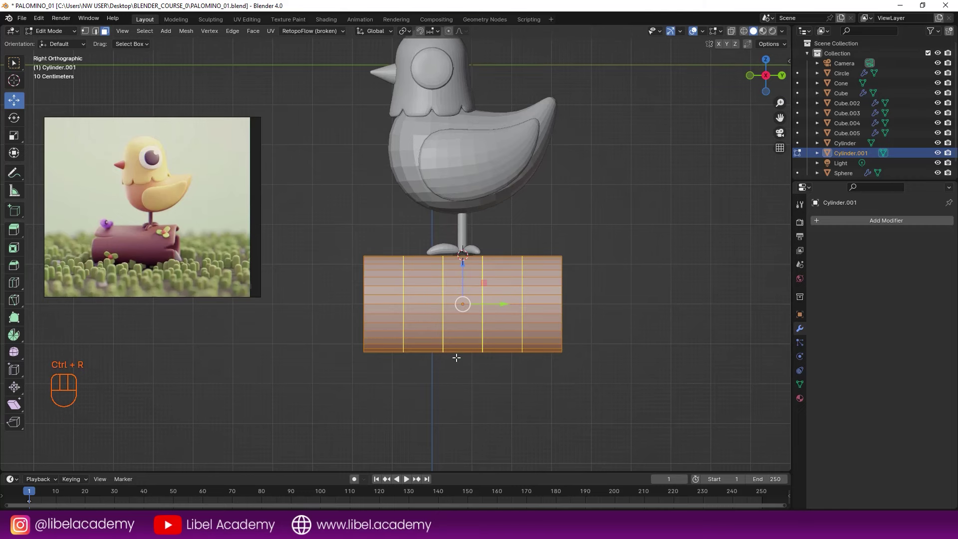
pyautogui.press('ctrl+r')
pyautogui.press('Escape')
pyautogui.press('s')
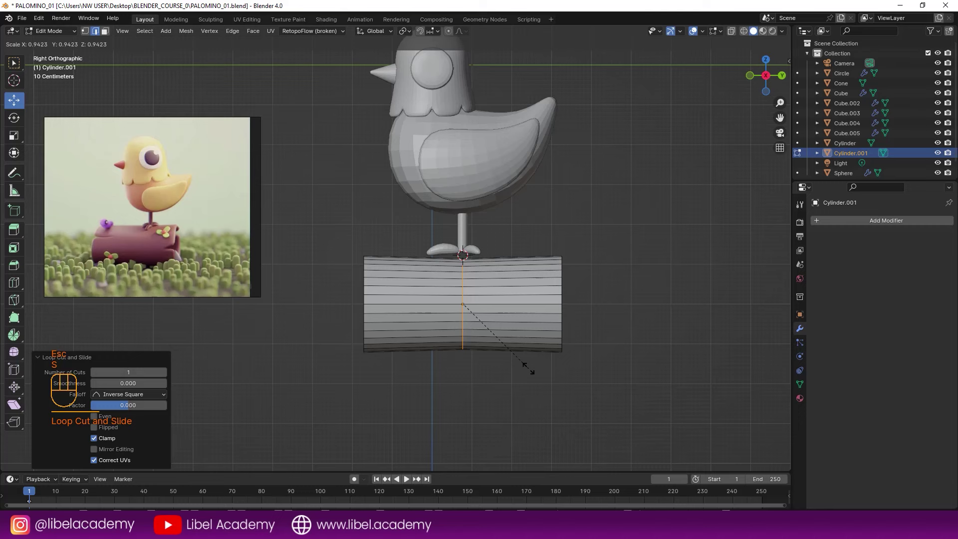
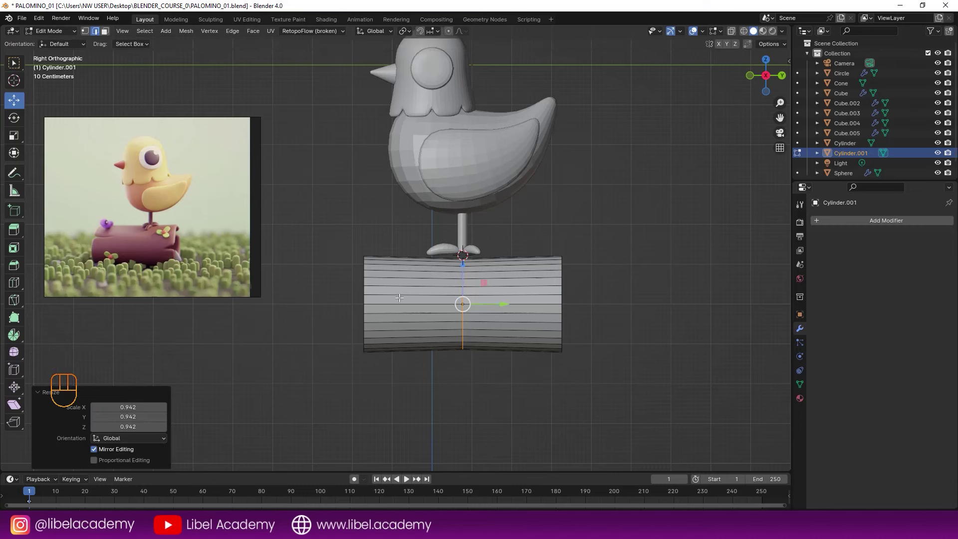
# Add extra loops on the left and right sides, shrinking the left ones slightly.
pyautogui.press('ctrl+r')
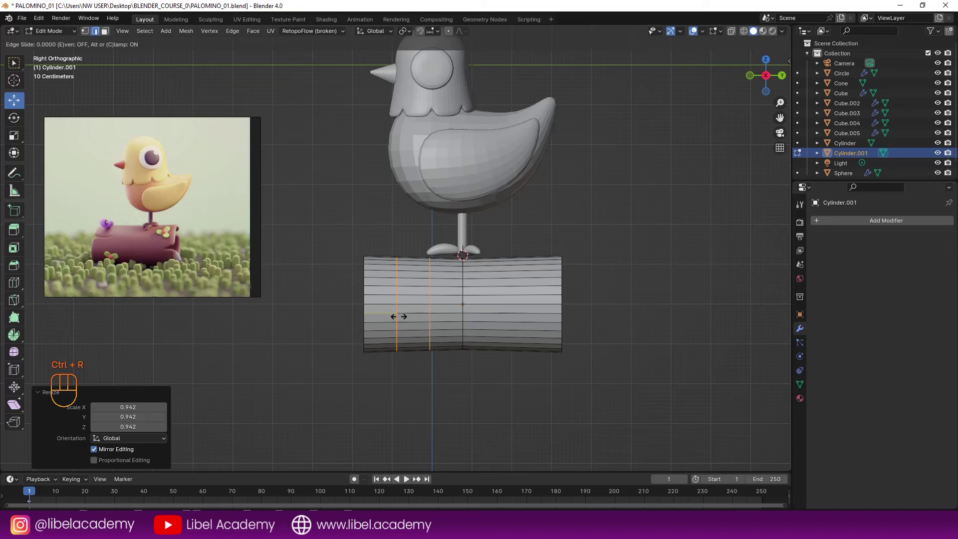
pyautogui.press('Escape')
pyautogui.press('s')
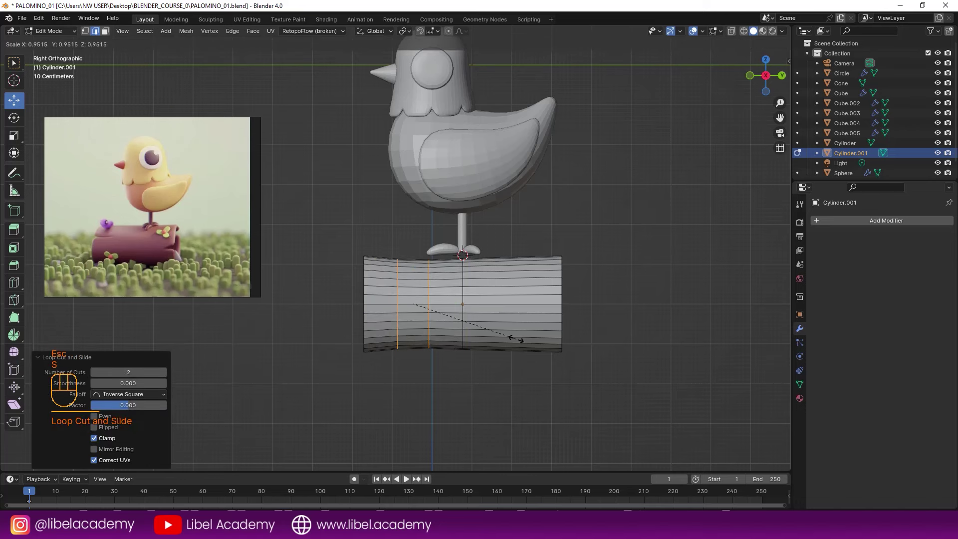
pyautogui.press('Escape')
pyautogui.press('ctrl+r')
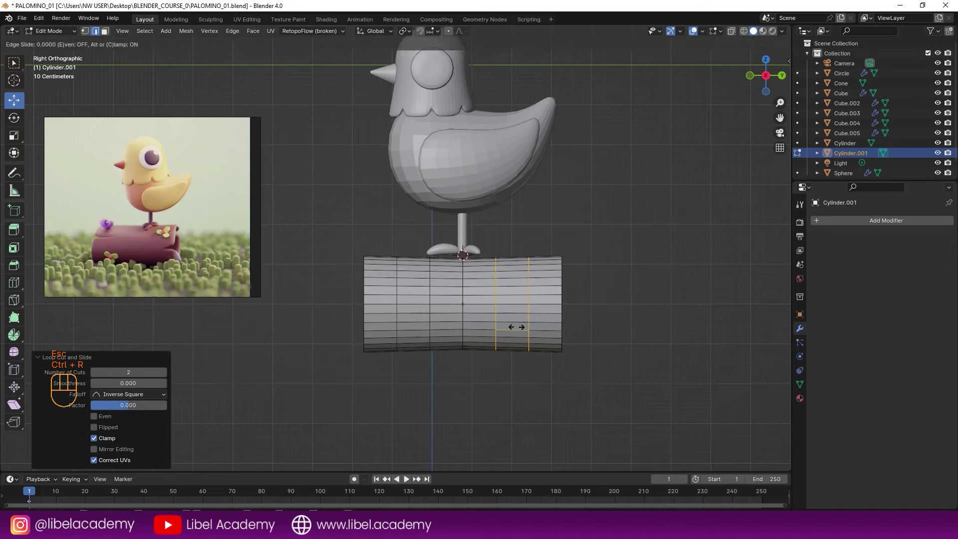
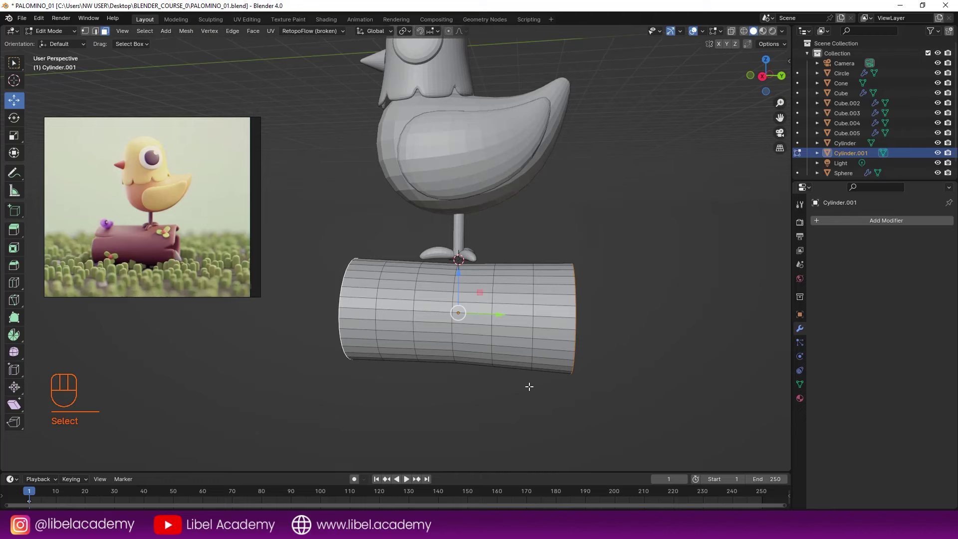
pyautogui.moveTo(517, 346); pyautogui.dragTo(534, 349)
pyautogui.press('KP_1')
pyautogui.press('KP_3')
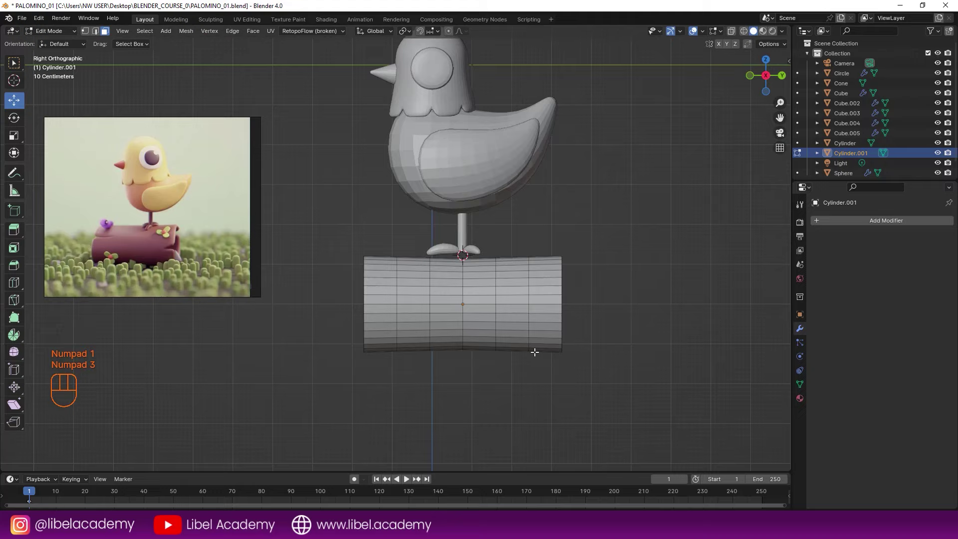
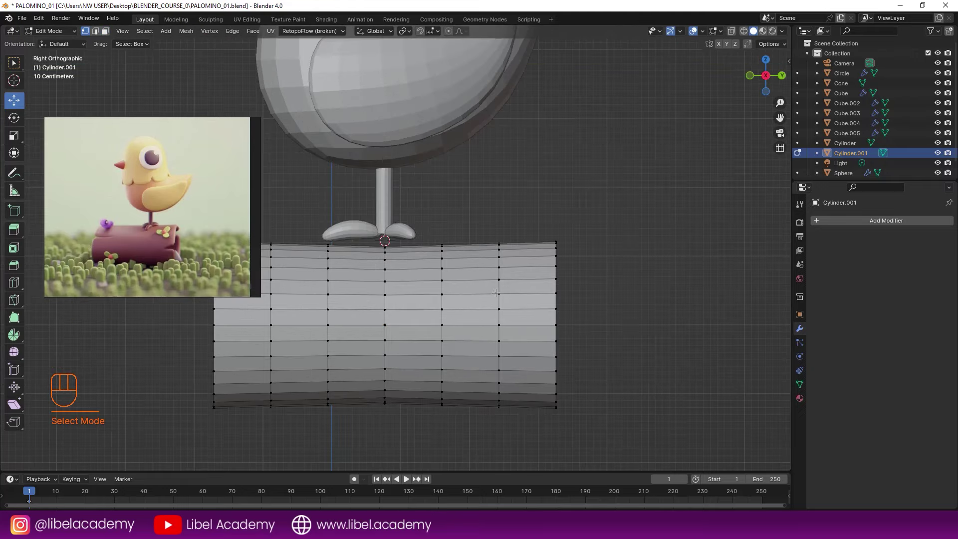
# Move a group of vertices and nudge single vertices on the log's left edge.
pyautogui.moveTo(530, 293); pyautogui.dragTo(529, 251)
pyautogui.rightClick(626, 263)
pyautogui.press('g')
pyautogui.press('Escape')
pyautogui.press('v')
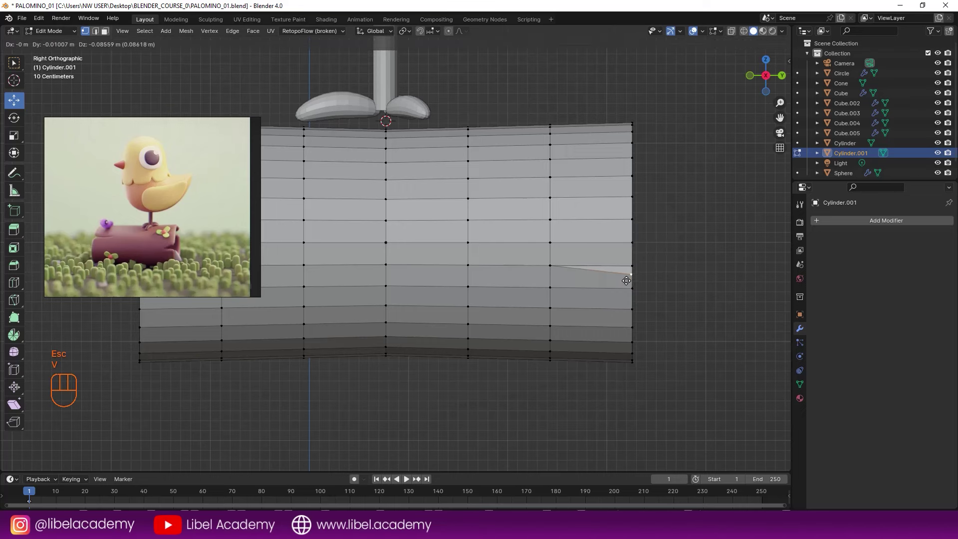
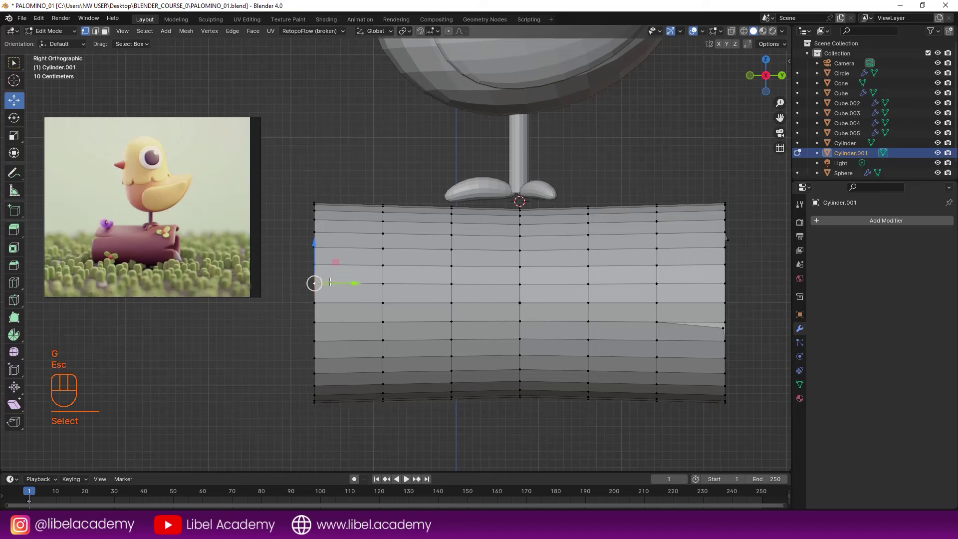
pyautogui.press('v')
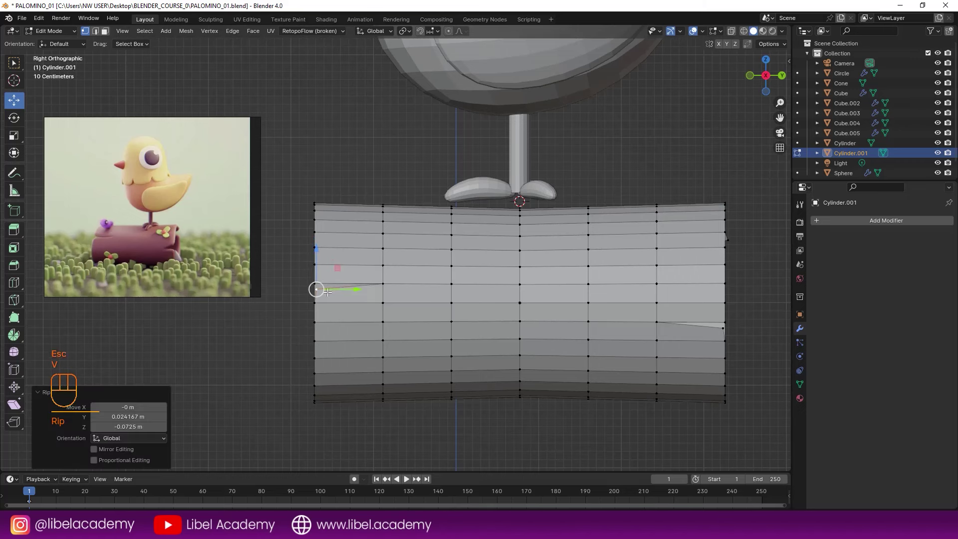
pyautogui.rightClick(381, 282)
pyautogui.press('Escape')
pyautogui.press('v')
# Nudge several individual vertices to cut notches into the log's outline.
pyautogui.rightClick(315, 302)
pyautogui.press('g')
pyautogui.click(316, 316)
pyautogui.rightClick(316, 287)
pyautogui.click(318, 302)
pyautogui.rightClick(385, 301)
pyautogui.press('g')
pyautogui.click(385, 312)
pyautogui.rightClick(382, 288)
# Roughen more edge vertices with small moves and reveal all the log's vertices.
pyautogui.press('g')
pyautogui.click(382, 293)
pyautogui.rightClick(320, 292)
pyautogui.press('g')
pyautogui.click(306, 285)
pyautogui.press('g')
pyautogui.click(312, 305)
pyautogui.press('a')
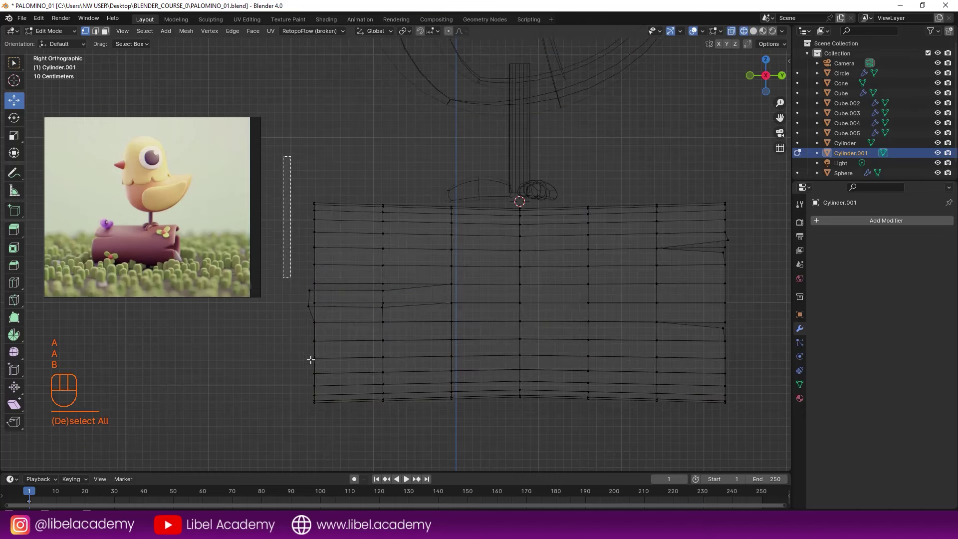
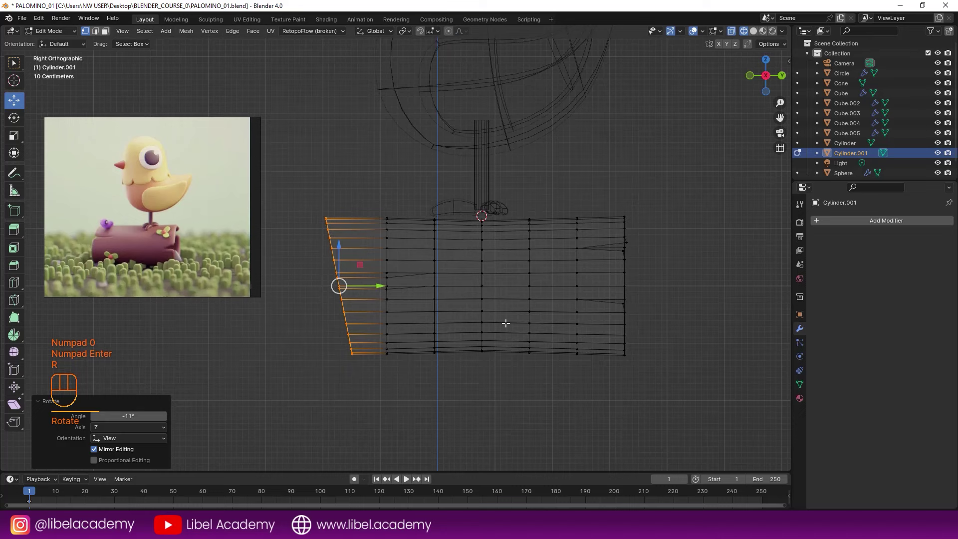
# Tilt the log's end loops so both ends slant, then check it in perspective.
pyautogui.press('a')
pyautogui.press('a')
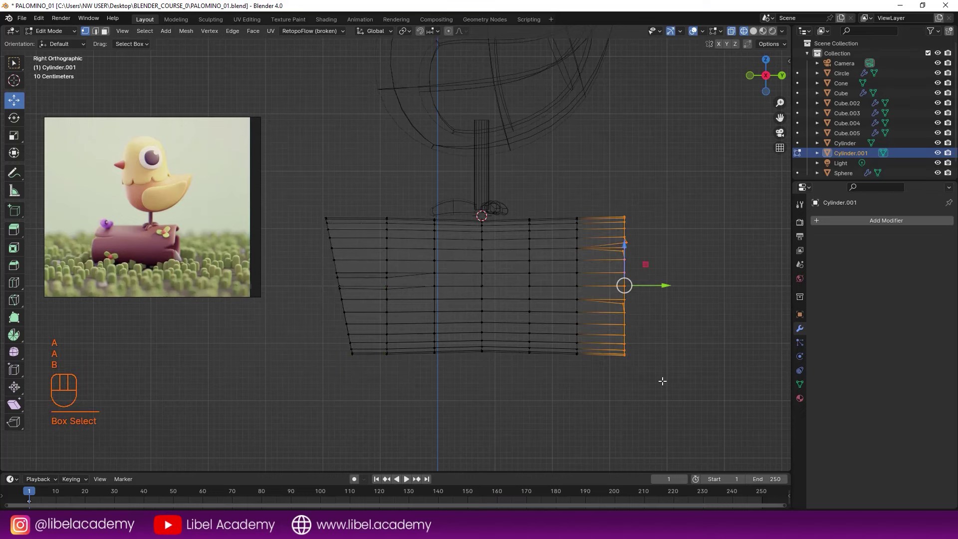
pyautogui.press('KP_0')
pyautogui.press('Return')
pyautogui.press('r')
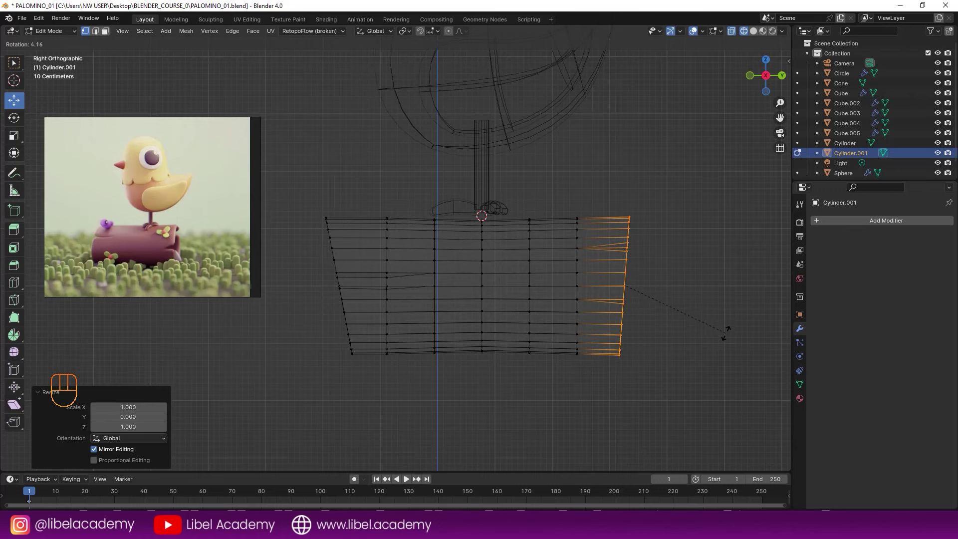
pyautogui.press('Tab')
pyautogui.press('z')
pyautogui.moveTo(591, 326); pyautogui.dragTo(552, 327)
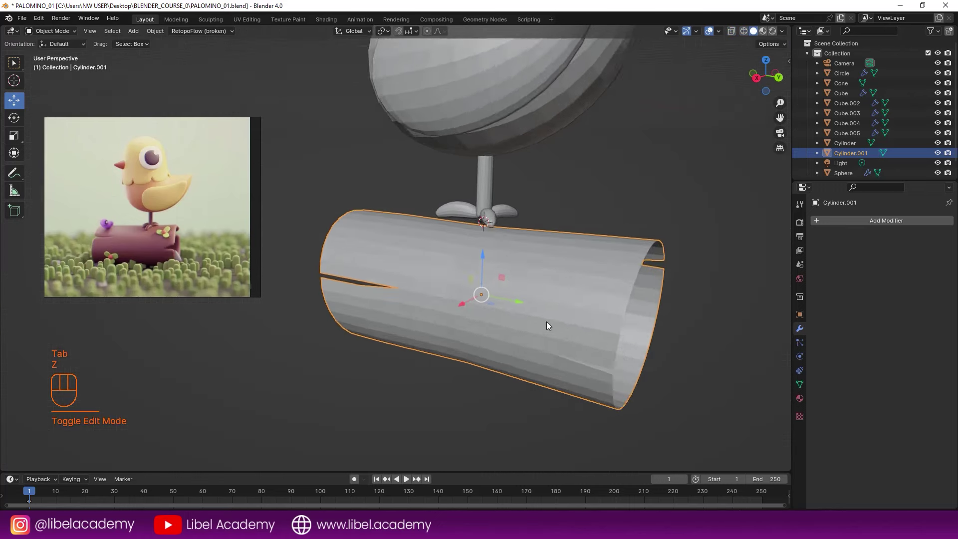
# Save, give the log a Solidify wall thickness of 0.15 m and open a crack vertex.
pyautogui.moveTo(496, 317); pyautogui.dragTo(554, 317)
pyautogui.middleClick(519, 261)
pyautogui.press('ctrl+s')
pyautogui.moveTo(822, 224); pyautogui.dragTo(865, 343)
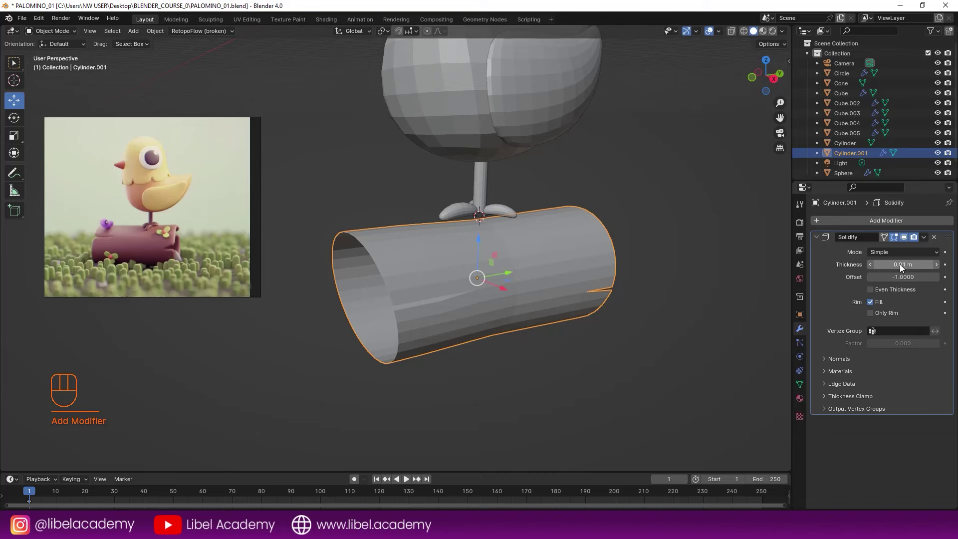
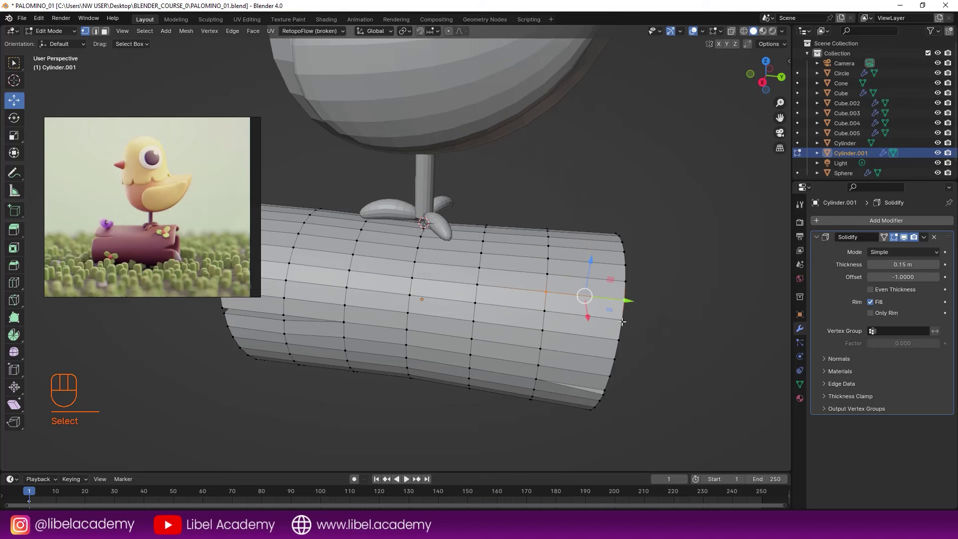
pyautogui.press('v')
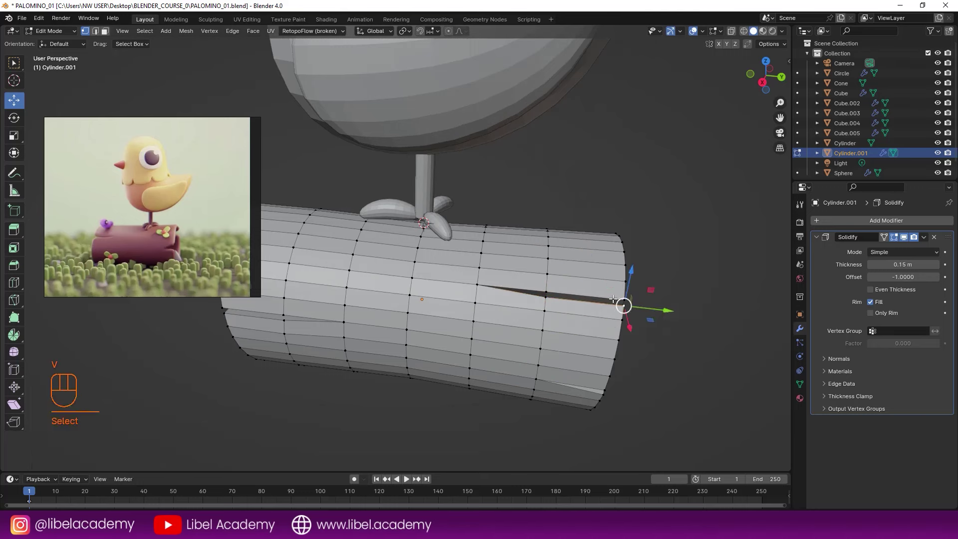
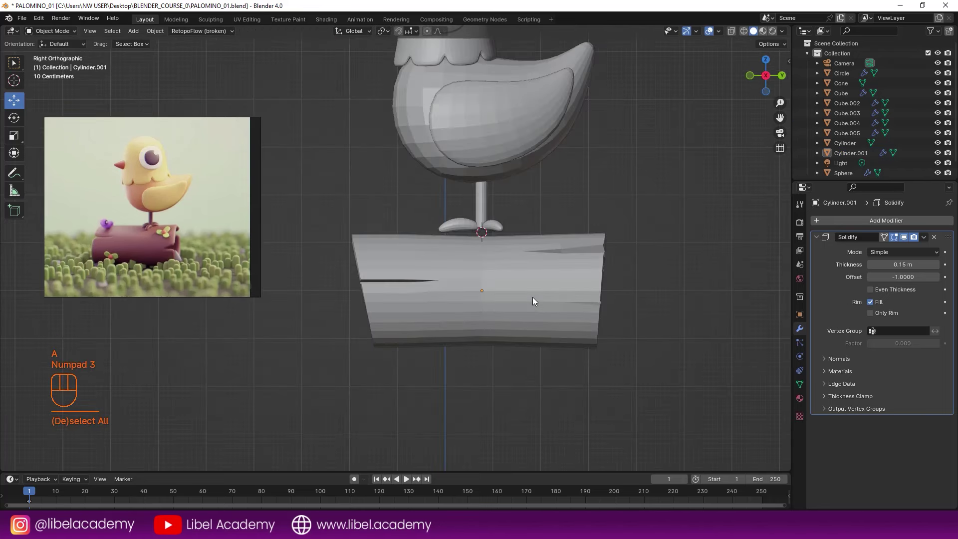
# Tilt the log's left end loop further so it flares slightly outward.
pyautogui.press('z')
pyautogui.press('a')
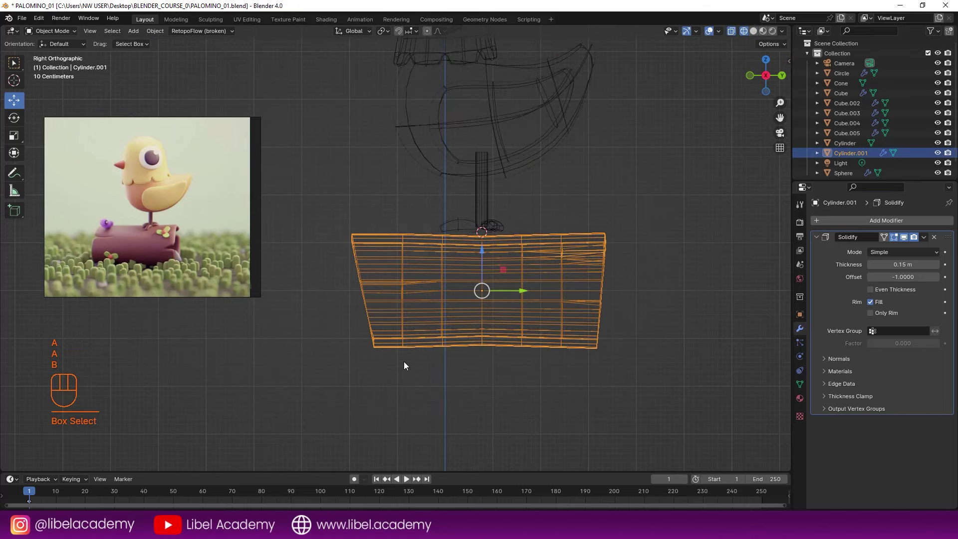
pyautogui.press('Tab')
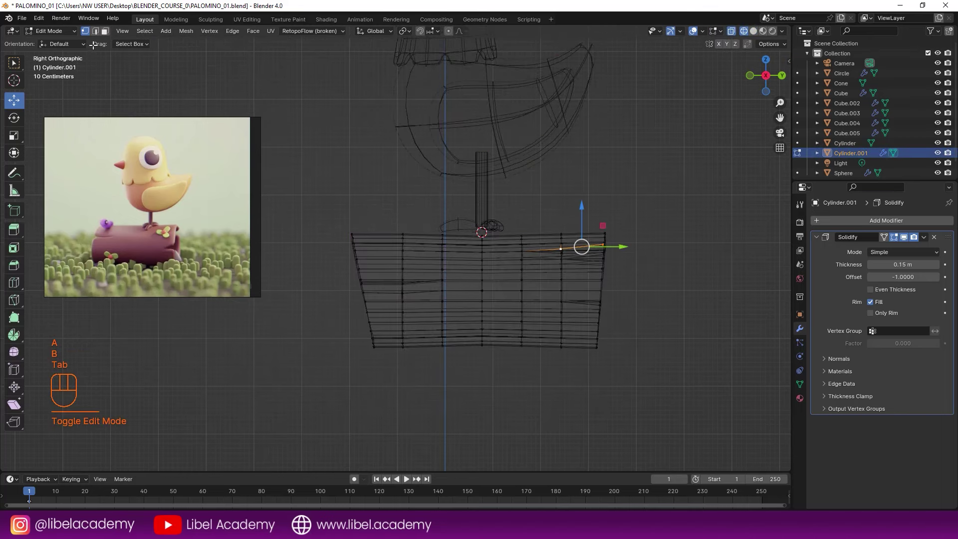
pyautogui.press('a')
pyautogui.press('a')
pyautogui.press('b')
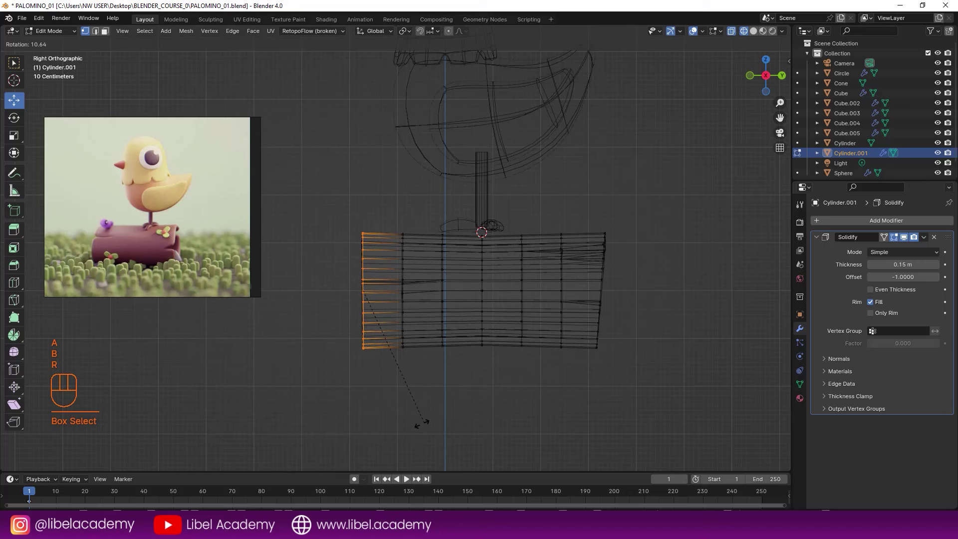
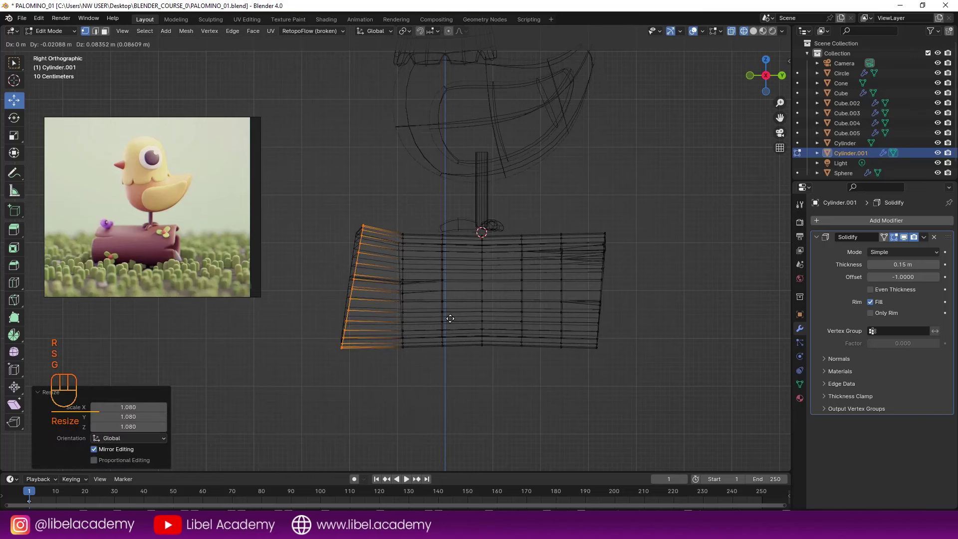
pyautogui.click(450, 318)
pyautogui.press('Tab')
pyautogui.press('z')
# Inspect the thickened log in perspective, trying and undoing a further mesh tweak.
pyautogui.moveTo(489, 311); pyautogui.dragTo(529, 326)
pyautogui.middleClick(456, 314)
pyautogui.press('Tab')
pyautogui.rightClick(404, 292)
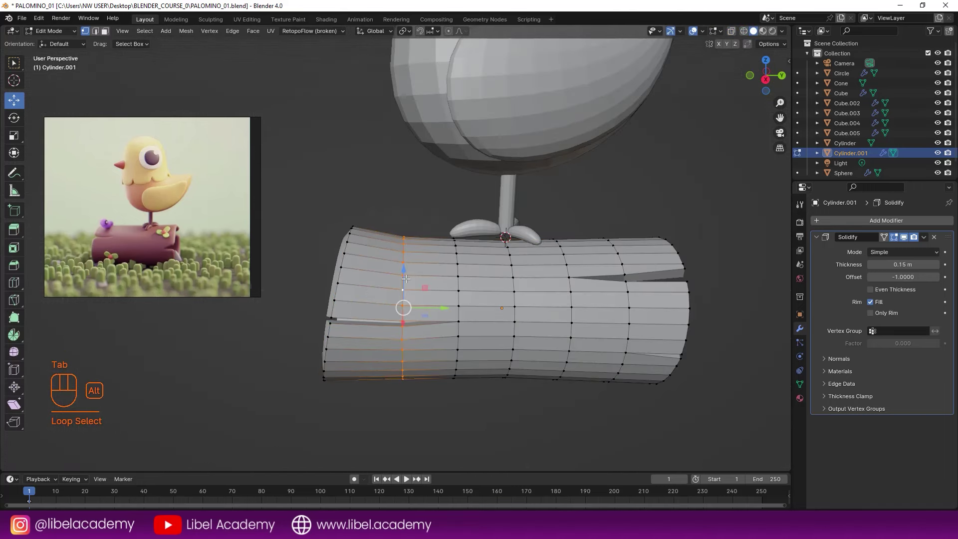
pyautogui.press('Tab')
pyautogui.press('\\')
pyautogui.press('ctrl+a')
pyautogui.moveTo(446, 289); pyautogui.dragTo(483, 293)
pyautogui.press('ctrl+z')
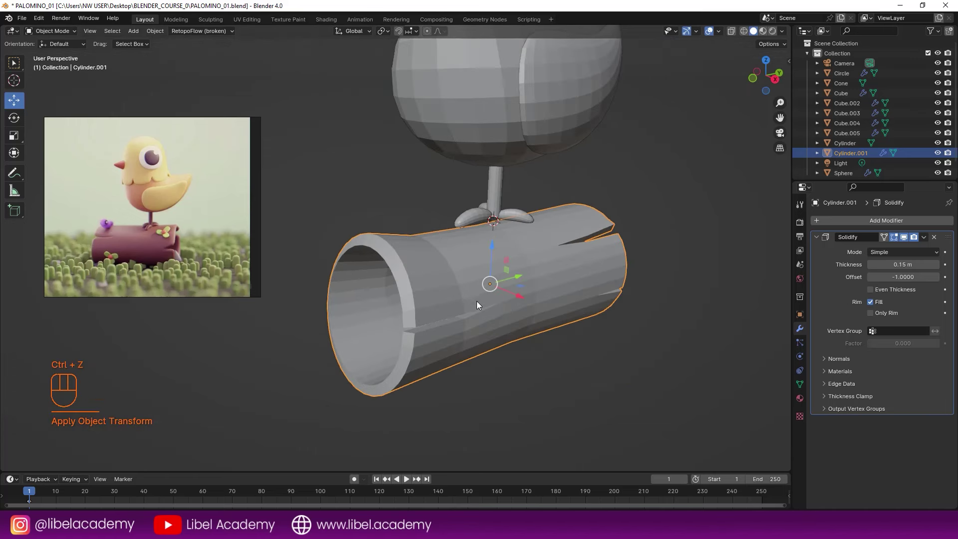
# Swell a band of loops near the log's left end and check it from the side.
pyautogui.press('ctrl+a')
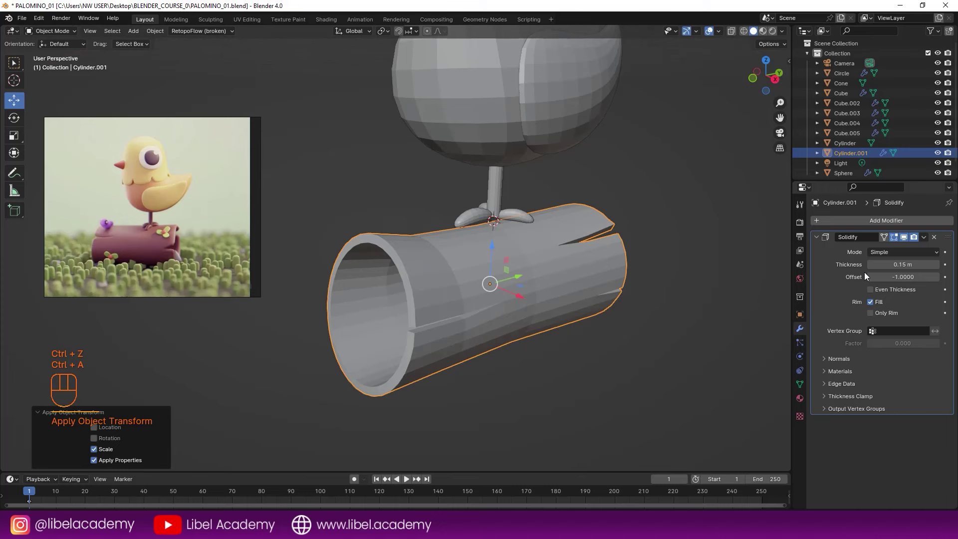
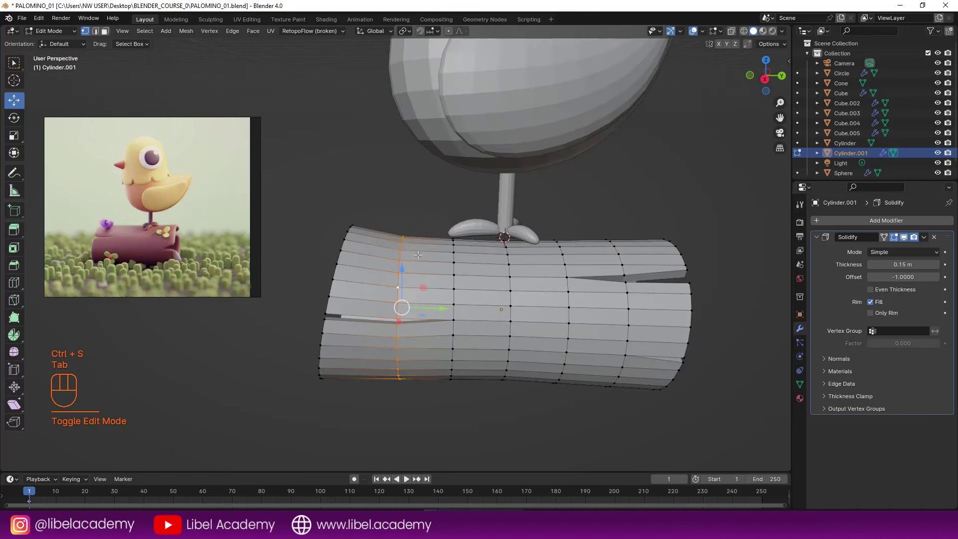
pyautogui.press('ctrl+b')
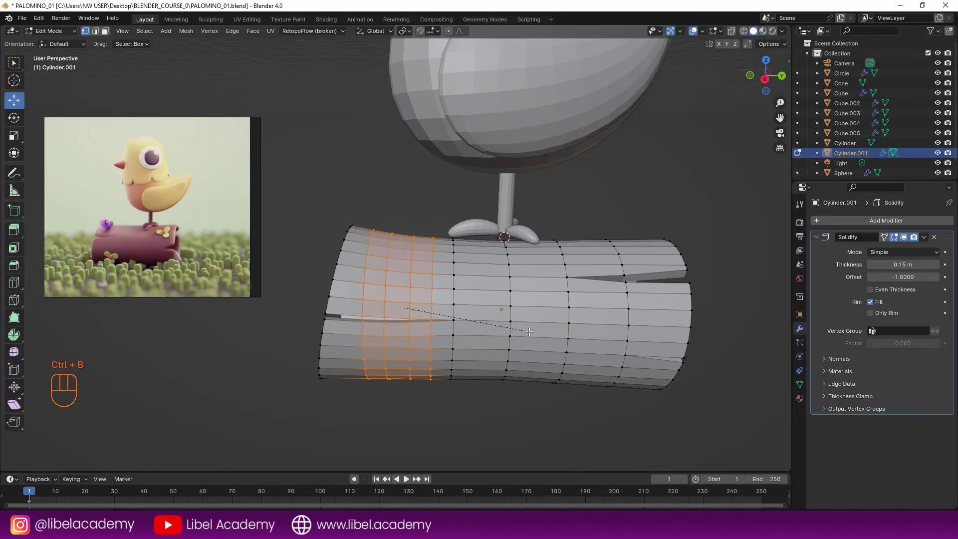
pyautogui.click(531, 327)
pyautogui.press('Tab')
pyautogui.middleClick(502, 290)
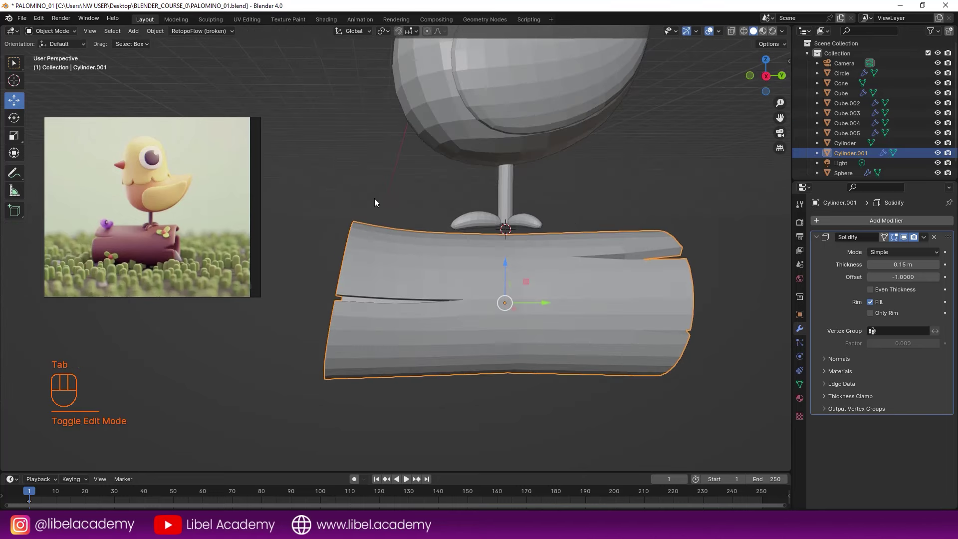
pyautogui.moveTo(604, 255); pyautogui.dragTo(591, 268)
pyautogui.press('KP_3')
# Enlarge the log's right end loop so it flares outward.
pyautogui.press('Tab')
pyautogui.moveTo(586, 259); pyautogui.dragTo(548, 267)
pyautogui.press('z')
pyautogui.press('a')
pyautogui.press('a')
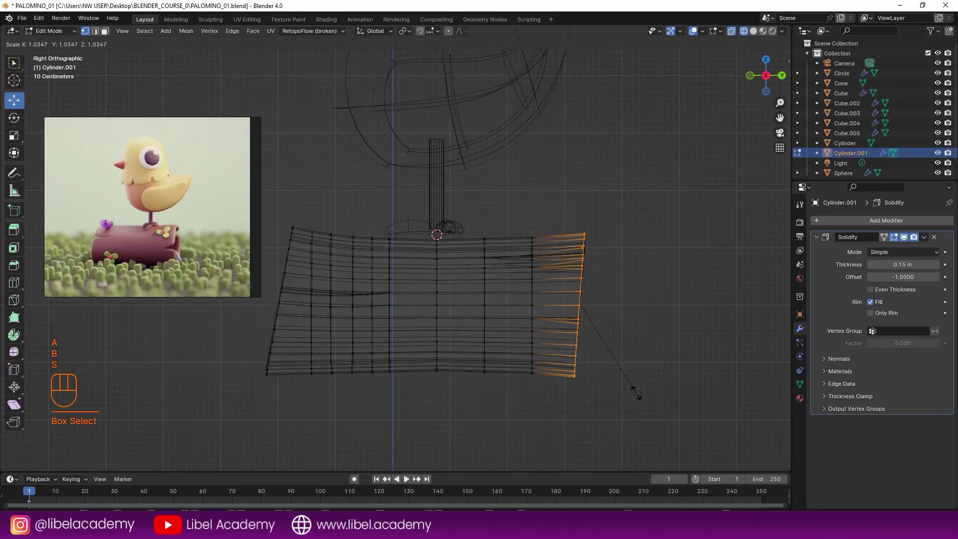
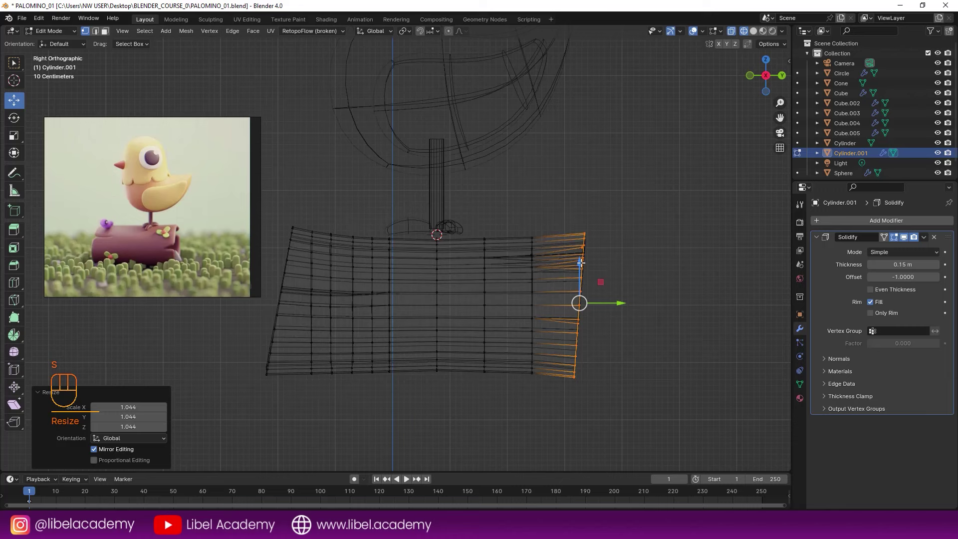
pyautogui.press('Tab')
pyautogui.press('Tab')
# Resize a band of loops near the right end for an irregular trunk.
pyautogui.rightClick(529, 290)
pyautogui.rightClick(530, 294)
pyautogui.rightClick(533, 331)
pyautogui.moveTo(535, 276); pyautogui.dragTo(531, 293)
pyautogui.rightClick(546, 266)
pyautogui.moveTo(589, 280); pyautogui.dragTo(569, 263)
pyautogui.press('ctrl+b')
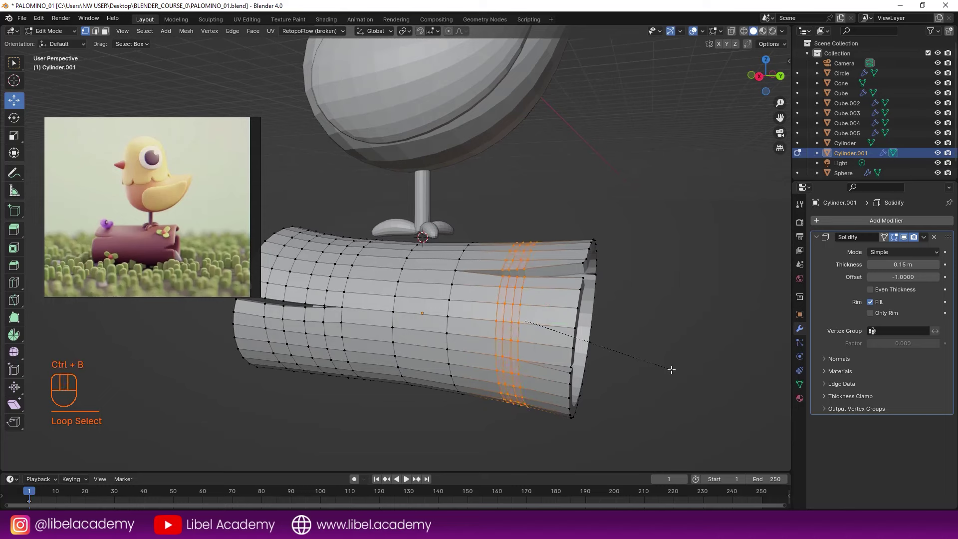
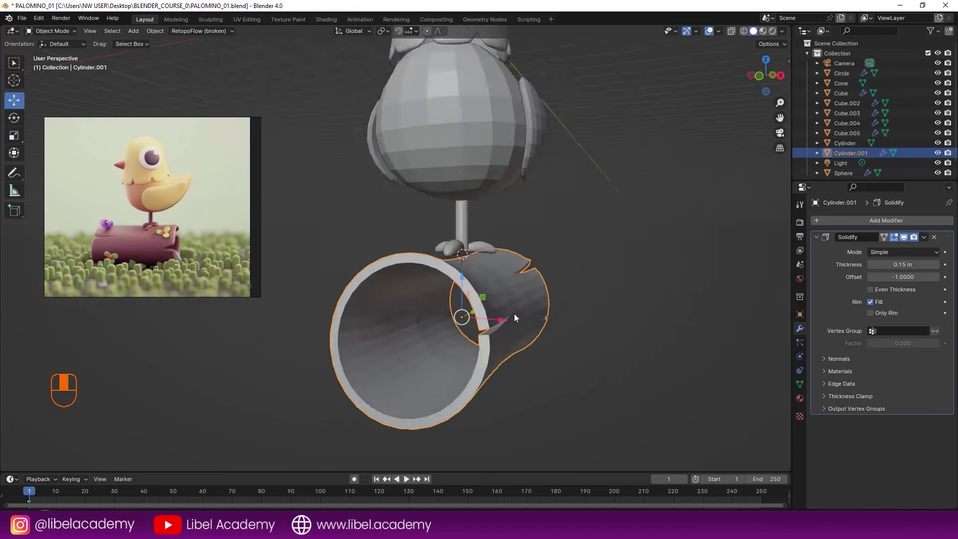
# Save the file and orbit to a side view of the pigeon on the log.
pyautogui.press('KP_1')
pyautogui.press('KP_3')
pyautogui.press('ctrl+s')
pyautogui.middleClick(468, 308)
pyautogui.moveTo(469, 305); pyautogui.dragTo(496, 319)
pyautogui.middleClick(480, 275)
pyautogui.moveTo(469, 280); pyautogui.dragTo(469, 312)
pyautogui.middleClick(457, 307)
pyautogui.press('KP_3')
pyautogui.press('ctrl+s')
pyautogui.middleClick(466, 299)
pyautogui.middleClick(413, 284)
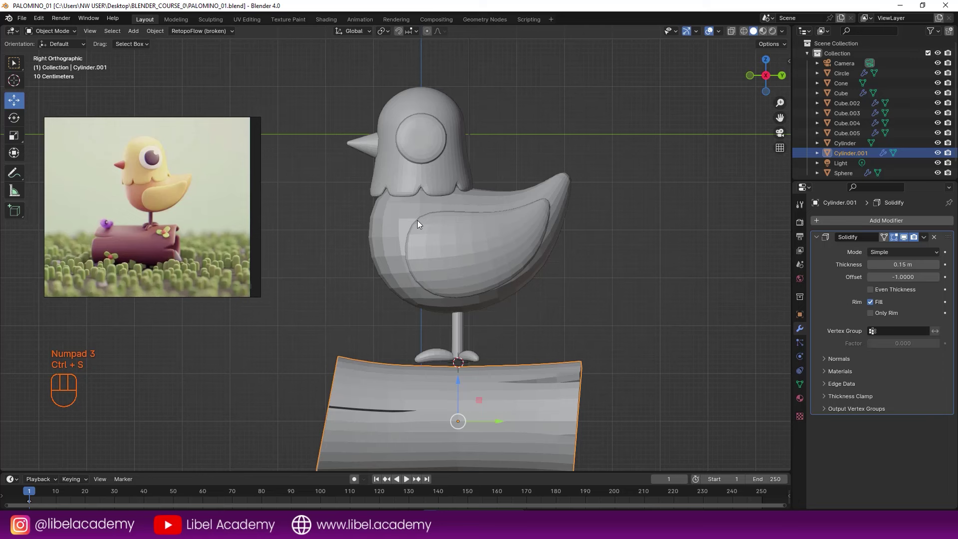
# Select the pigeon's head parts and scale the head larger.
pyautogui.rightClick(422, 136)
pyautogui.rightClick(393, 108)
pyautogui.rightClick(364, 138)
pyautogui.press('s')
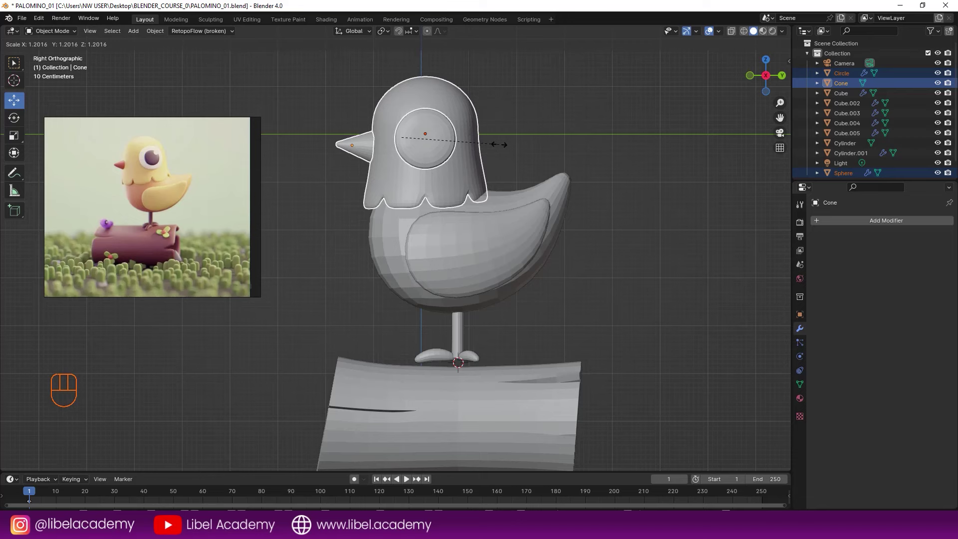
pyautogui.click(499, 144)
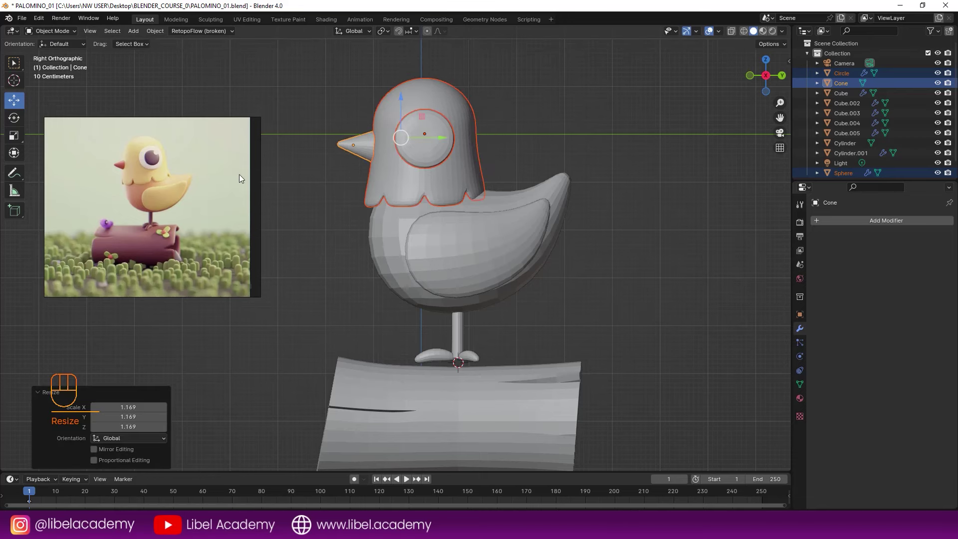
# Select all pigeon parts, move the pigeon onto the log and begin tilting it about Z.
pyautogui.press('a')
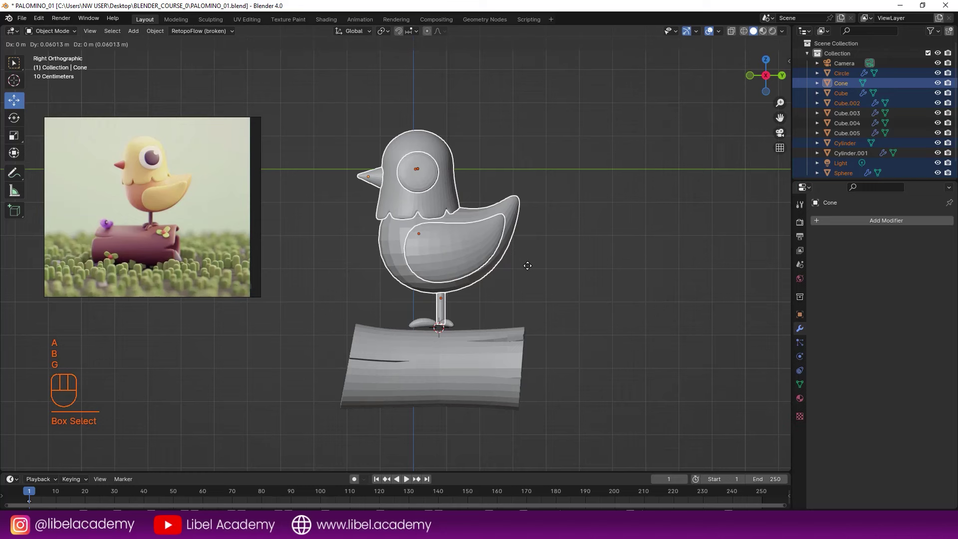
pyautogui.press('Escape')
pyautogui.press('a')
pyautogui.press('a')
pyautogui.press('b')
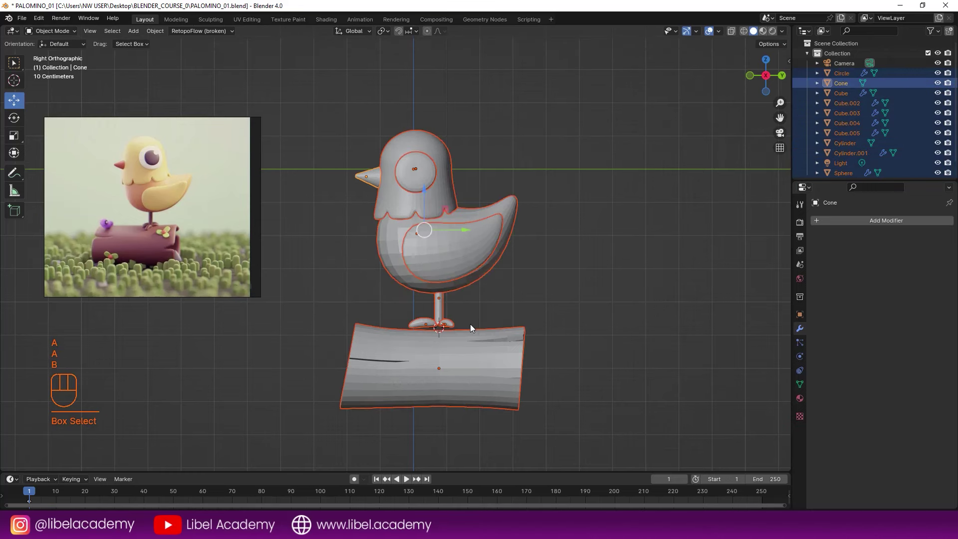
pyautogui.press('b')
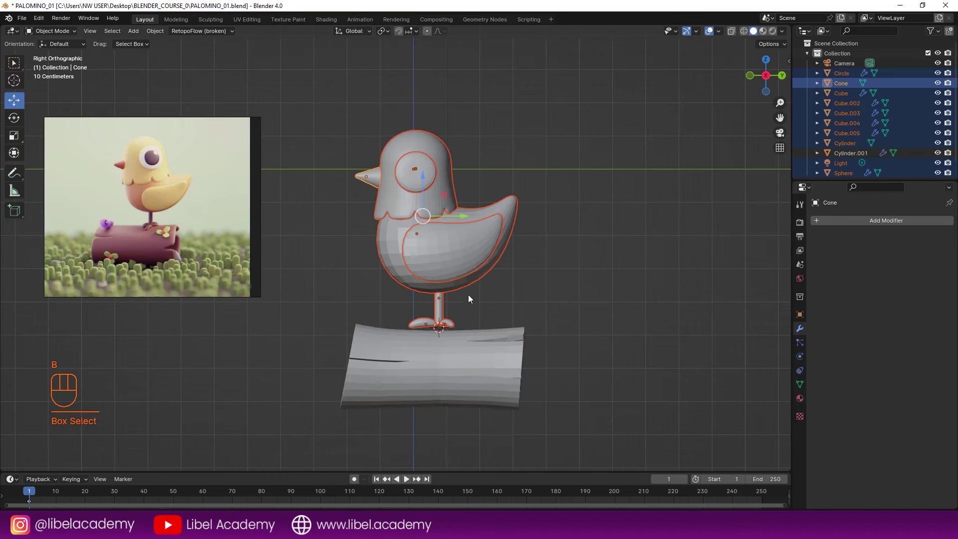
pyautogui.click(461, 216)
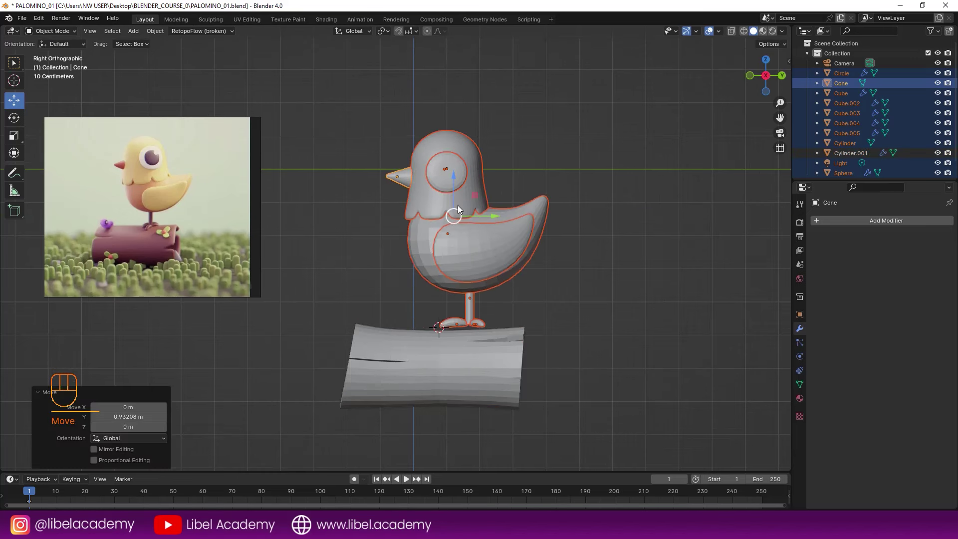
pyautogui.click(456, 177)
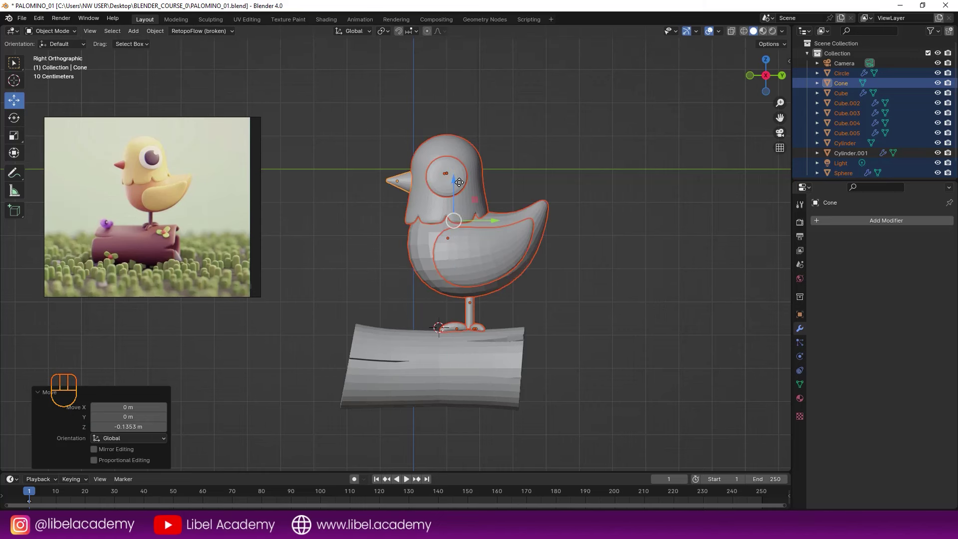
pyautogui.press('r')
pyautogui.press('z')
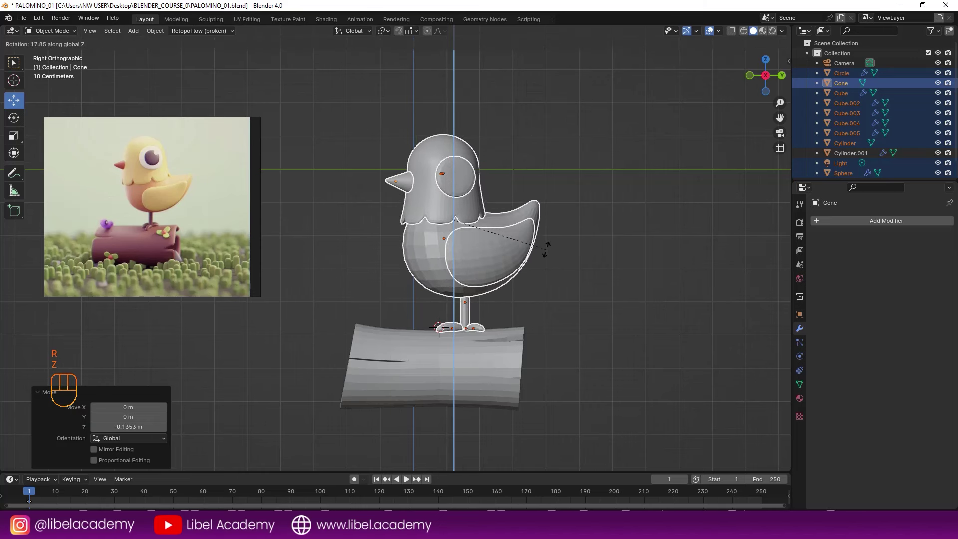
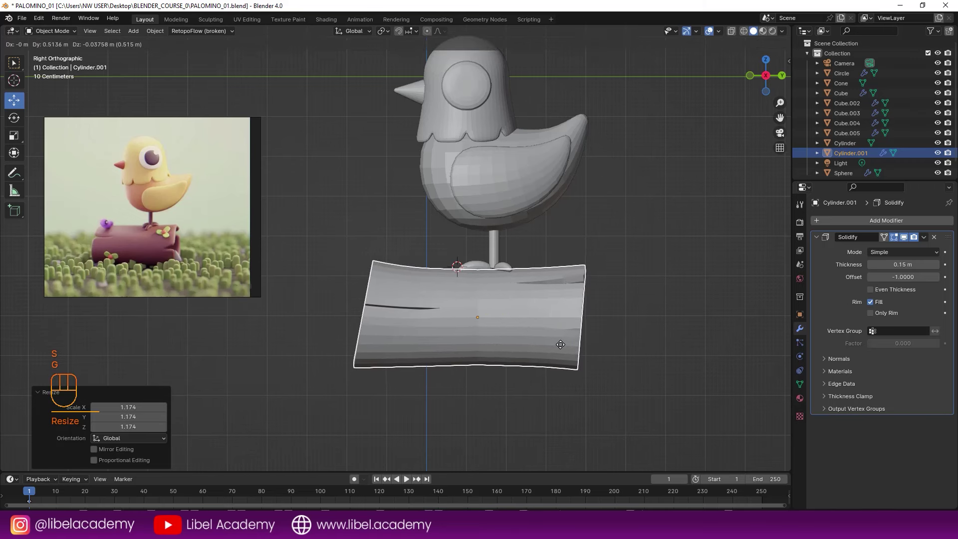
# Confirm the log's placement, enter Edit Mode and start rotating its left-end vertices.
pyautogui.click(561, 344)
pyautogui.rightClick(387, 299)
pyautogui.press('Tab')
pyautogui.press('z')
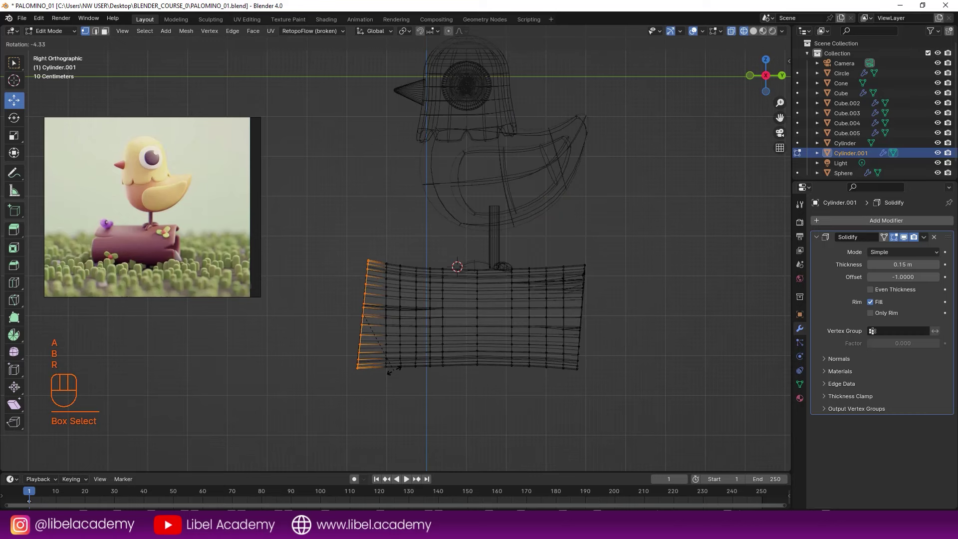
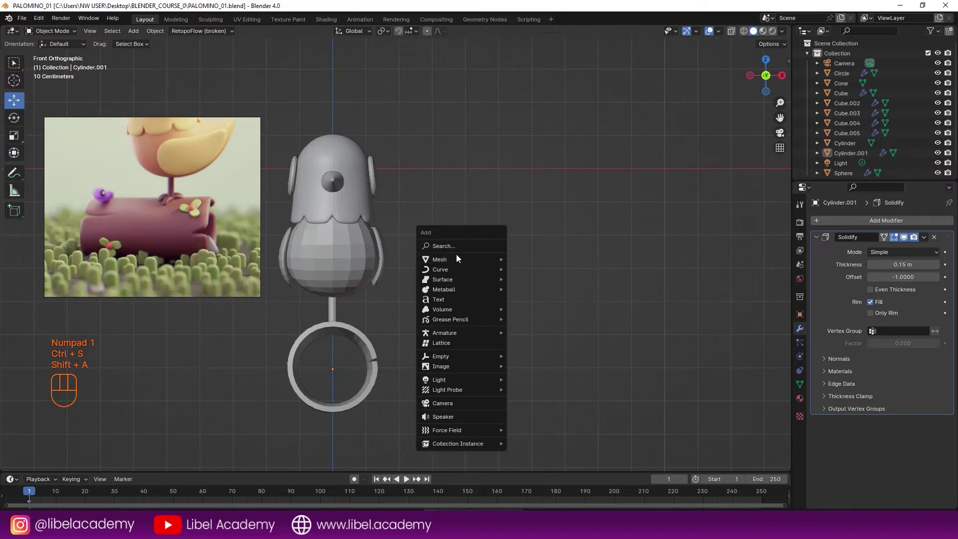
# Flatten the new cube and move its vertices to bend it into an egg-shaped petal.
pyautogui.moveTo(561, 309); pyautogui.dragTo(503, 355)
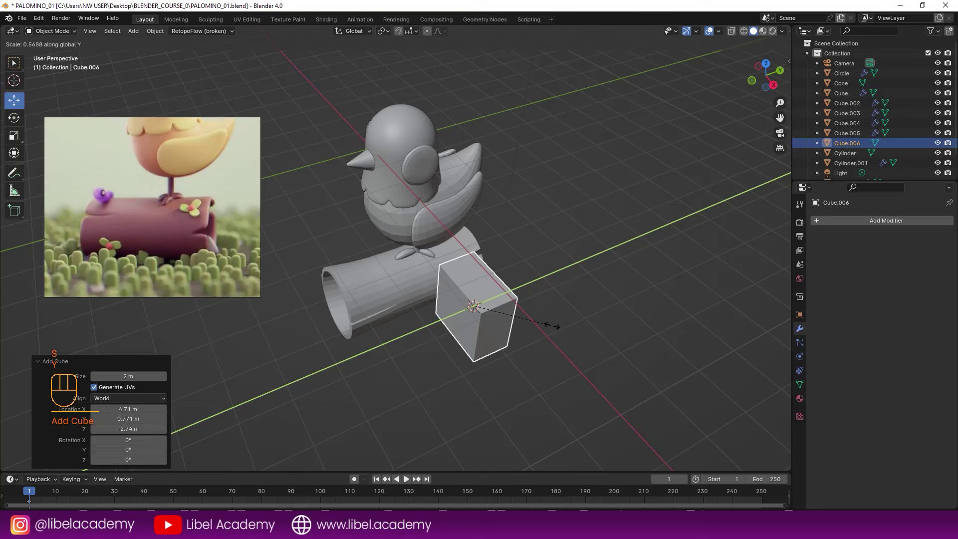
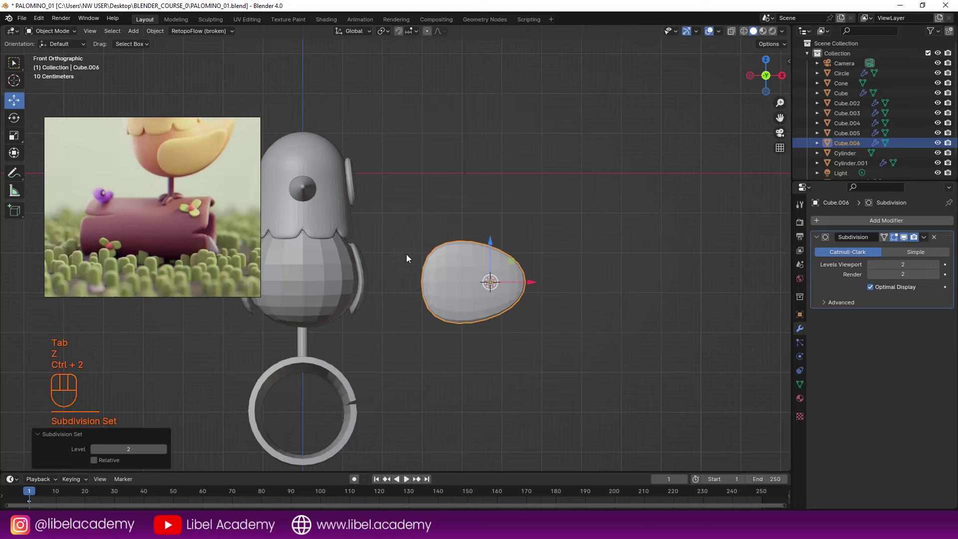
pyautogui.press('Tab')
pyautogui.moveTo(517, 291); pyautogui.dragTo(459, 333)
pyautogui.rightClick(496, 318)
pyautogui.moveTo(499, 321); pyautogui.dragTo(480, 335)
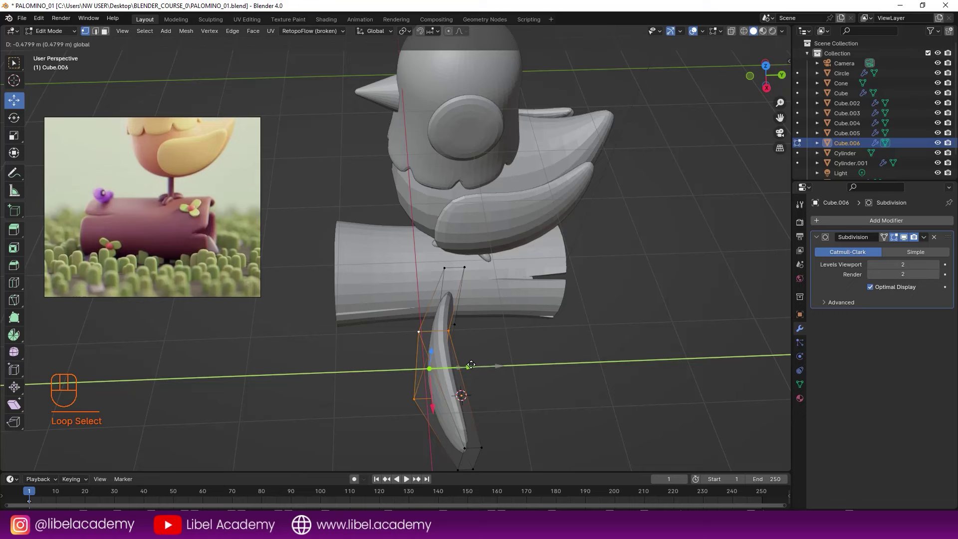
pyautogui.press('Tab')
pyautogui.moveTo(511, 343); pyautogui.dragTo(602, 303)
# Leave Edit Mode, review the petal from the front view and deselect it.
pyautogui.press('KP_1')
pyautogui.moveTo(543, 299); pyautogui.dragTo(477, 281)
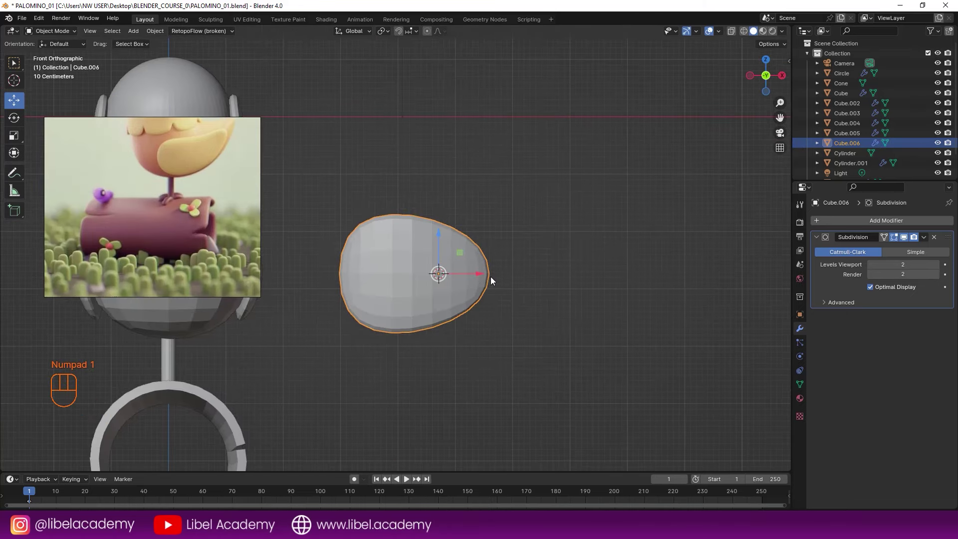
pyautogui.click(492, 278)
pyautogui.click(498, 280)
pyautogui.click(520, 275)
pyautogui.click(562, 279)
pyautogui.click(505, 275)
pyautogui.click(571, 285)
pyautogui.click(499, 274)
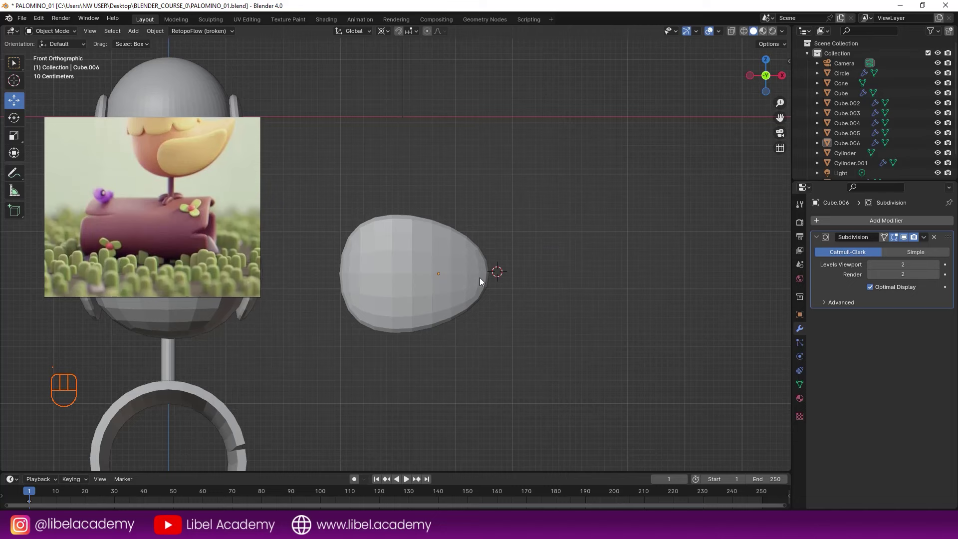
# Duplicate the petal twice, rotating each copy roughly 90–120° into place.
pyautogui.rightClick(458, 249)
pyautogui.press('shift+d')
pyautogui.press('Escape')
pyautogui.press('r')
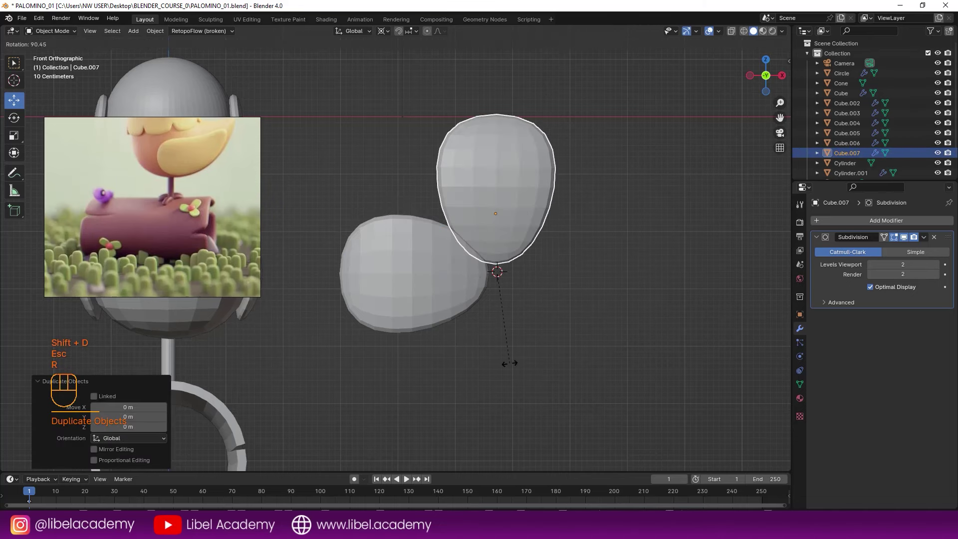
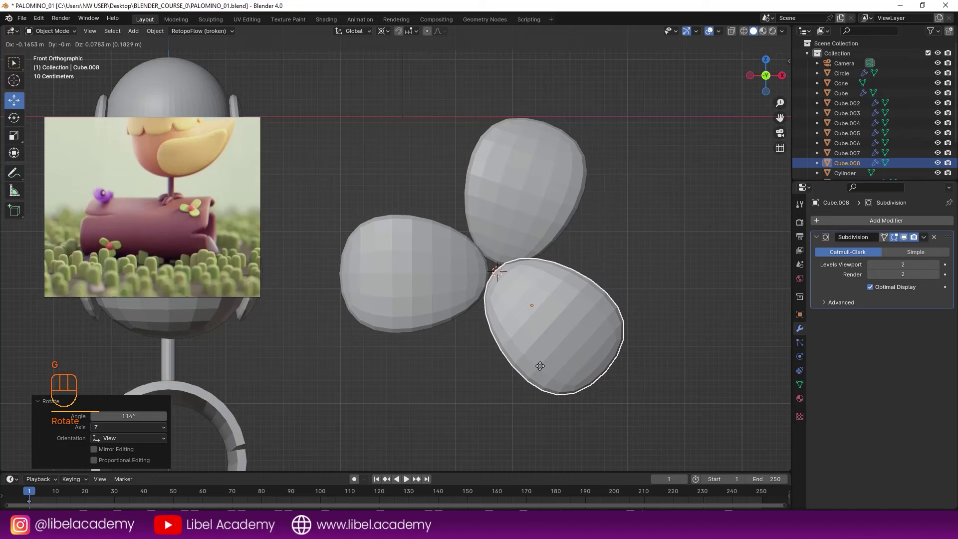
pyautogui.click(542, 366)
# Move the three petals to radiate from a common centre like a clover and save.
pyautogui.rightClick(534, 232)
pyautogui.press('g')
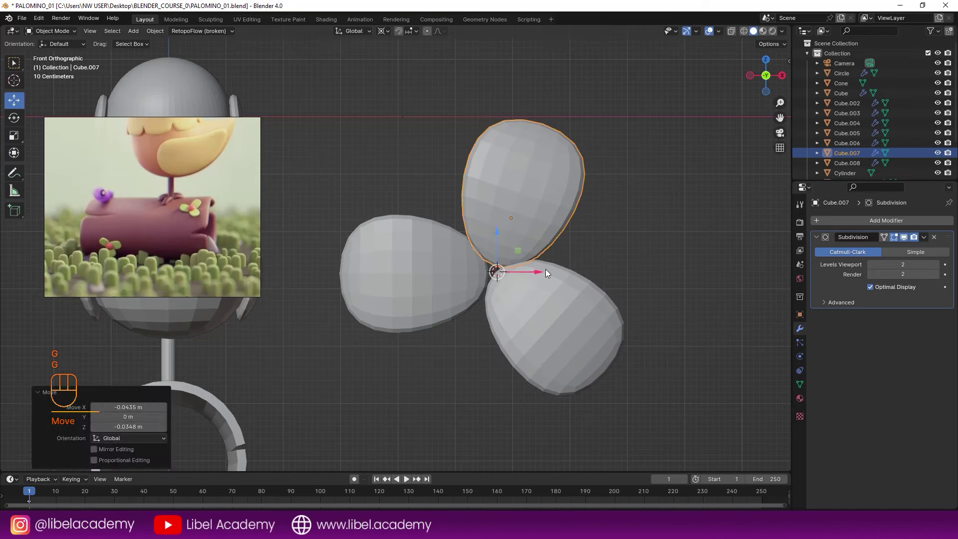
pyautogui.rightClick(470, 296)
pyautogui.press('g')
pyautogui.click(472, 300)
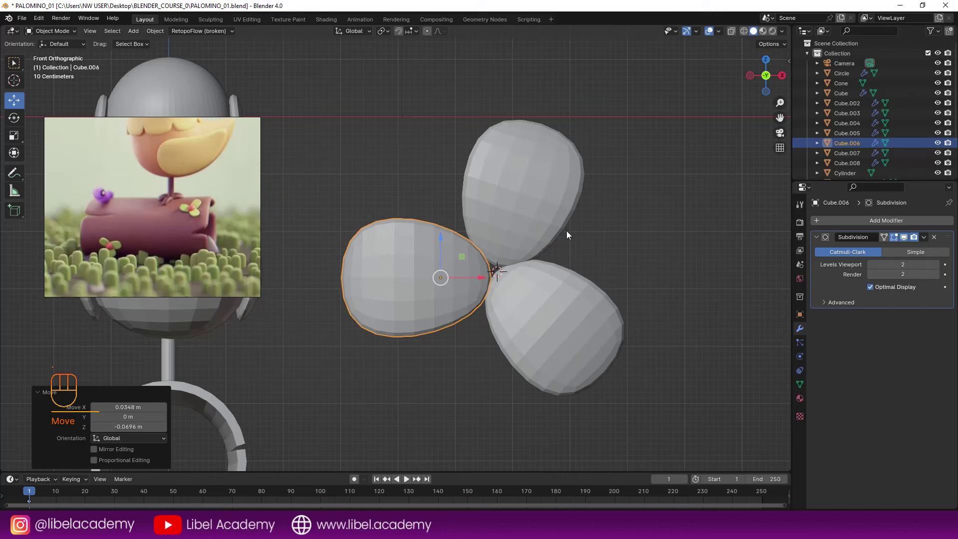
pyautogui.press('ctrl+s')
pyautogui.press('a')
pyautogui.press('a')
pyautogui.moveTo(515, 303); pyautogui.dragTo(560, 305)
pyautogui.middleClick(522, 310)
pyautogui.press('ctrl+s')
pyautogui.moveTo(532, 300); pyautogui.dragTo(478, 292)
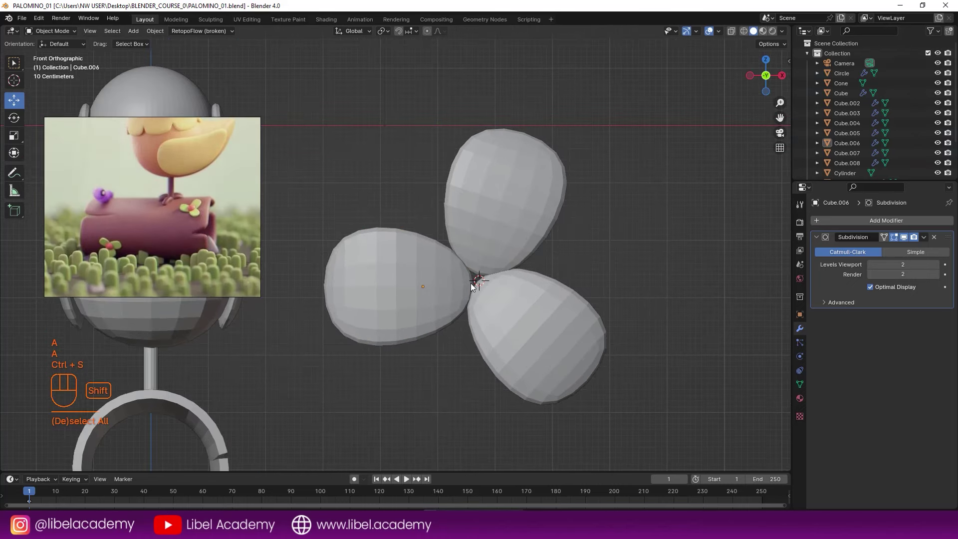
pyautogui.click(571, 267)
# Add a UV sphere and delete its lower half to make a dome.
pyautogui.click(479, 280)
pyautogui.press('shift+a')
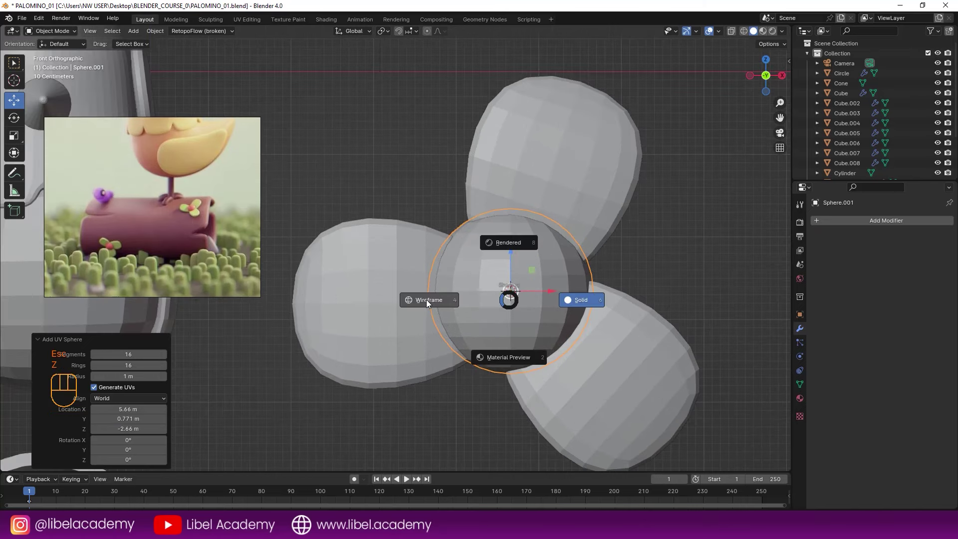
pyautogui.press('Tab')
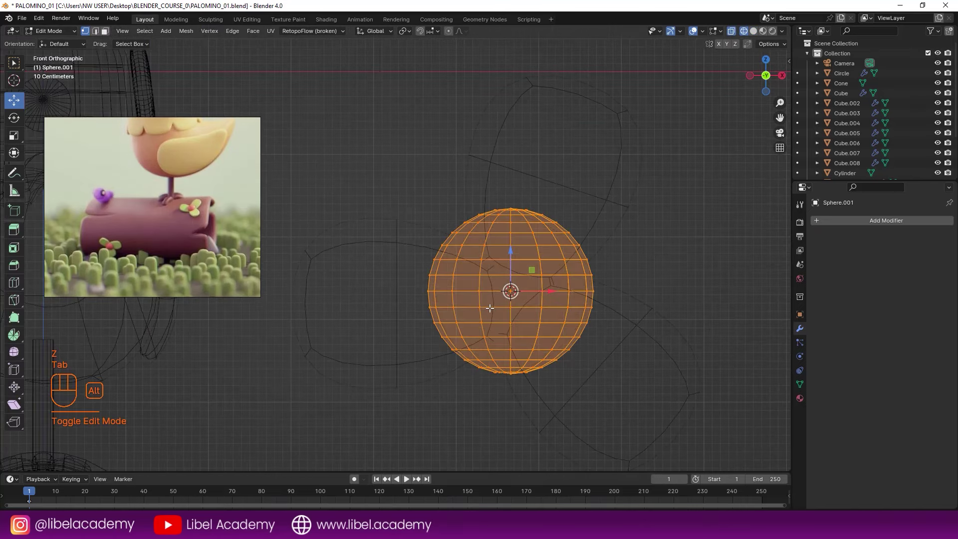
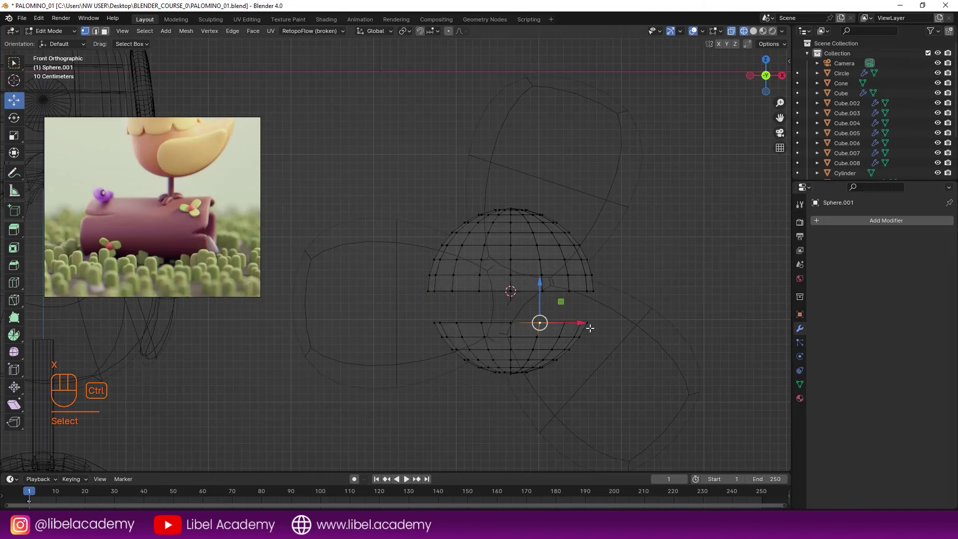
pyautogui.press('ctrl+l')
pyautogui.press('x')
pyautogui.press('Tab')
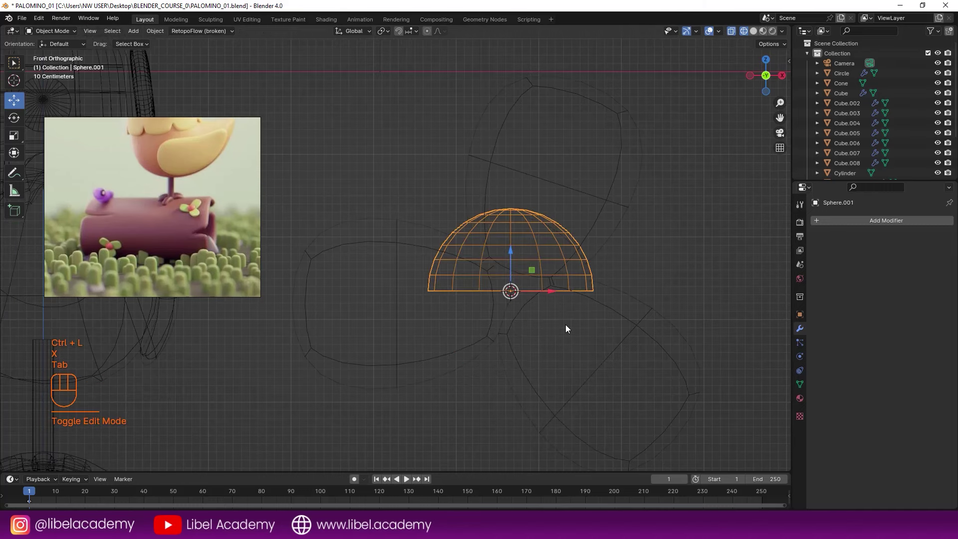
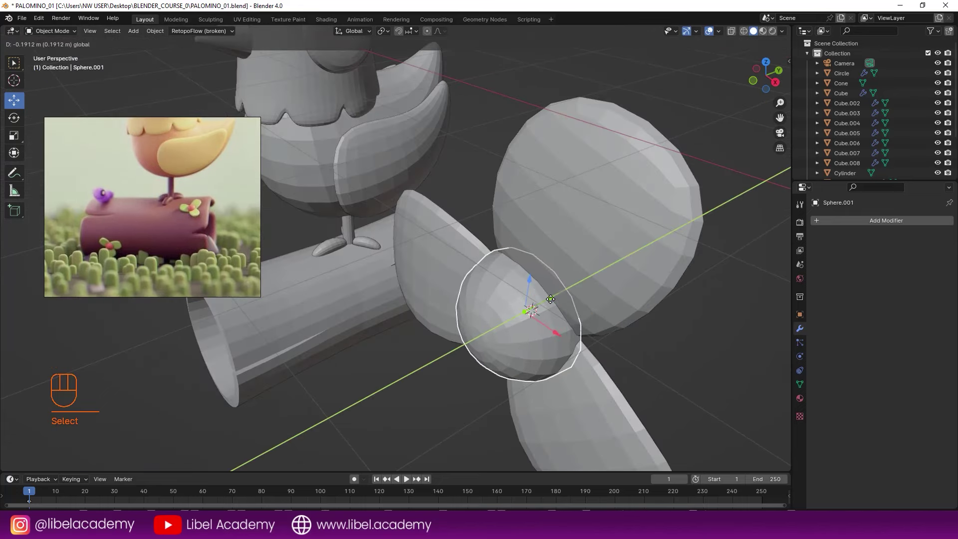
# Move the dome into the centre of the three petals and check it from the front.
pyautogui.moveTo(538, 295); pyautogui.dragTo(563, 275)
pyautogui.press('a')
pyautogui.middleClick(543, 287)
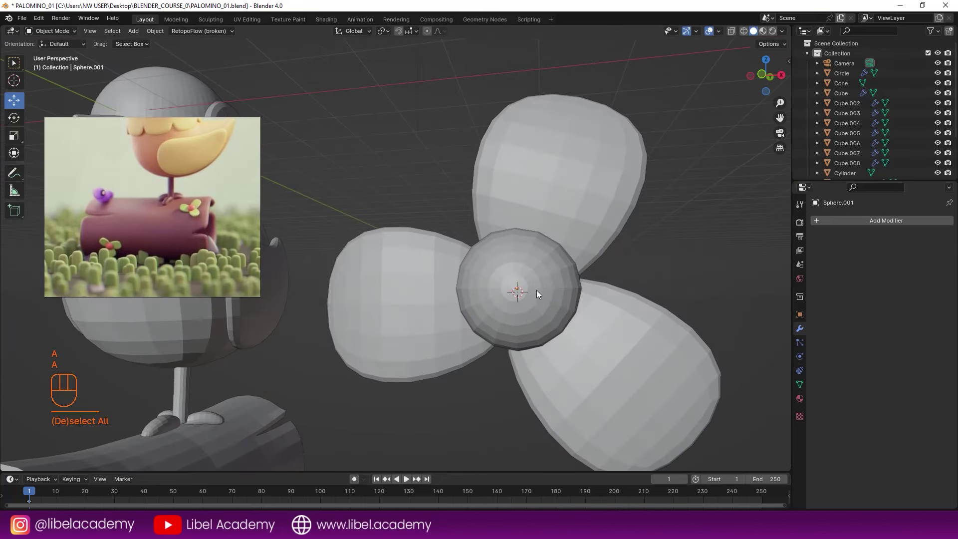
pyautogui.middleClick(519, 297)
pyautogui.press('KP_1')
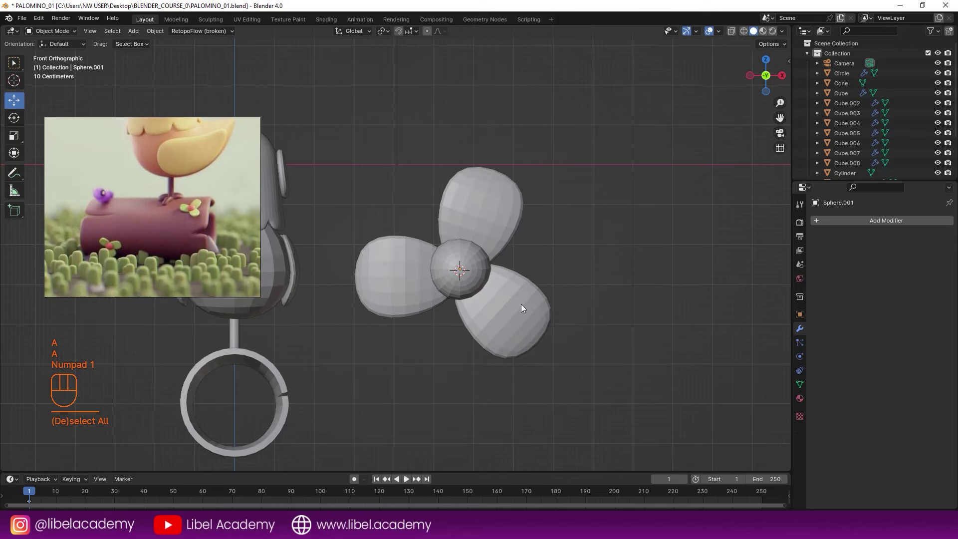
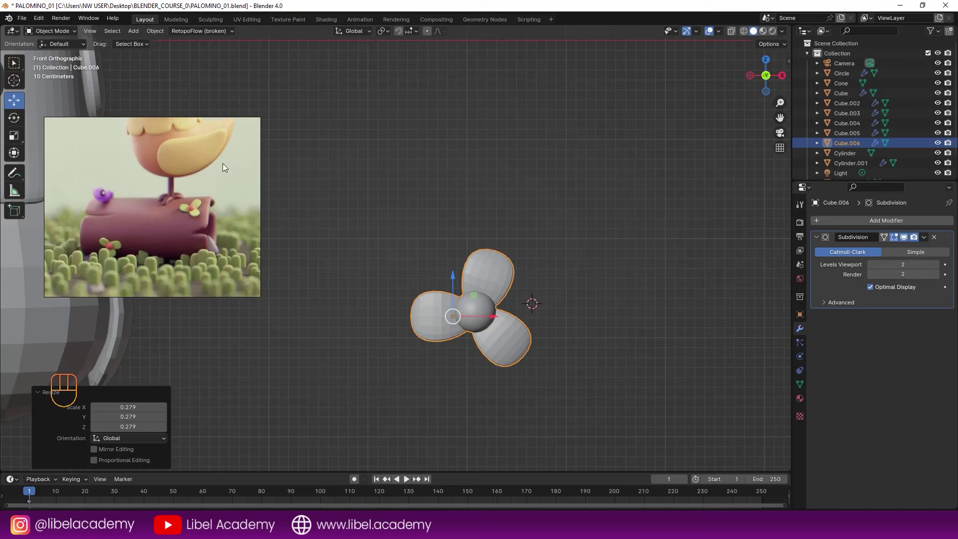
# Shift the shrunken flower and move its copy along the side of the log.
pyautogui.moveTo(159, 35); pyautogui.dragTo(299, 67)
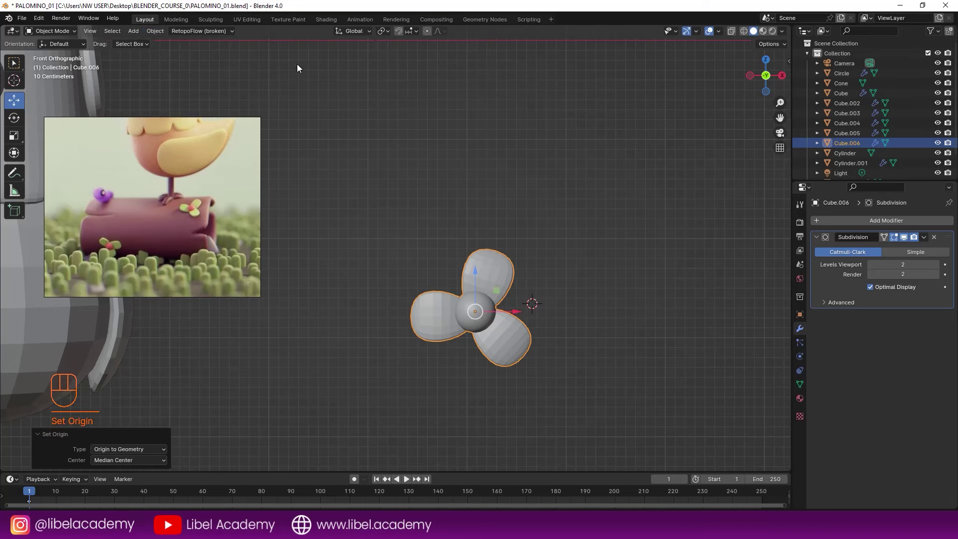
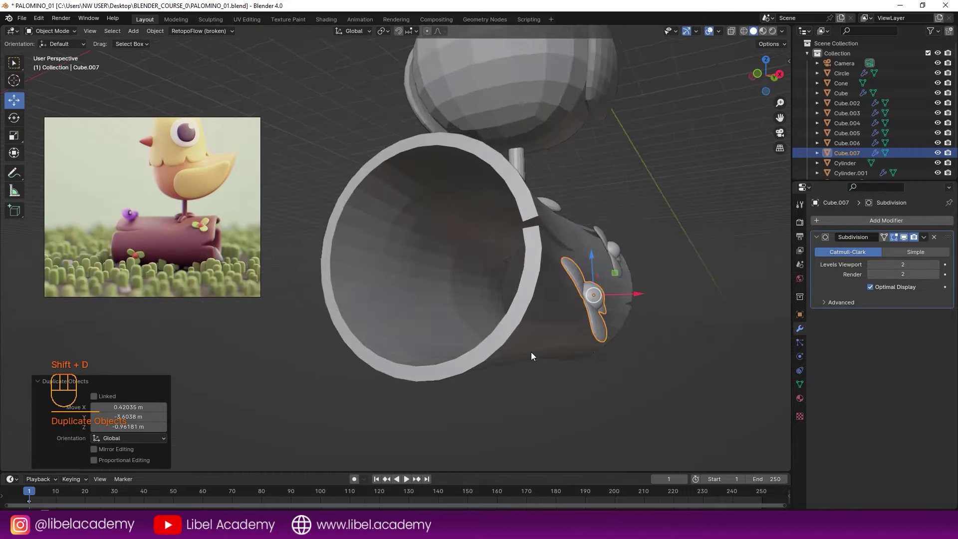
pyautogui.press('r')
pyautogui.press('g')
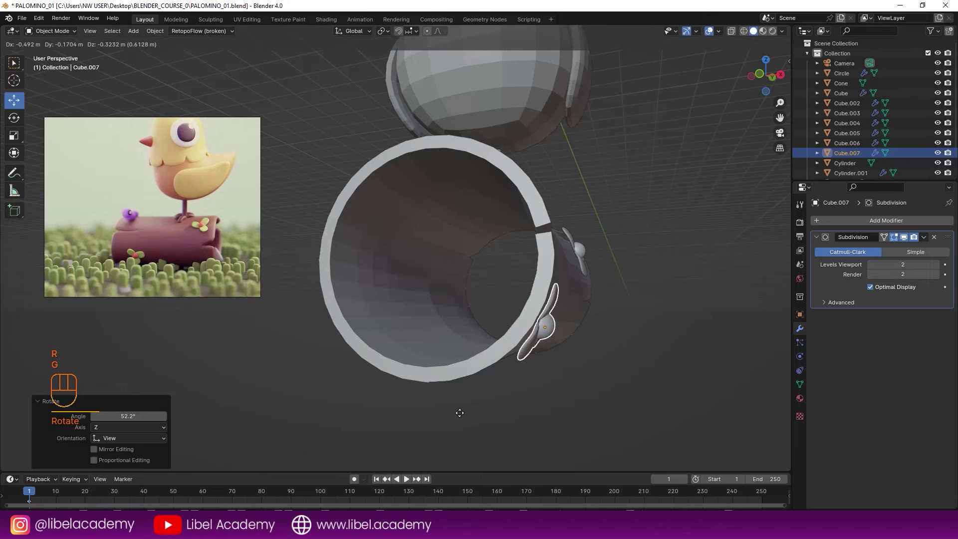
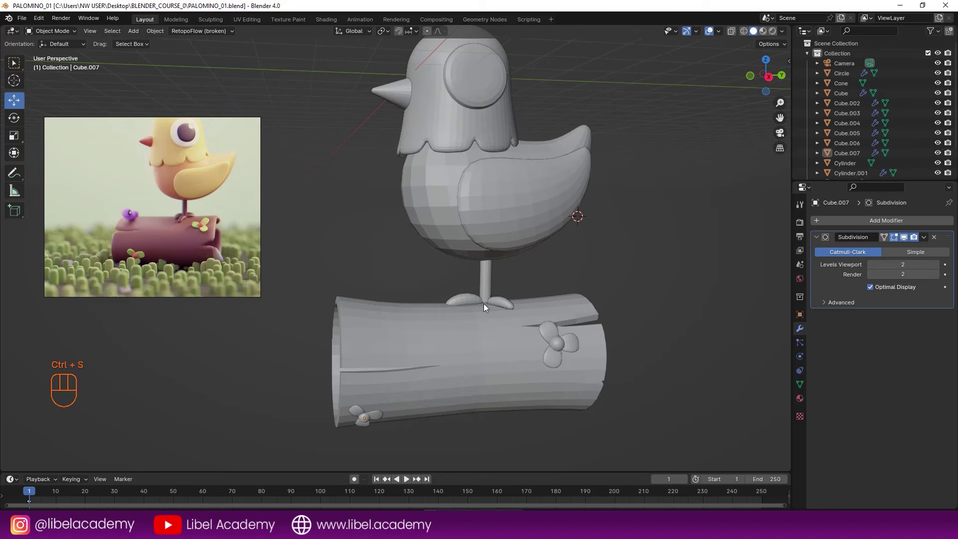
# Save and orbit to view the top of the log where the curve will go.
pyautogui.middleClick(432, 293)
pyautogui.moveTo(420, 301); pyautogui.dragTo(458, 282)
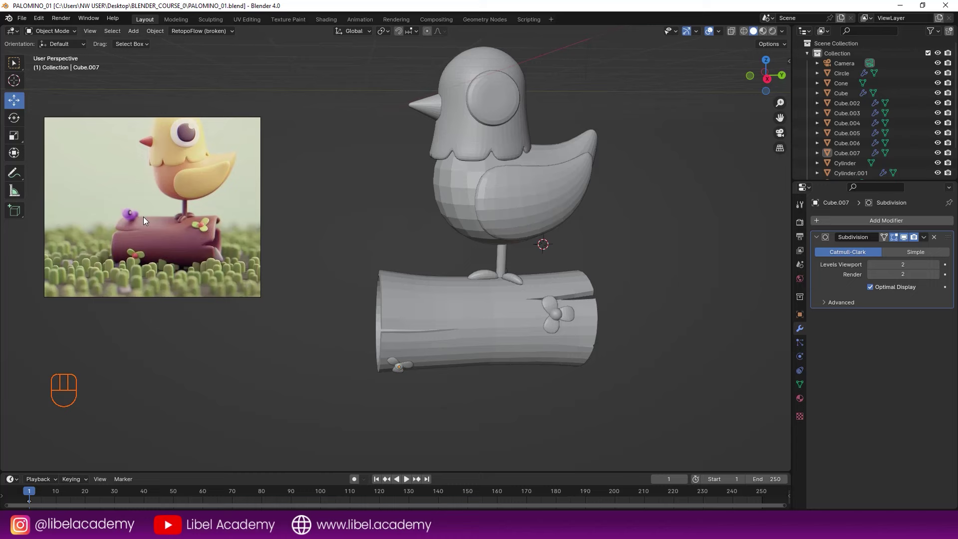
pyautogui.moveTo(407, 289); pyautogui.dragTo(393, 300)
pyautogui.middleClick(379, 283)
pyautogui.moveTo(444, 276); pyautogui.dragTo(492, 275)
pyautogui.moveTo(491, 284); pyautogui.dragTo(510, 317)
pyautogui.press('KP_3')
pyautogui.press('ctrl+s')
pyautogui.moveTo(441, 305); pyautogui.dragTo(454, 322)
pyautogui.moveTo(449, 287); pyautogui.dragTo(453, 313)
pyautogui.click(405, 332)
# Add a Bezier curve and move it onto the log's top edge.
pyautogui.press('shift+a')
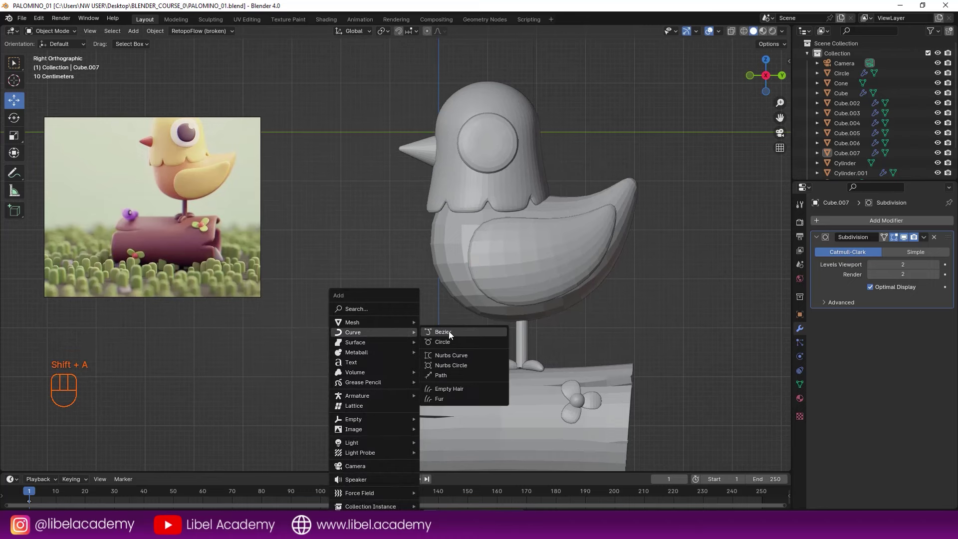
pyautogui.moveTo(409, 277); pyautogui.dragTo(477, 342)
pyautogui.middleClick(518, 334)
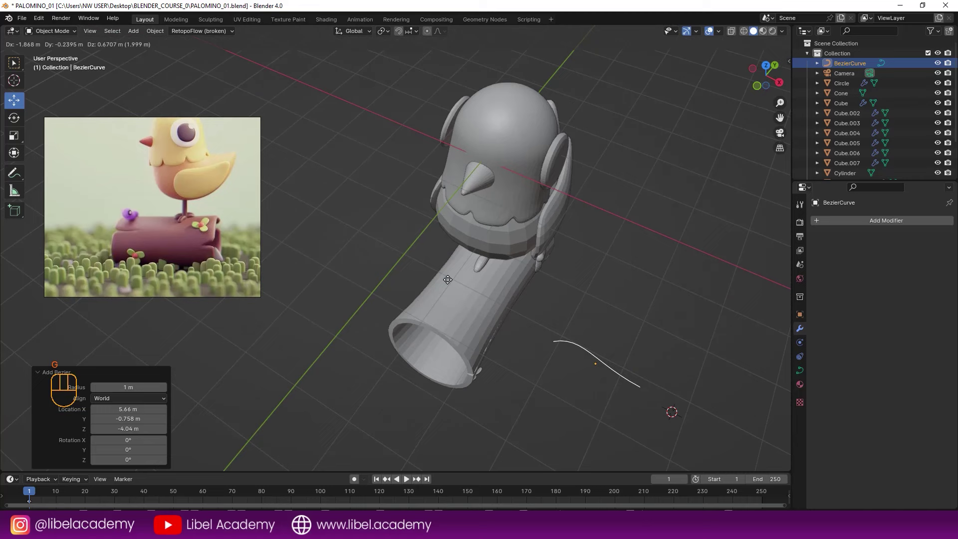
pyautogui.click(325, 230)
pyautogui.moveTo(439, 274); pyautogui.dragTo(477, 212)
pyautogui.press('g')
pyautogui.click(466, 328)
pyautogui.moveTo(463, 330); pyautogui.dragTo(348, 317)
pyautogui.press('g')
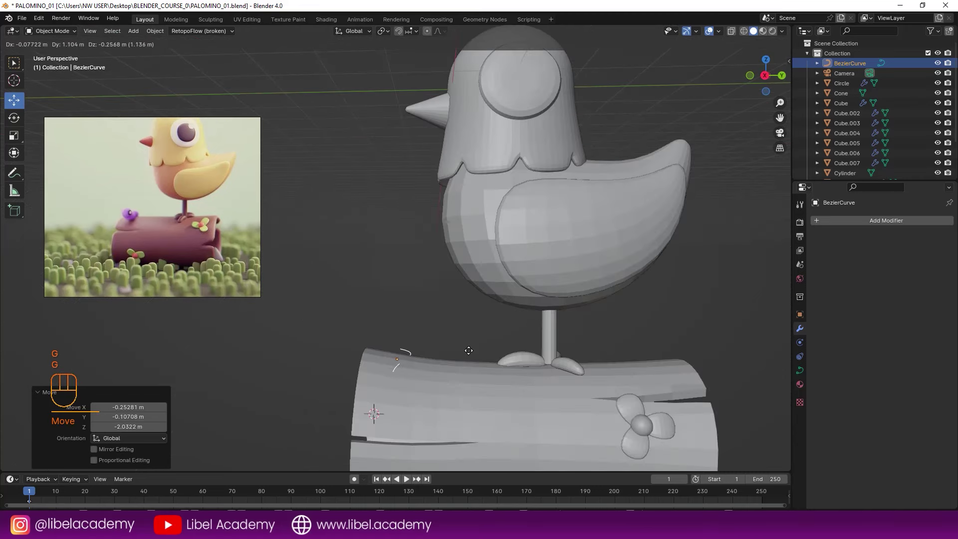
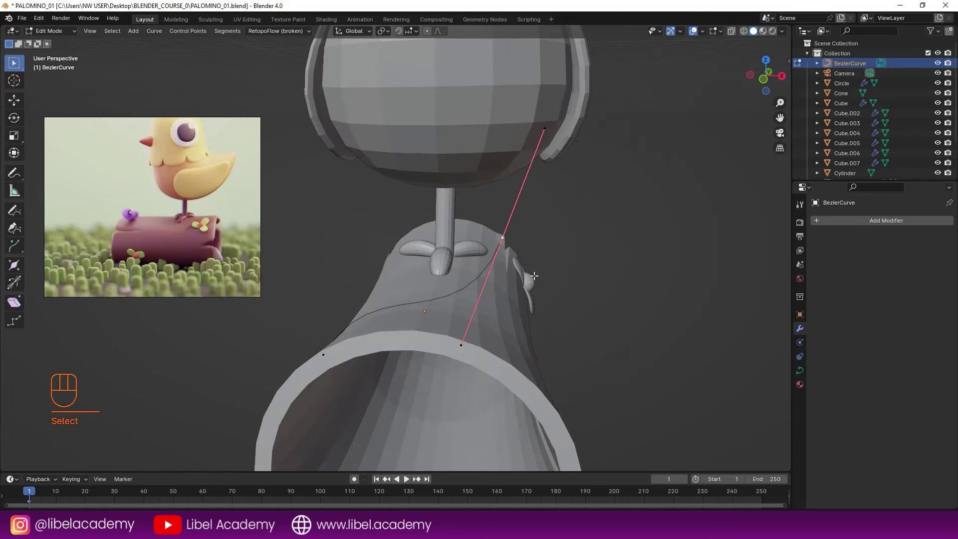
# Finish shaping the curve's control points to arc over the log and inspect it.
pyautogui.press('Tab')
pyautogui.moveTo(515, 305); pyautogui.dragTo(443, 309)
pyautogui.middleClick(440, 313)
pyautogui.moveTo(448, 308); pyautogui.dragTo(432, 303)
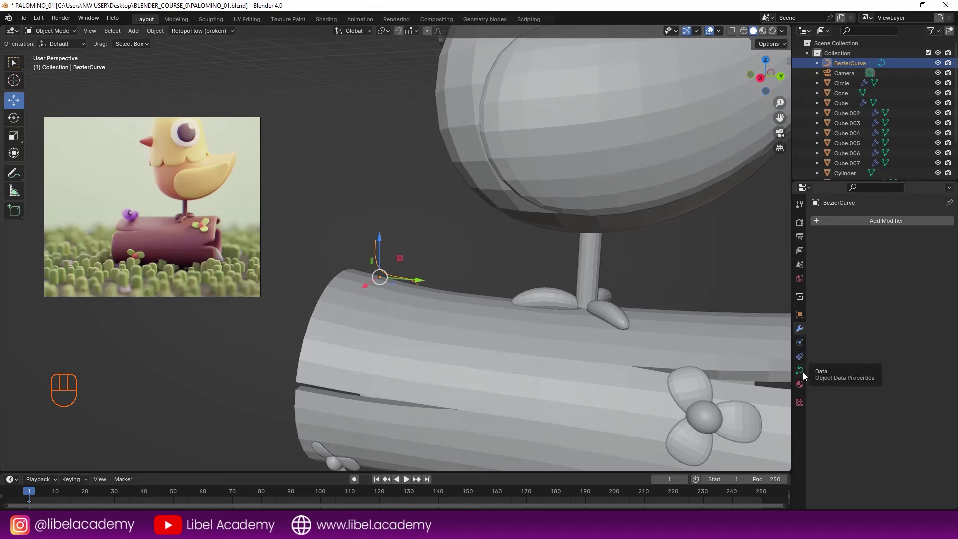
# Give the curve a 0.17 m round bevel depth and taper its end point thinner.
pyautogui.click(804, 374)
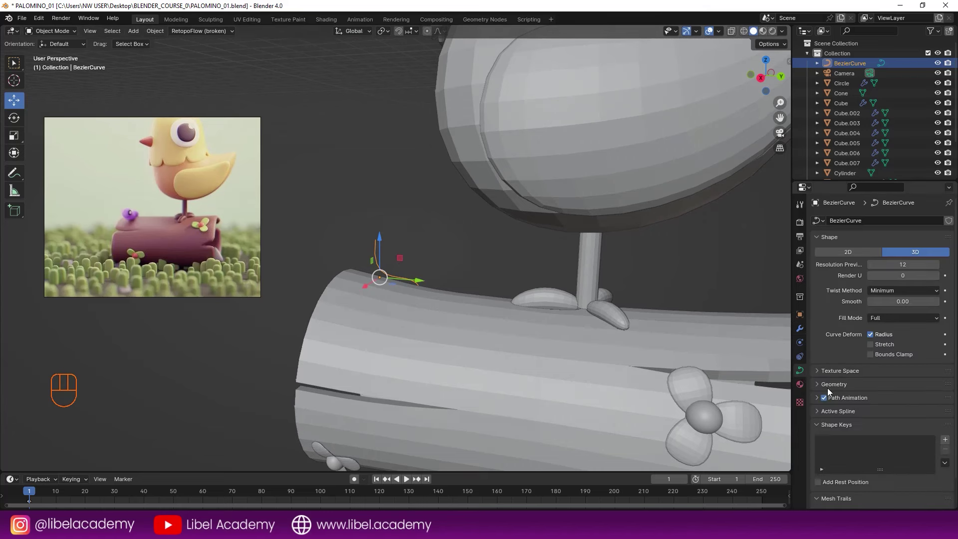
pyautogui.click(820, 390)
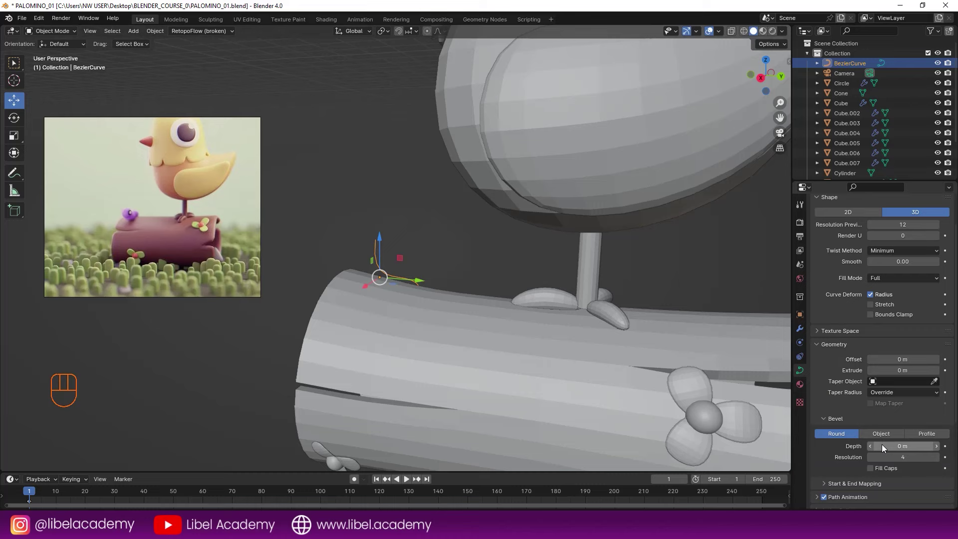
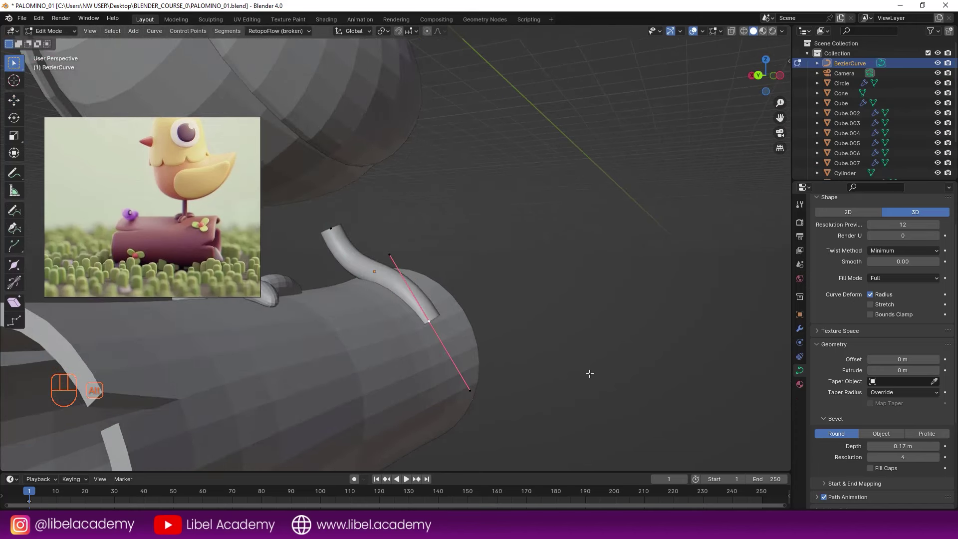
pyautogui.press('alt+s')
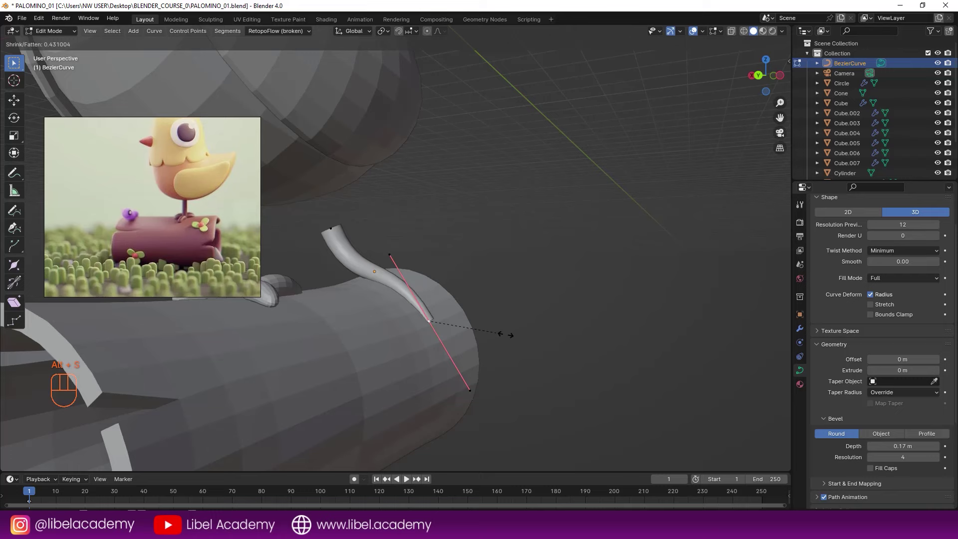
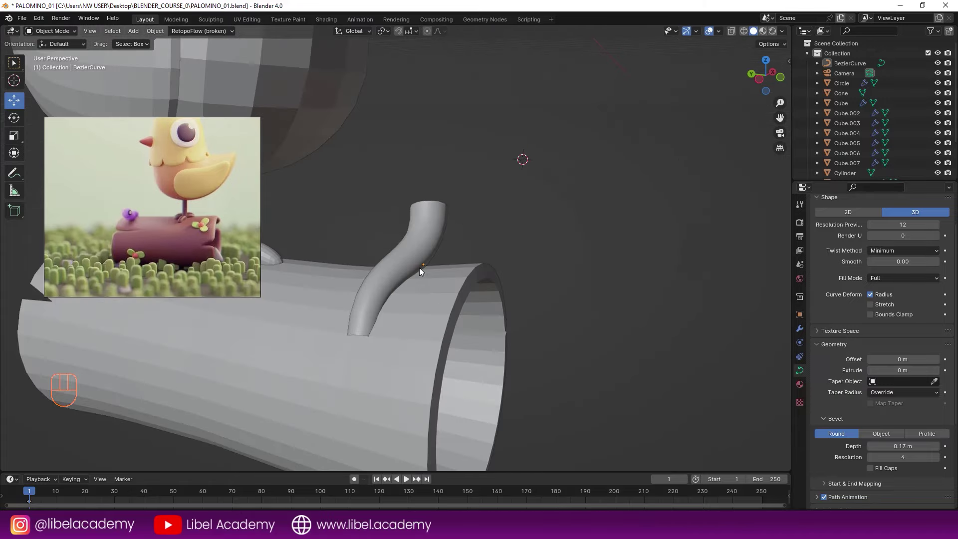
# Save and orbit around the log to inspect the worm from several angles.
pyautogui.press('ctrl+s')
pyautogui.moveTo(441, 270); pyautogui.dragTo(468, 258)
pyautogui.rightClick(482, 250)
pyautogui.moveTo(553, 285); pyautogui.dragTo(454, 291)
pyautogui.middleClick(489, 302)
pyautogui.middleClick(506, 311)
pyautogui.middleClick(484, 302)
pyautogui.middleClick(495, 284)
pyautogui.middleClick(469, 287)
pyautogui.press('ctrl+s')
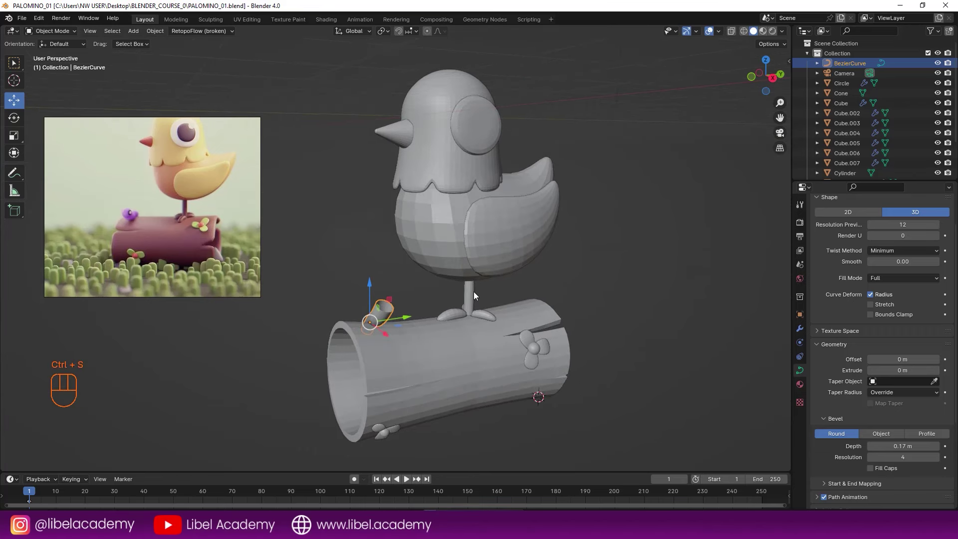
# Convert the worm curve to a mesh and fill its open end loop.
pyautogui.press('space')
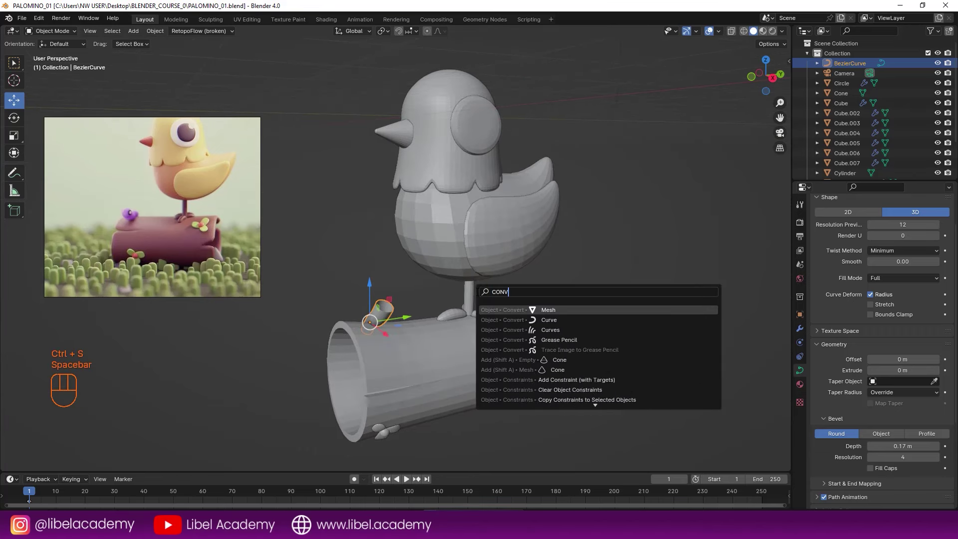
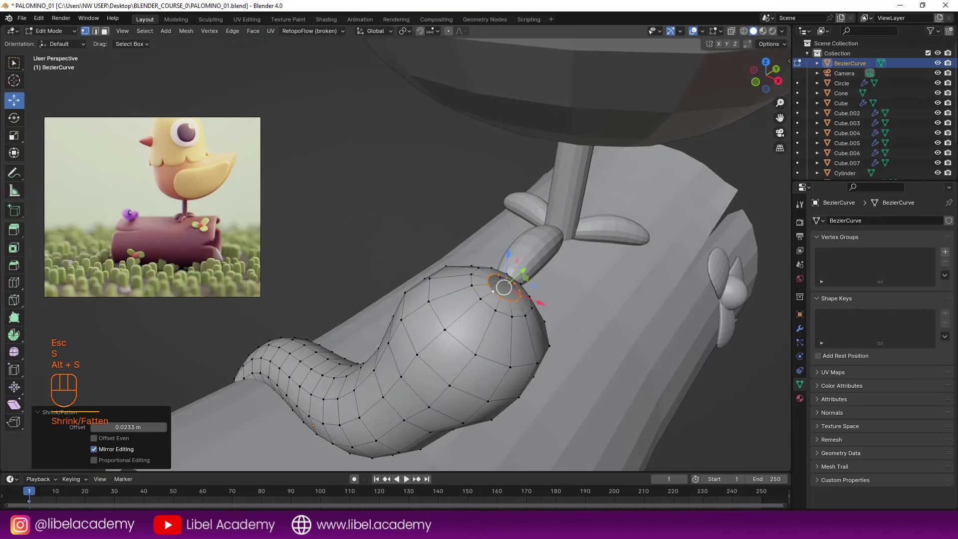
pyautogui.press('space')
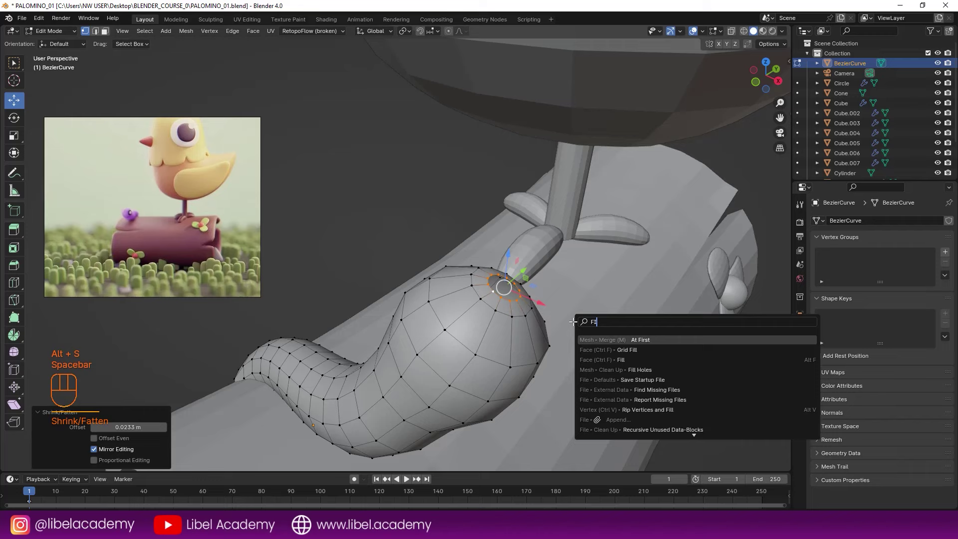
pyautogui.press('l')
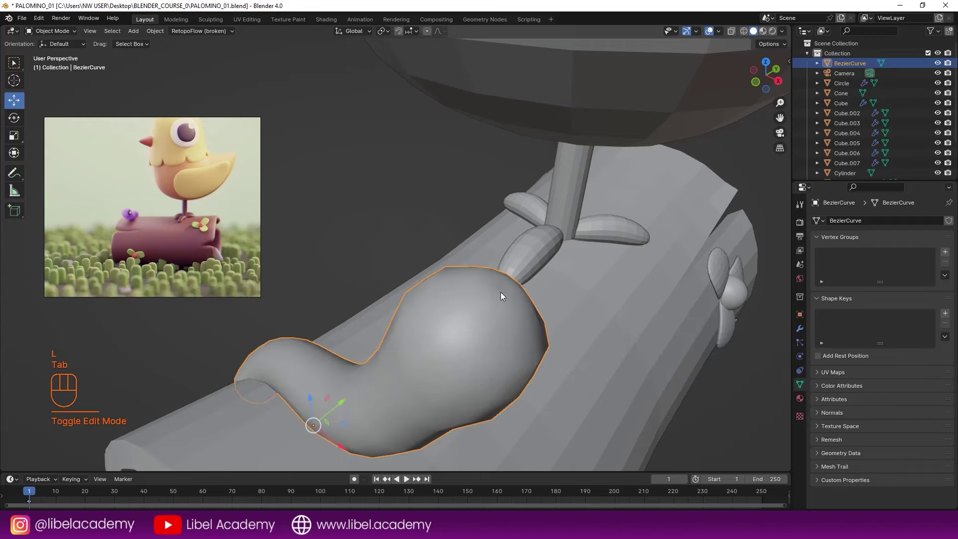
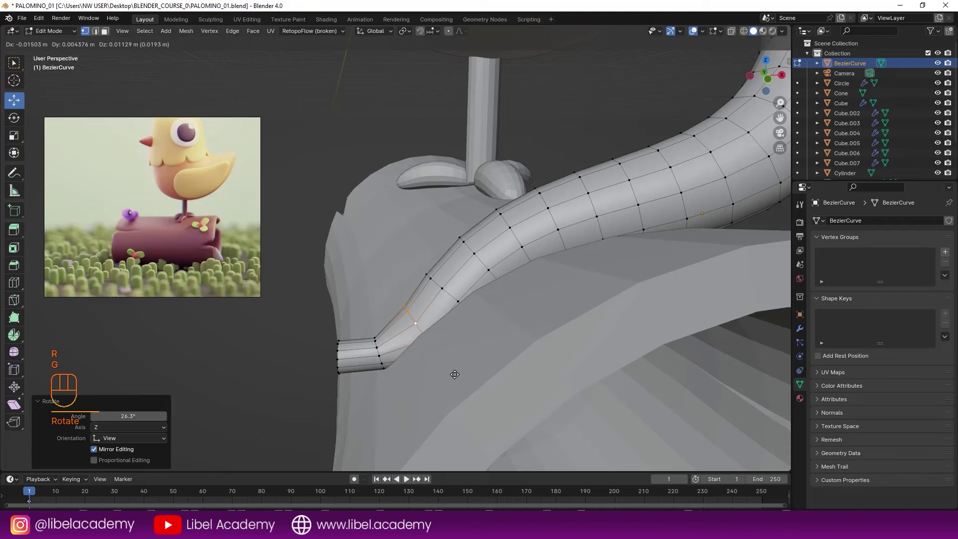
# Leave Edit Mode and begin bending the worm's body down against the log.
pyautogui.press('Tab')
pyautogui.moveTo(400, 344); pyautogui.dragTo(587, 334)
pyautogui.moveTo(458, 343); pyautogui.dragTo(359, 344)
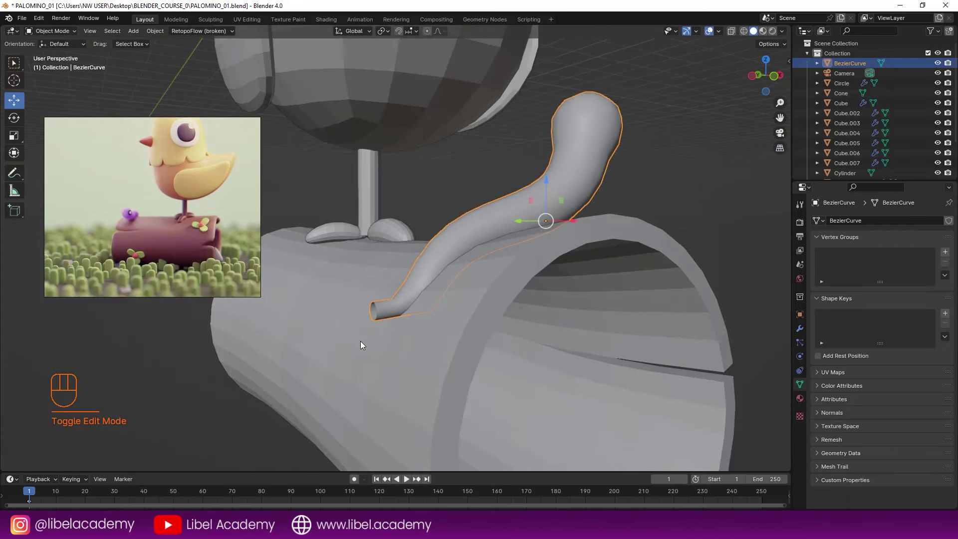
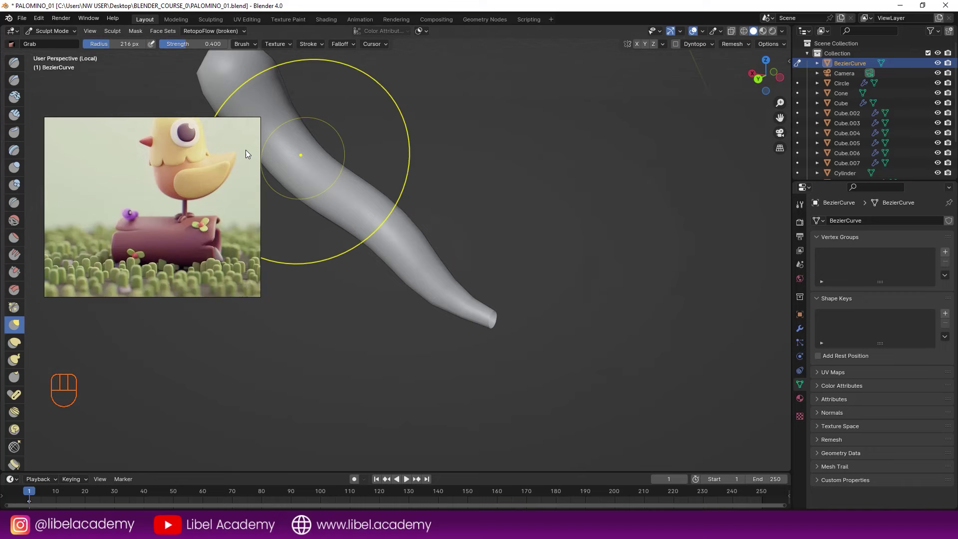
# Pull the worm's body into a smooth arching bend with the Grab brush and save.
pyautogui.moveTo(65, 33); pyautogui.dragTo(63, 47)
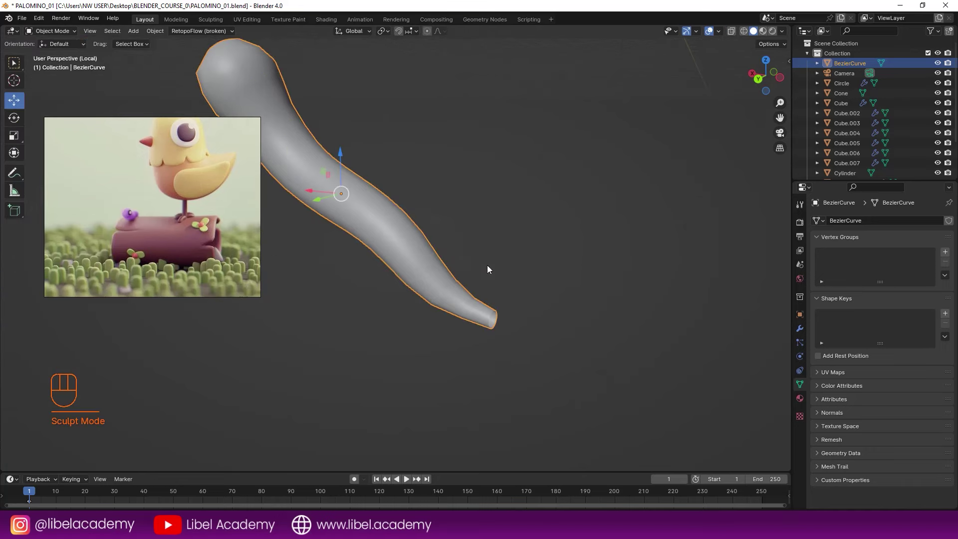
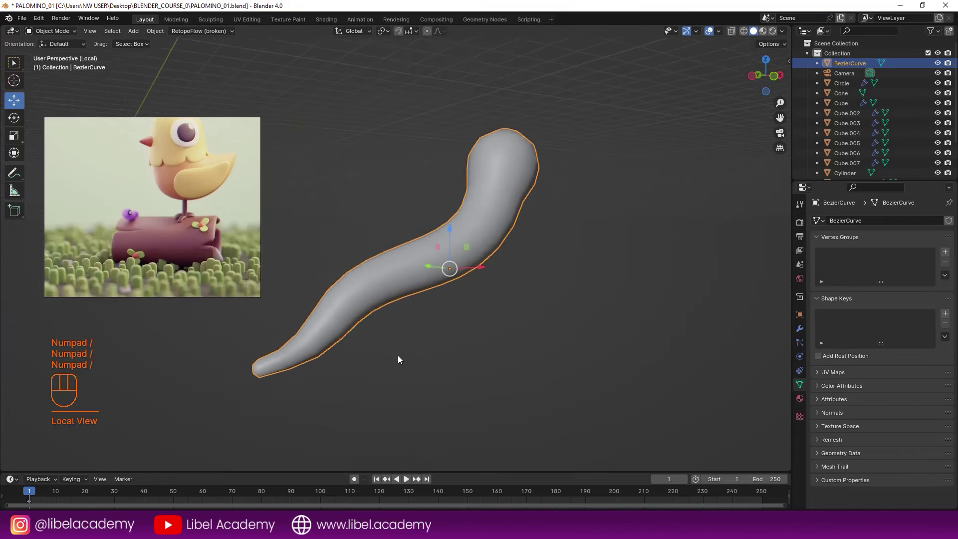
pyautogui.press('a')
pyautogui.press('a')
pyautogui.moveTo(434, 290); pyautogui.dragTo(406, 299)
pyautogui.moveTo(518, 280); pyautogui.dragTo(541, 314)
pyautogui.moveTo(517, 313); pyautogui.dragTo(495, 307)
pyautogui.press('ctrl+s')
pyautogui.moveTo(471, 298); pyautogui.dragTo(482, 296)
pyautogui.moveTo(486, 292); pyautogui.dragTo(480, 317)
pyautogui.middleClick(464, 312)
pyautogui.middleClick(464, 285)
pyautogui.middleClick(461, 272)
pyautogui.middleClick(465, 268)
pyautogui.press('ctrl+s')
# Return to Object Mode and leave local view so the log and pigeon reappear.
pyautogui.rightClick(450, 327)
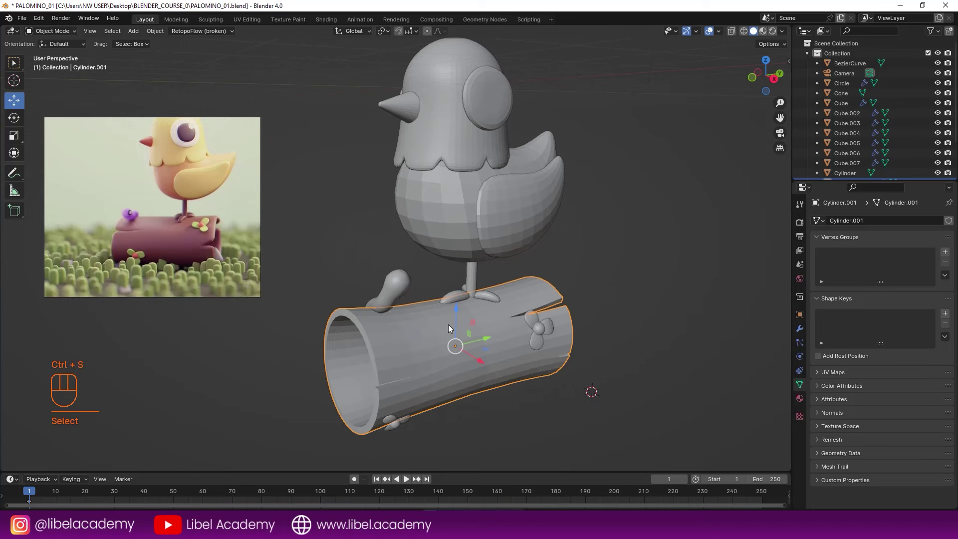
pyautogui.press('KP_Divide')
pyautogui.press('KP_Divide')
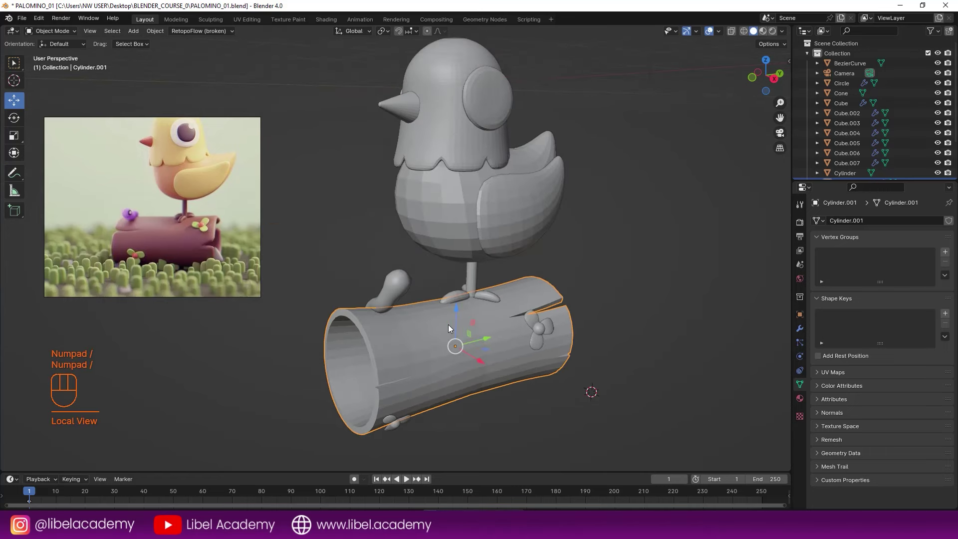
pyautogui.rightClick(394, 284)
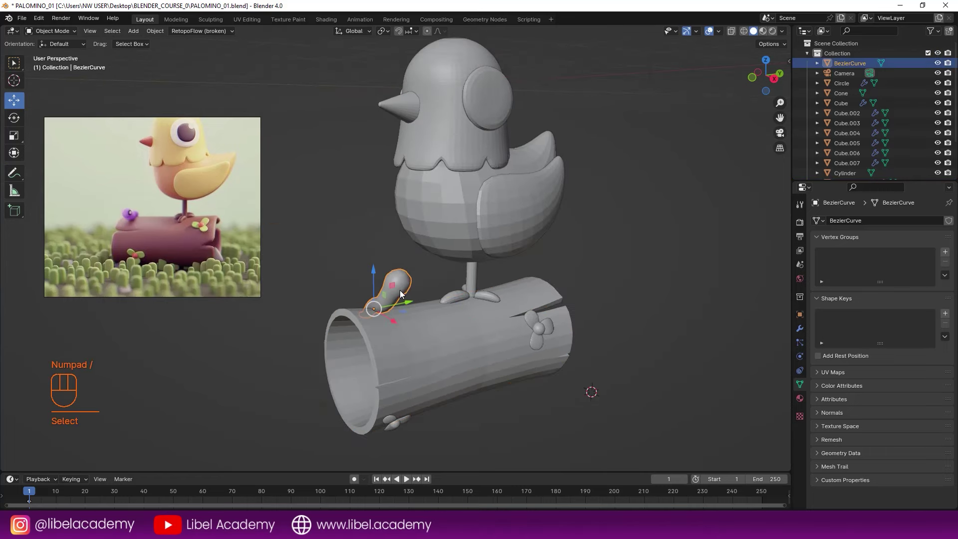
pyautogui.press('KP_Divide')
pyautogui.press('KP_Divide')
# Move and rotate the worm to stand upright on the front end of the log, then save.
pyautogui.press('a')
pyautogui.press('a')
pyautogui.moveTo(421, 277); pyautogui.dragTo(433, 304)
pyautogui.press('ctrl+s')
pyautogui.rightClick(540, 131)
pyautogui.middleClick(532, 191)
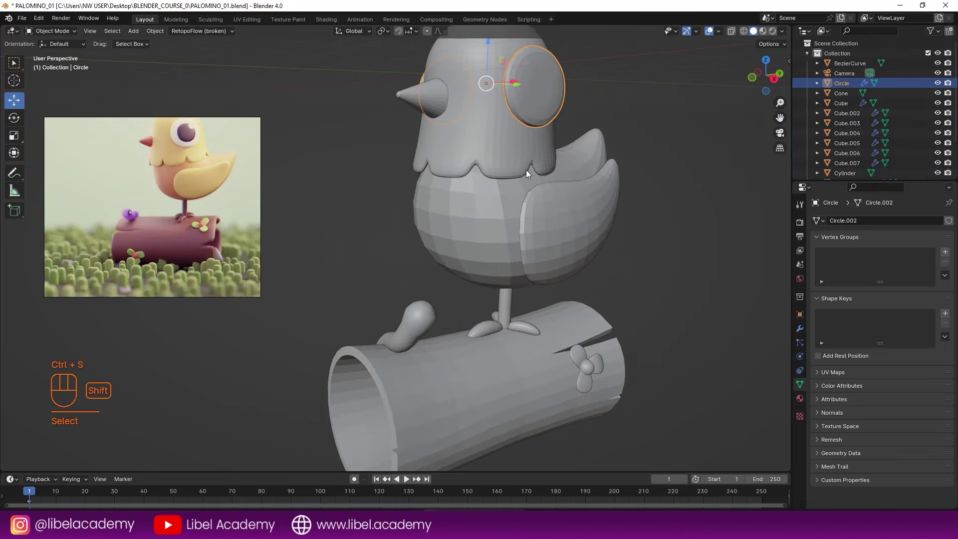
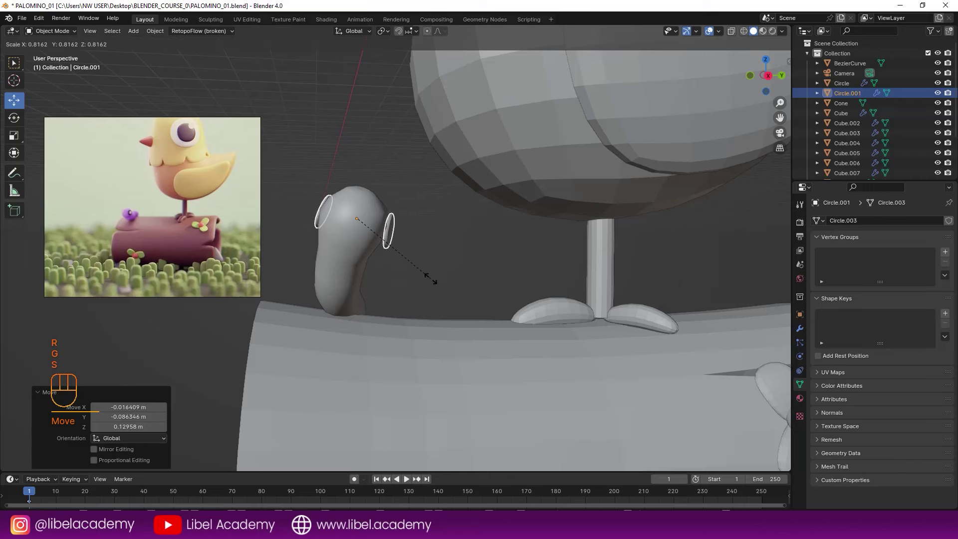
# Scale the eye disc down until it fits the size of the worm's head.
pyautogui.moveTo(415, 266); pyautogui.dragTo(364, 263)
pyautogui.scroll(3)
pyautogui.scroll(-3)
pyautogui.scroll(3)
pyautogui.middleClick(527, 316)
pyautogui.scroll(-3)
pyautogui.scroll(3)
pyautogui.scroll(-3)
pyautogui.click(554, 304)
pyautogui.moveTo(556, 313); pyautogui.dragTo(580, 375)
pyautogui.scroll(-3)
pyautogui.scroll(3)
# Move and rotate the eye disc flat against the side of the worm's head.
pyautogui.press('g')
pyautogui.click(543, 376)
pyautogui.scroll(3)
pyautogui.press('g')
pyautogui.scroll(3)
pyautogui.press('r')
pyautogui.click(553, 258)
pyautogui.press('a')
pyautogui.press('a')
pyautogui.moveTo(532, 284); pyautogui.dragTo(461, 284)
pyautogui.moveTo(500, 280); pyautogui.dragTo(549, 303)
pyautogui.moveTo(538, 295); pyautogui.dragTo(509, 273)
pyautogui.rightClick(496, 262)
pyautogui.middleClick(519, 281)
# Add a Mirror modifier to Circle.001 using BezierCurve as the mirror object.
pyautogui.click(802, 329)
pyautogui.click(820, 237)
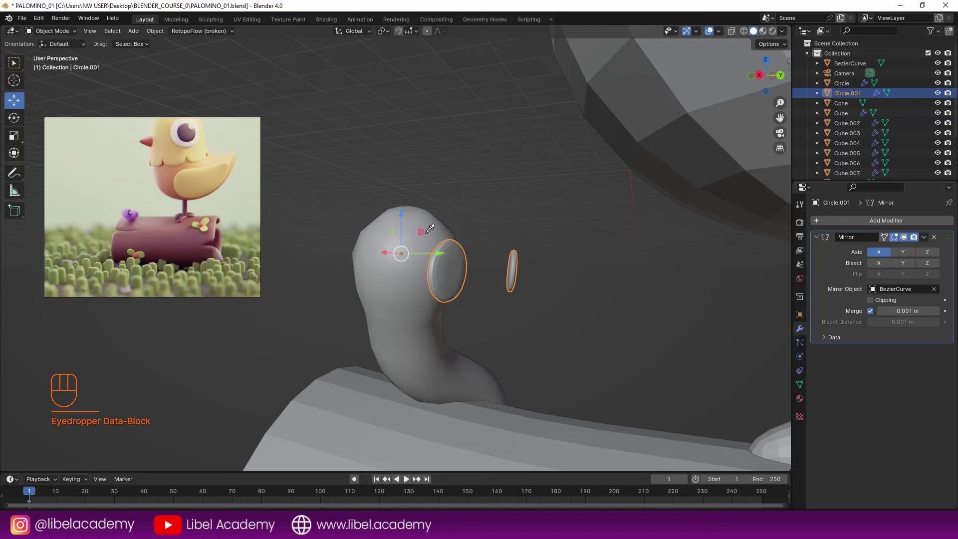
pyautogui.click(910, 253)
pyautogui.click(891, 253)
pyautogui.click(931, 255)
pyautogui.click(907, 253)
pyautogui.click(940, 240)
pyautogui.moveTo(854, 225); pyautogui.dragTo(720, 296)
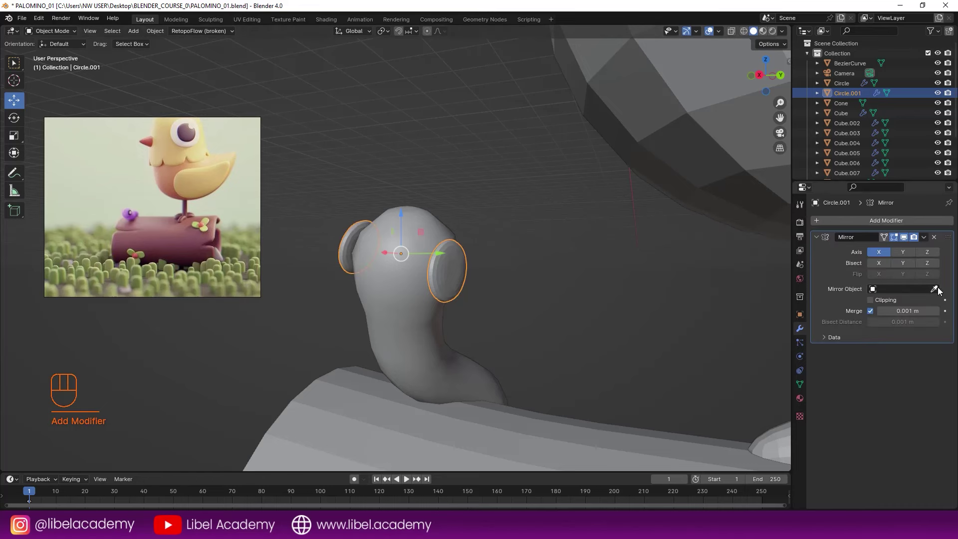
# Switch the mirror axis so the eye copy lands on the other side of the head.
pyautogui.moveTo(494, 221); pyautogui.dragTo(507, 238)
pyautogui.middleClick(496, 245)
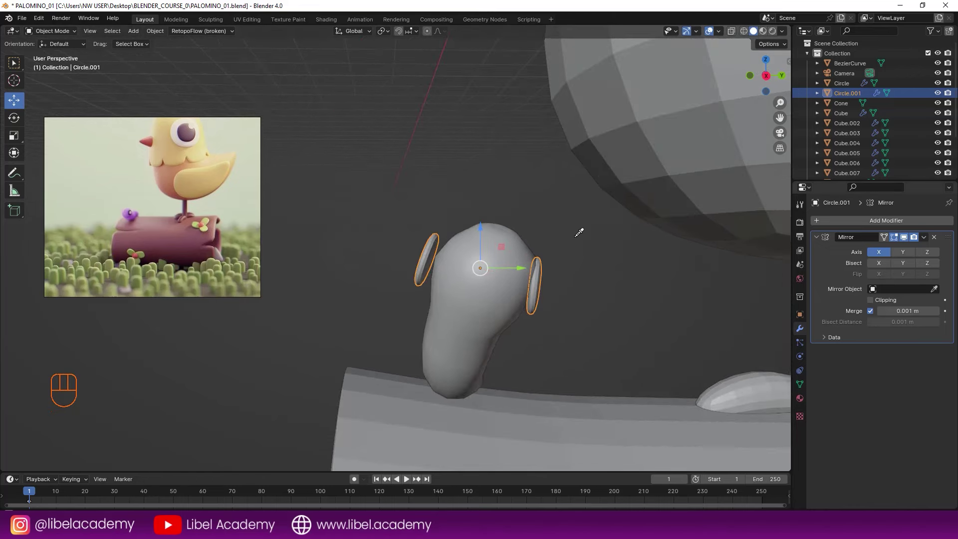
pyautogui.moveTo(552, 254); pyautogui.dragTo(533, 269)
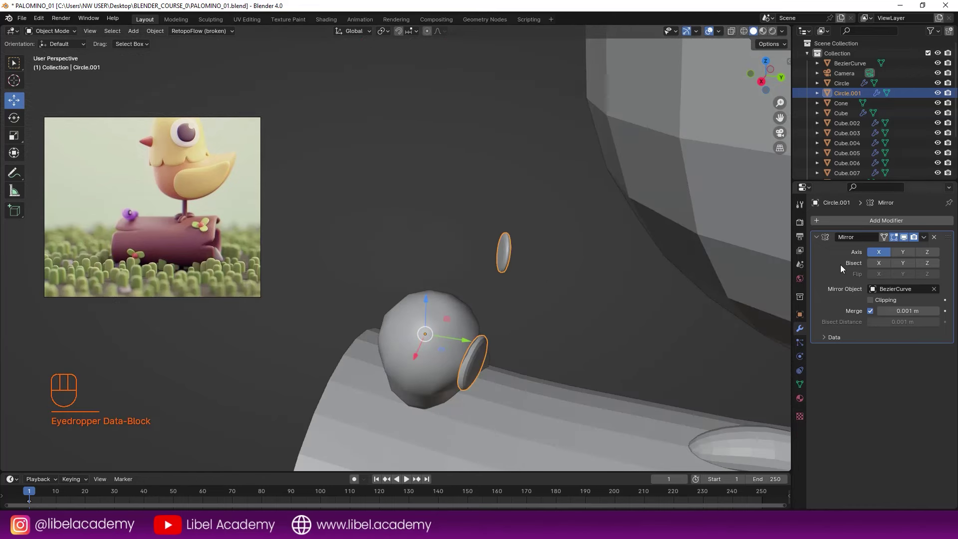
pyautogui.click(904, 253)
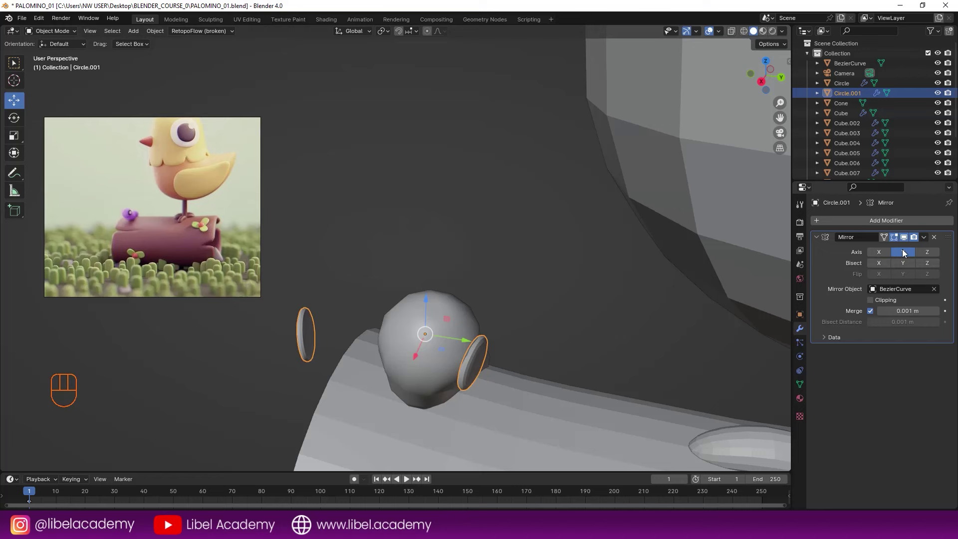
pyautogui.click(931, 253)
pyautogui.click(901, 252)
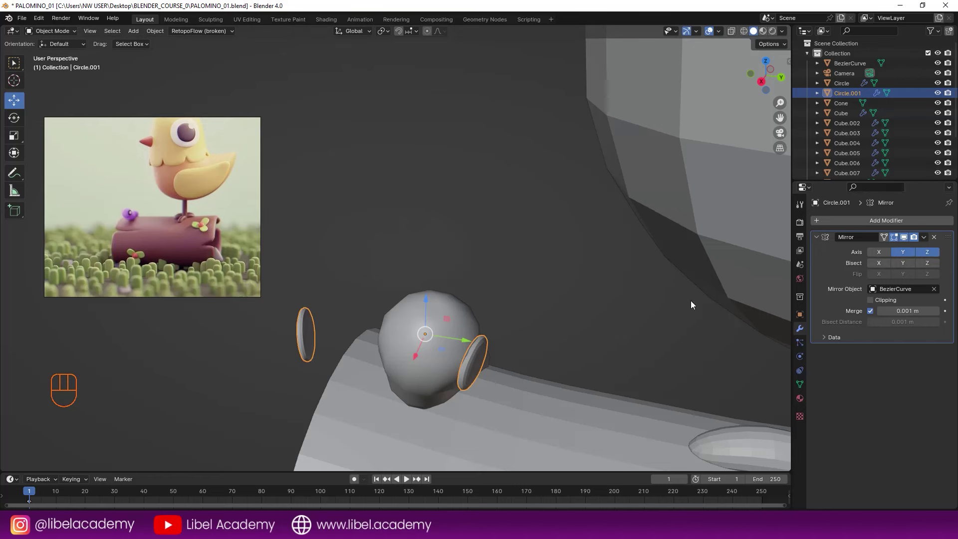
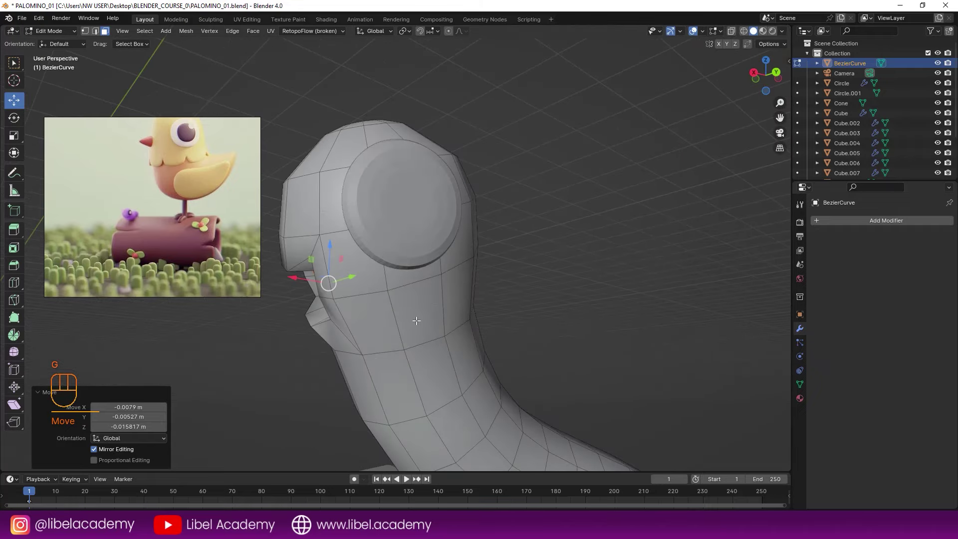
# Leave mesh editing and line up a close front view of the worm's face.
pyautogui.middleClick(387, 317)
pyautogui.middleClick(420, 323)
pyautogui.click(449, 310)
pyautogui.press('z')
pyautogui.moveTo(491, 294); pyautogui.dragTo(571, 286)
pyautogui.scroll(3)
pyautogui.scroll(-3)
pyautogui.scroll(3)
pyautogui.scroll(-3)
pyautogui.middleClick(525, 319)
pyautogui.click(527, 322)
# In Edit Mode extrude the mouth faces and push them deep into the head as a cavity.
pyautogui.press('Tab')
pyautogui.moveTo(481, 324); pyautogui.dragTo(468, 321)
pyautogui.press('space')
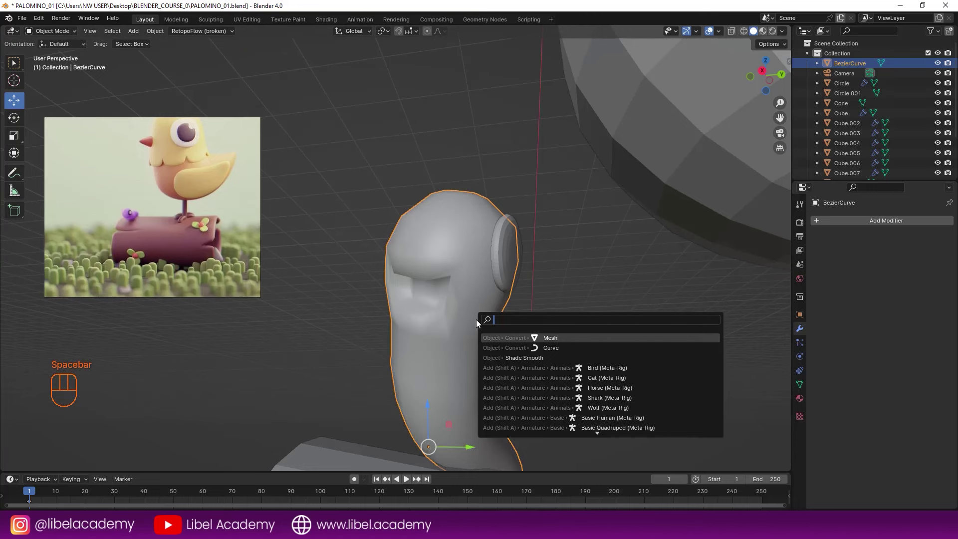
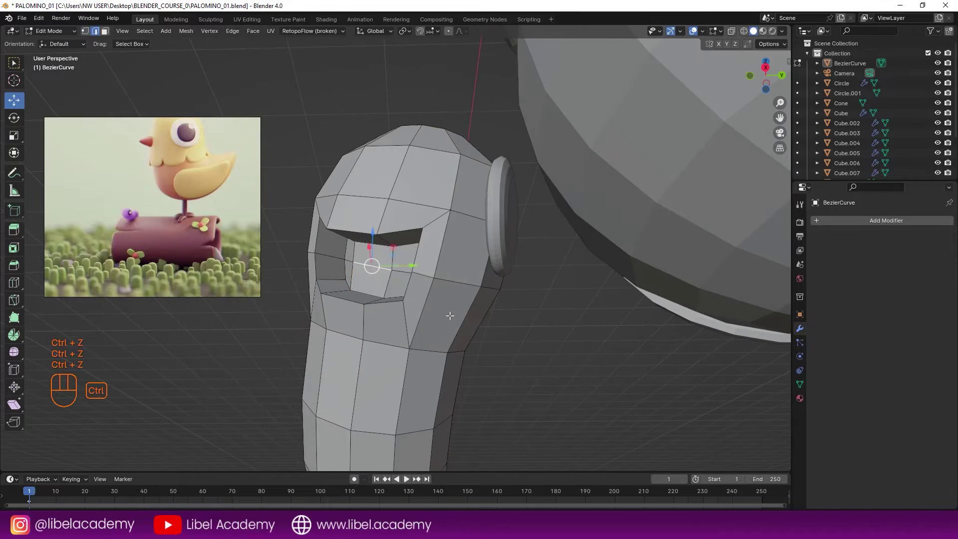
pyautogui.middleClick(441, 310)
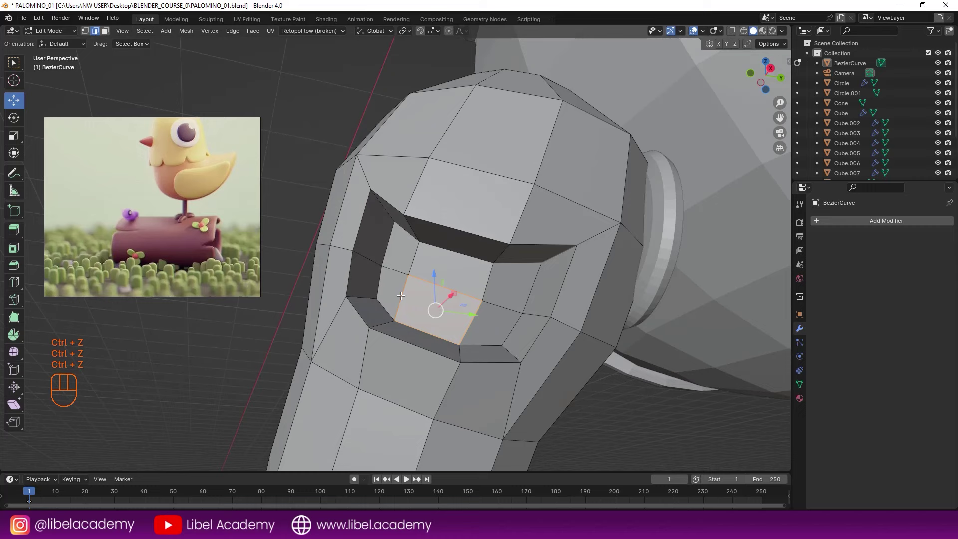
pyautogui.press('a')
pyautogui.middleClick(449, 279)
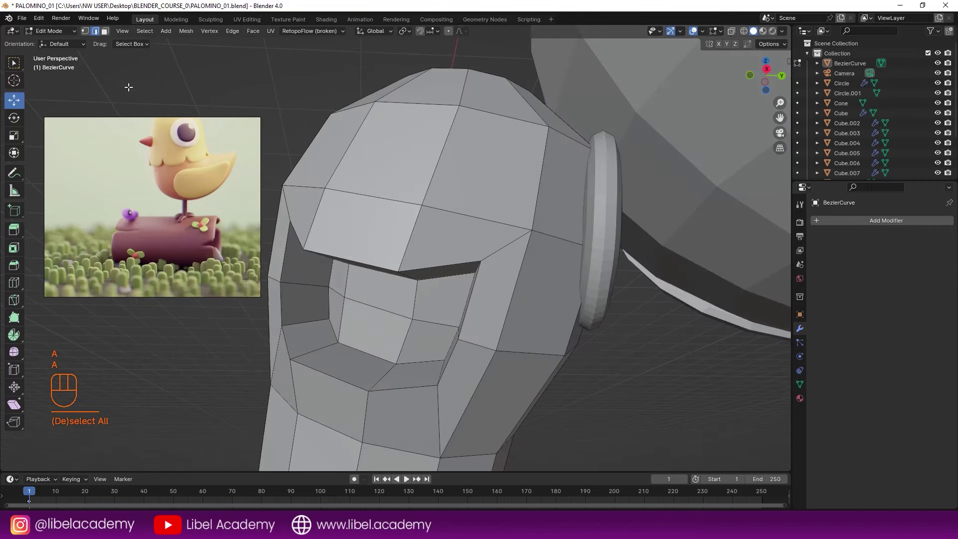
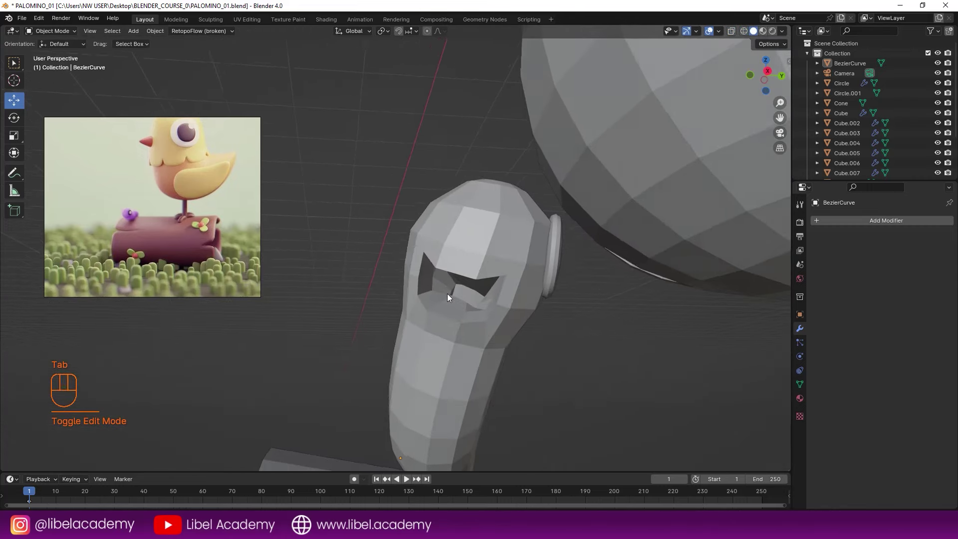
# Step out of Edit Mode and orbit the worm on the log against the reference, saving.
pyautogui.moveTo(442, 293); pyautogui.dragTo(450, 290)
pyautogui.press('Tab')
pyautogui.moveTo(485, 283); pyautogui.dragTo(478, 294)
pyautogui.press('Tab')
pyautogui.moveTo(496, 331); pyautogui.dragTo(475, 333)
pyautogui.moveTo(472, 339); pyautogui.dragTo(496, 345)
pyautogui.moveTo(493, 334); pyautogui.dragTo(477, 354)
pyautogui.middleClick(454, 342)
pyautogui.moveTo(407, 336); pyautogui.dragTo(454, 313)
pyautogui.middleClick(447, 298)
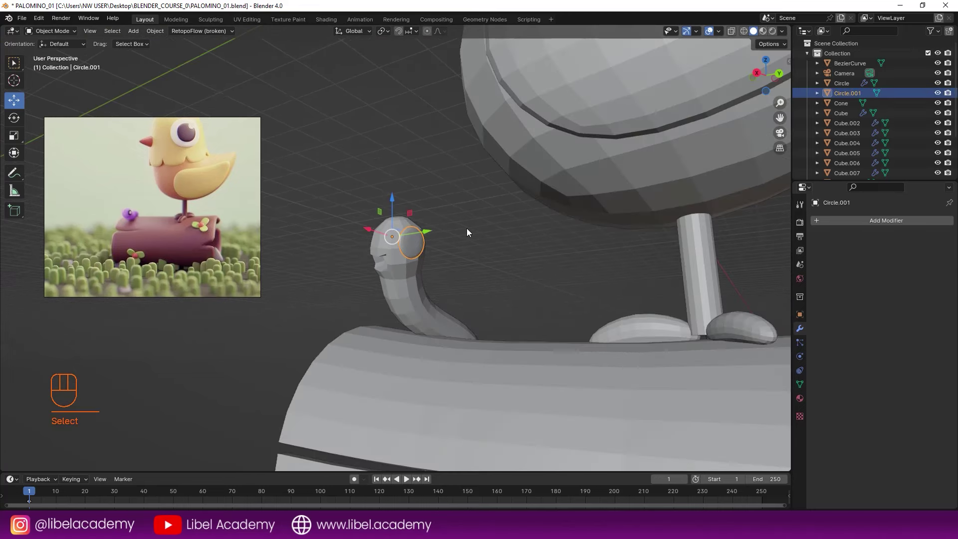
pyautogui.moveTo(476, 263); pyautogui.dragTo(489, 266)
pyautogui.moveTo(494, 270); pyautogui.dragTo(450, 287)
pyautogui.middleClick(473, 286)
pyautogui.moveTo(485, 288); pyautogui.dragTo(526, 311)
pyautogui.moveTo(483, 292); pyautogui.dragTo(421, 296)
pyautogui.press('ctrl+s')
# Zoom back in close on the worm's open mouth from the front.
pyautogui.moveTo(467, 287); pyautogui.dragTo(506, 292)
pyautogui.middleClick(487, 300)
pyautogui.moveTo(488, 311); pyautogui.dragTo(517, 315)
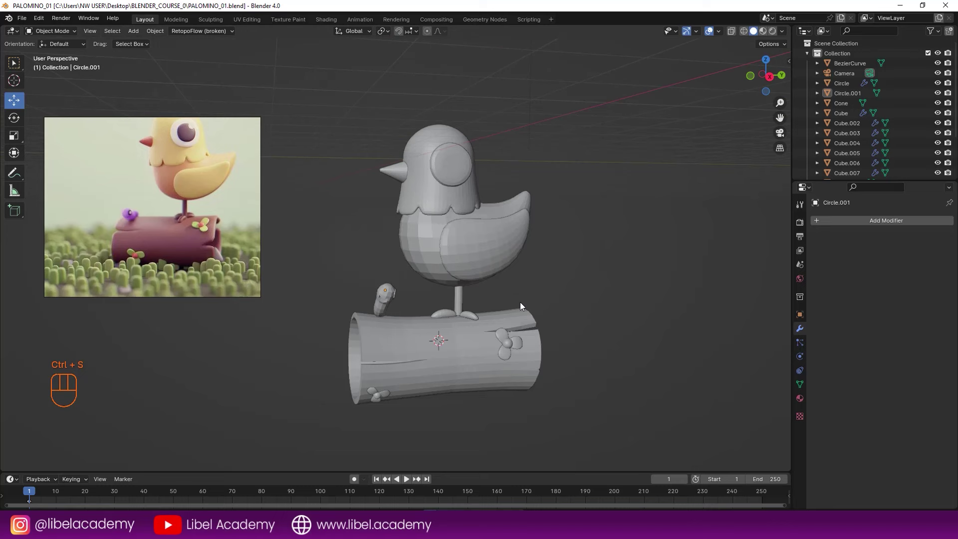
pyautogui.middleClick(518, 290)
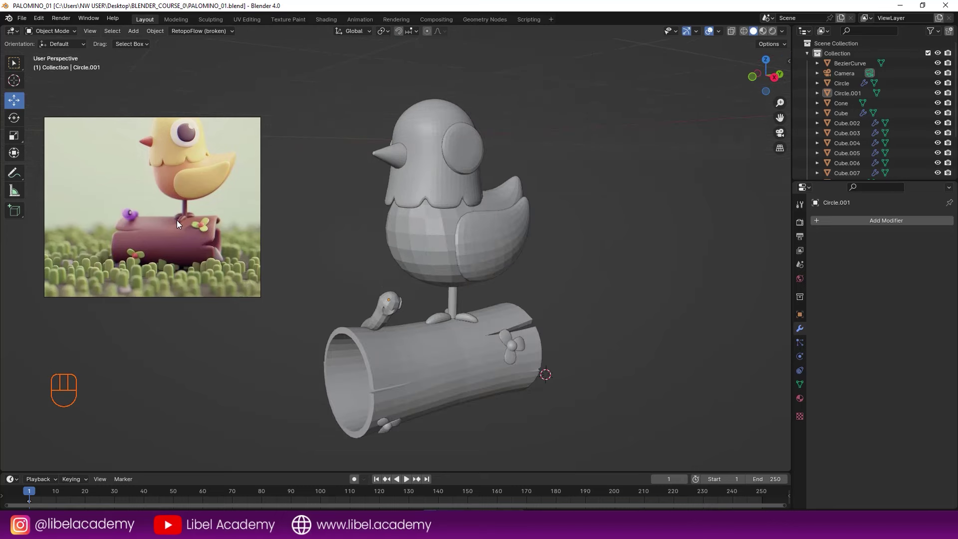
pyautogui.moveTo(418, 298); pyautogui.dragTo(388, 298)
pyautogui.middleClick(346, 325)
pyautogui.moveTo(402, 305); pyautogui.dragTo(406, 243)
pyautogui.middleClick(444, 245)
pyautogui.middleClick(447, 275)
pyautogui.moveTo(437, 274); pyautogui.dragTo(501, 277)
pyautogui.middleClick(444, 296)
# Select BezierCurve, enter Edit Mode and pick a face inside the mouth to rotate.
pyautogui.press('Tab')
pyautogui.middleClick(444, 302)
pyautogui.press('Tab')
pyautogui.rightClick(420, 321)
pyautogui.press('Tab')
pyautogui.middleClick(421, 293)
pyautogui.moveTo(406, 260); pyautogui.dragTo(426, 237)
pyautogui.middleClick(365, 296)
pyautogui.rightClick(358, 271)
# Tilt the worm's upper mouth edge into a smoother curve and confirm it.
pyautogui.moveTo(360, 272); pyautogui.dragTo(393, 295)
pyautogui.press('g')
pyautogui.click(397, 309)
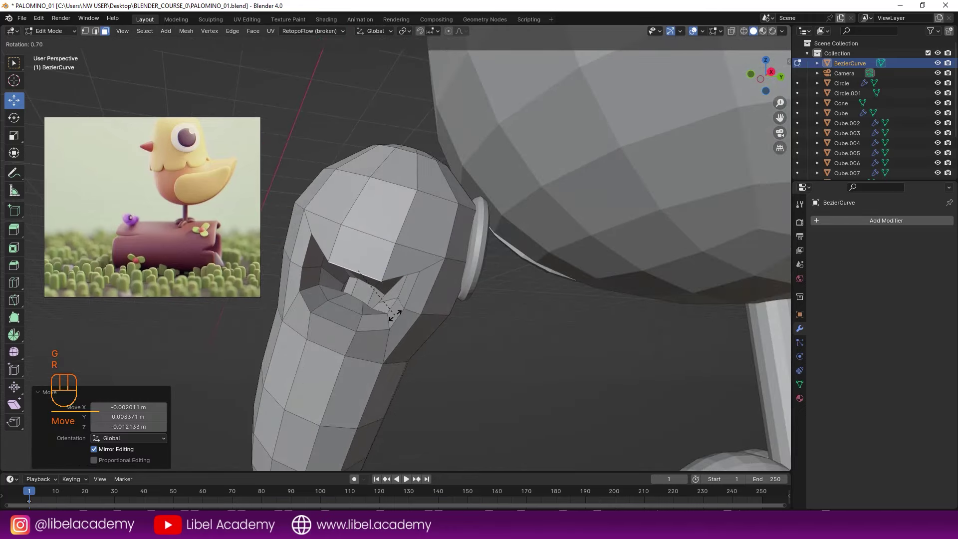
pyautogui.click(396, 310)
# Return to Object Mode and bring up Save As from the File menu.
pyautogui.press('Tab')
pyautogui.moveTo(403, 323); pyautogui.dragTo(363, 335)
pyautogui.moveTo(384, 297); pyautogui.dragTo(360, 307)
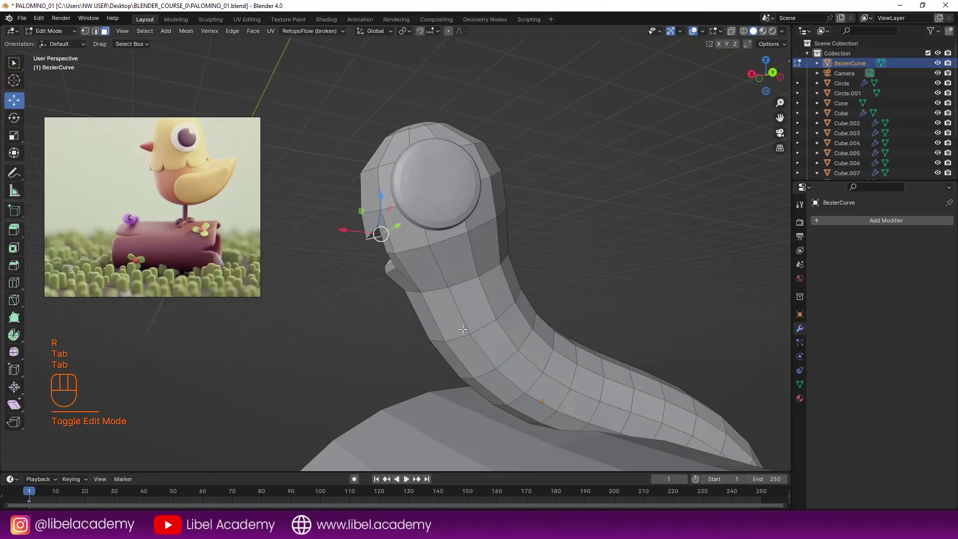
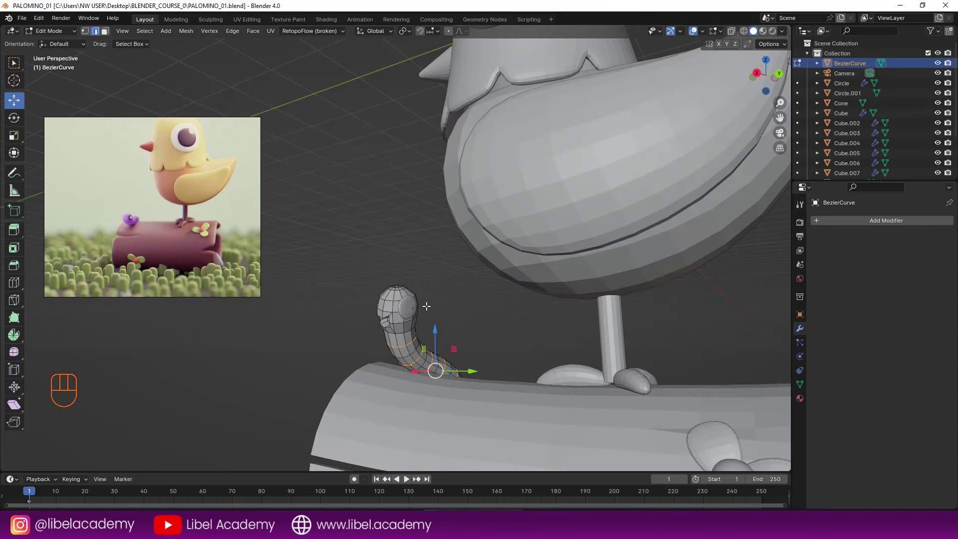
pyautogui.moveTo(25, 18); pyautogui.dragTo(43, 107)
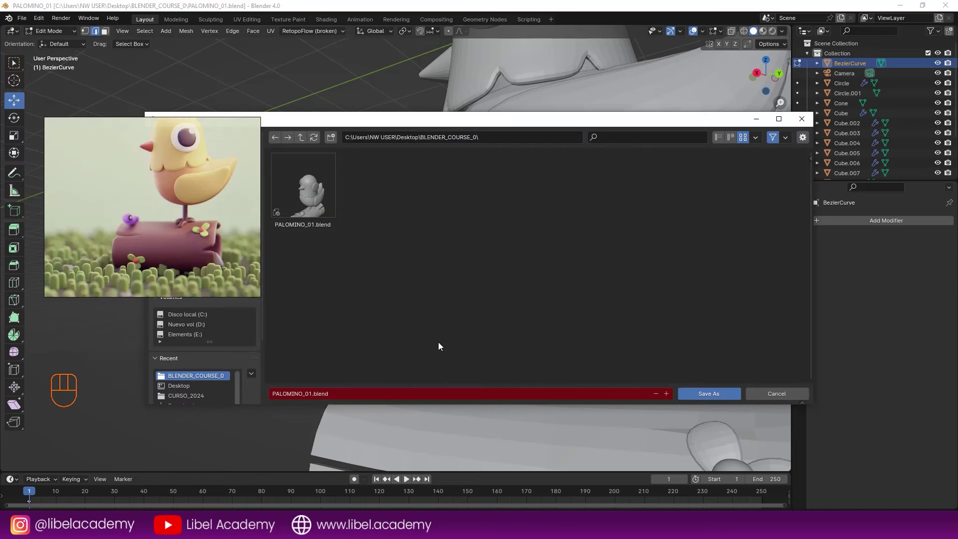
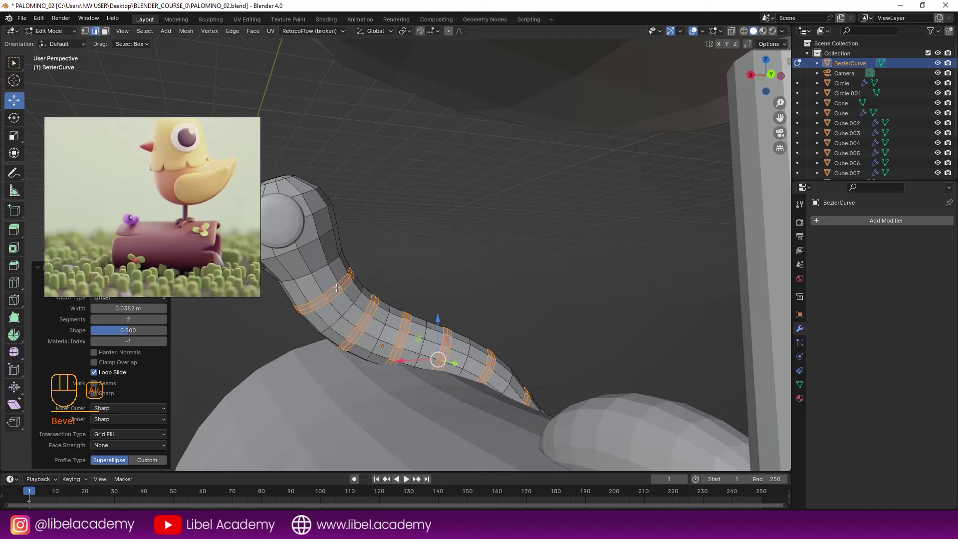
# Subdivide the worm's body edge rings to add extra loops, with the file saved as PALOMINO_02.
pyautogui.rightClick(345, 280)
pyautogui.rightClick(374, 307)
pyautogui.press('ctrl+z')
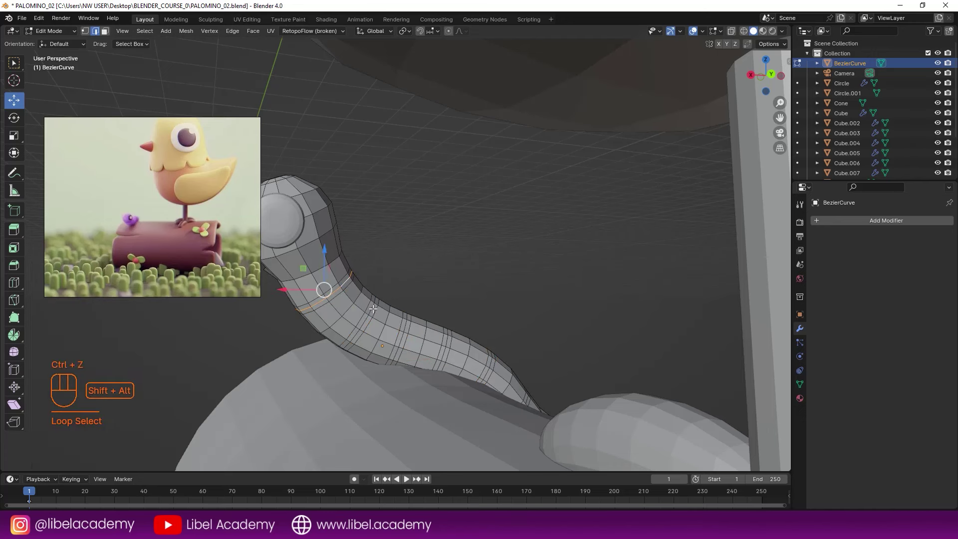
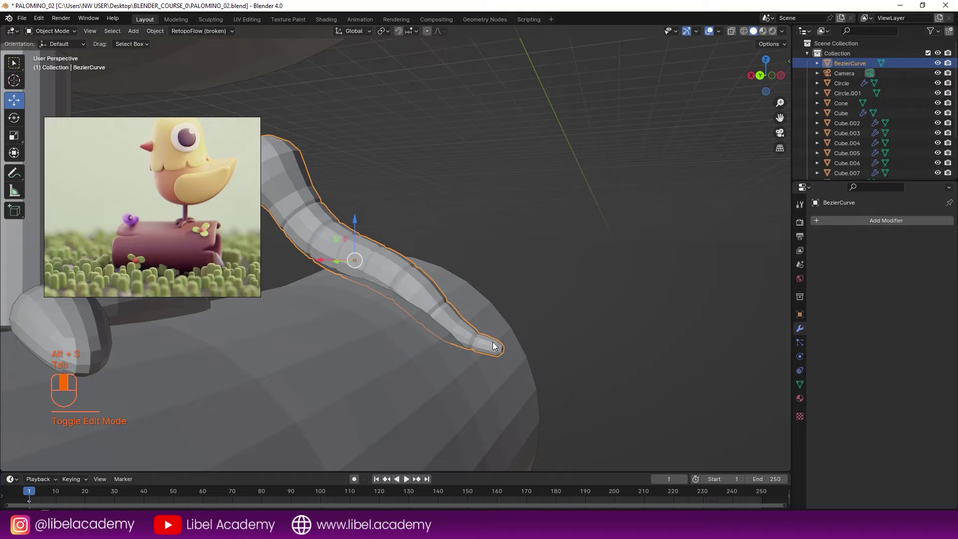
# Add a level-2 Subdivision Surface modifier to the worm so its body rounds out.
pyautogui.moveTo(488, 324); pyautogui.dragTo(514, 324)
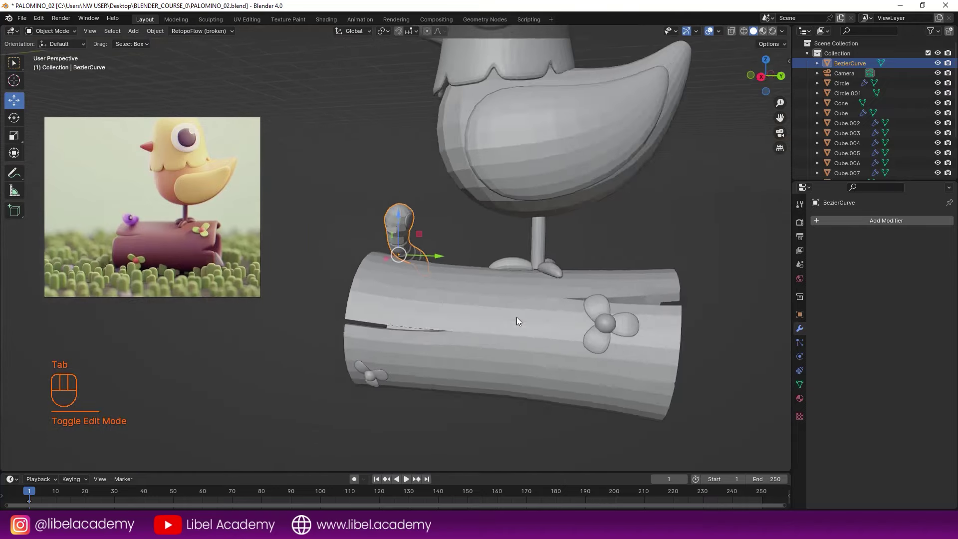
pyautogui.moveTo(491, 305); pyautogui.dragTo(601, 313)
pyautogui.moveTo(449, 286); pyautogui.dragTo(414, 295)
pyautogui.press('ctrl+2')
pyautogui.moveTo(504, 288); pyautogui.dragTo(570, 290)
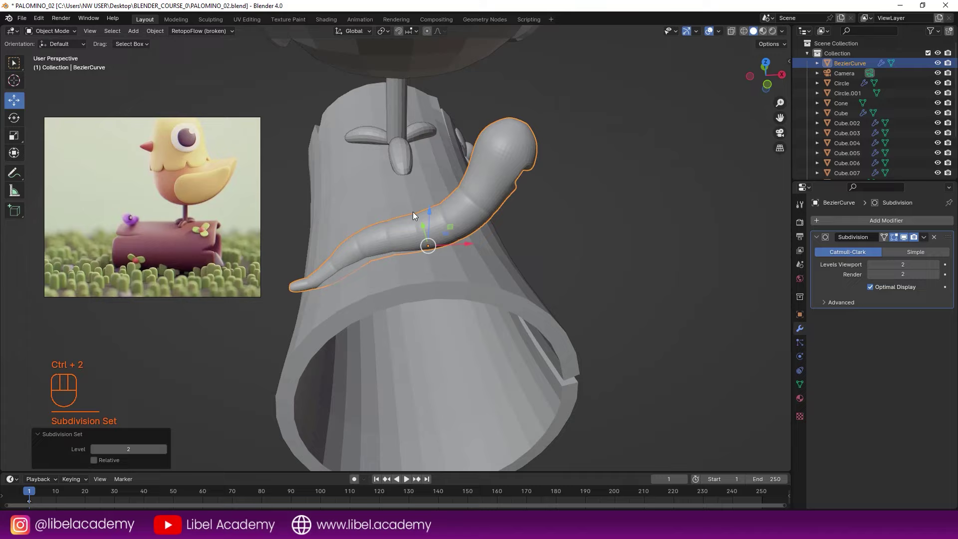
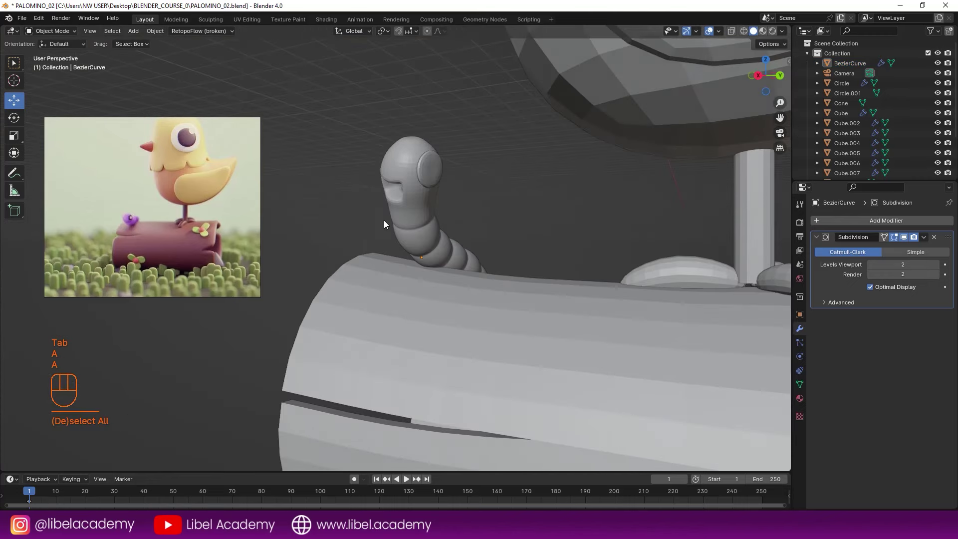
# Scale the worm's body rings into distinct segments along its length.
pyautogui.middleClick(403, 240)
pyautogui.moveTo(404, 249); pyautogui.dragTo(438, 296)
pyautogui.moveTo(436, 280); pyautogui.dragTo(424, 253)
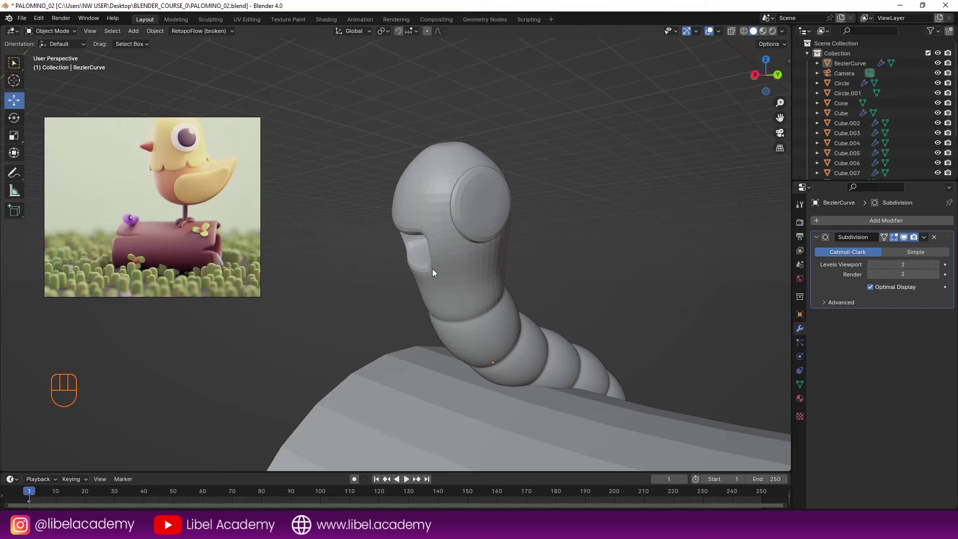
pyautogui.middleClick(463, 195)
pyautogui.rightClick(455, 185)
pyautogui.press('Tab')
pyautogui.middleClick(437, 197)
pyautogui.press('Tab')
pyautogui.moveTo(460, 205); pyautogui.dragTo(518, 206)
# Finish shaping the rear body rings and enter Edit Mode on the worm mesh.
pyautogui.middleClick(537, 216)
pyautogui.moveTo(539, 204); pyautogui.dragTo(558, 196)
pyautogui.middleClick(545, 204)
pyautogui.moveTo(518, 227); pyautogui.dragTo(528, 239)
pyautogui.press('Tab')
pyautogui.moveTo(544, 216); pyautogui.dragTo(616, 235)
pyautogui.press('Tab')
pyautogui.rightClick(636, 239)
pyautogui.press('Tab')
# Slide the two edge loops around the worm's mouth toward the opening for a crisper rim.
pyautogui.moveTo(622, 228); pyautogui.dragTo(616, 206)
pyautogui.middleClick(613, 217)
pyautogui.press('ctrl+r')
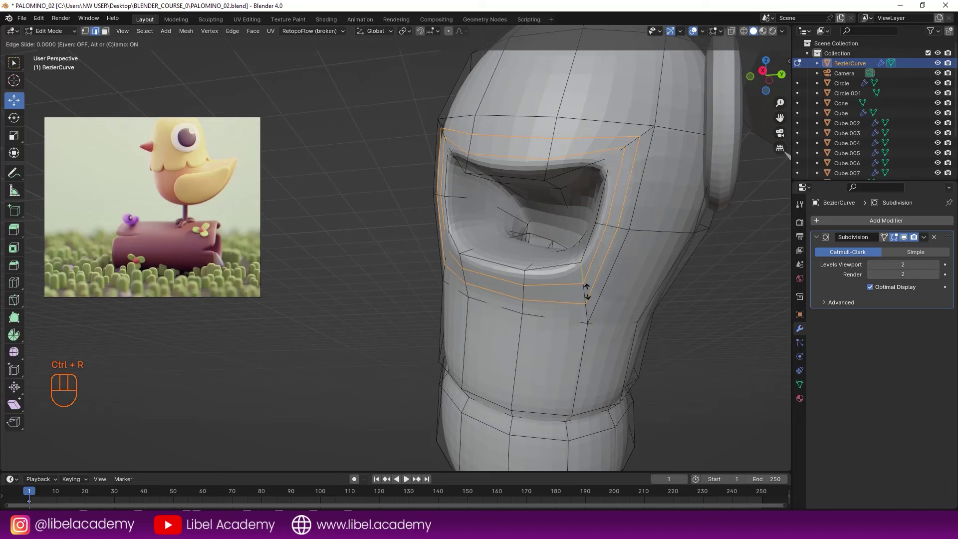
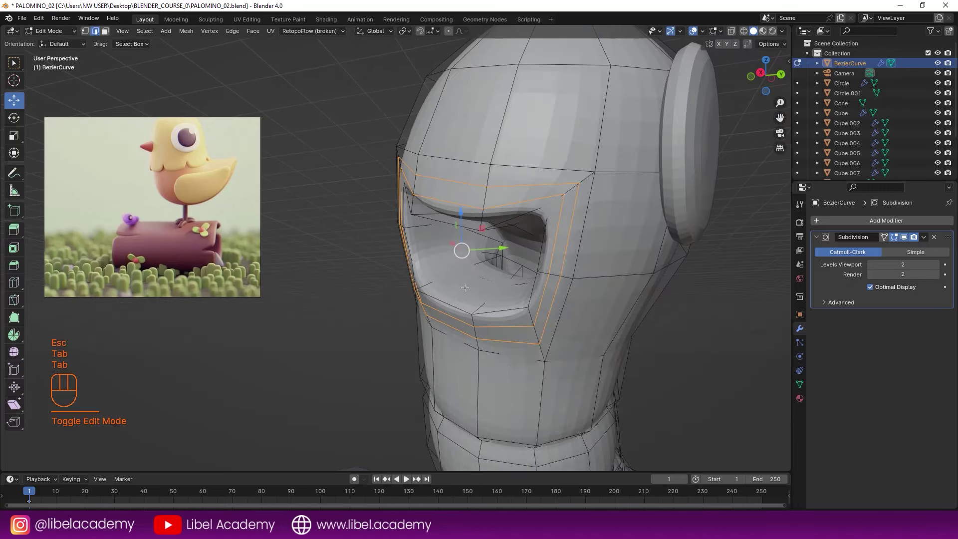
pyautogui.press('ctrl+r')
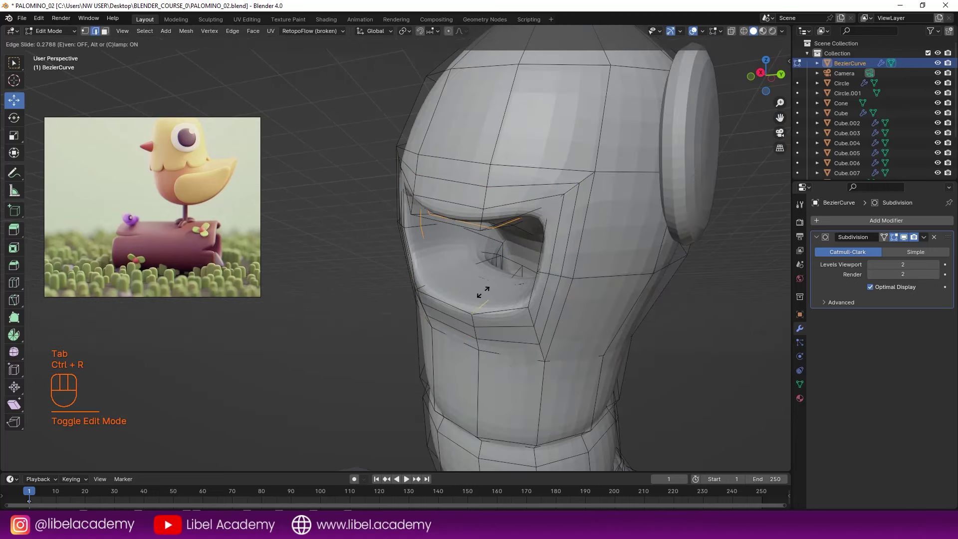
pyautogui.press('Tab')
pyautogui.middleClick(521, 267)
pyautogui.press('a')
pyautogui.press('a')
# Leave the worm mesh, select the eye disc Circle.001 and switch it to Sculpt Mode.
pyautogui.middleClick(561, 257)
pyautogui.moveTo(584, 252); pyautogui.dragTo(565, 245)
pyautogui.moveTo(534, 219); pyautogui.dragTo(496, 224)
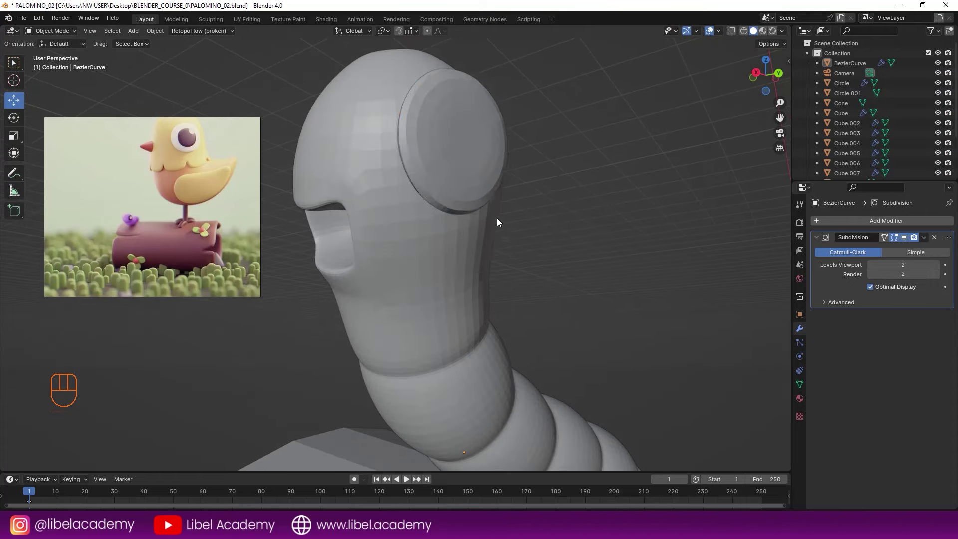
pyautogui.rightClick(475, 164)
pyautogui.press('Tab')
pyautogui.middleClick(461, 171)
pyautogui.press('Tab')
pyautogui.press('f')
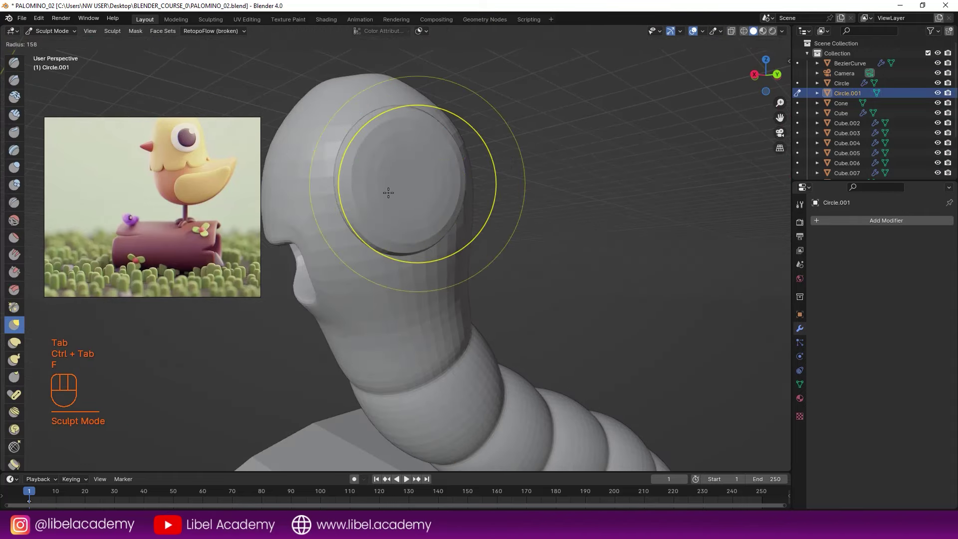
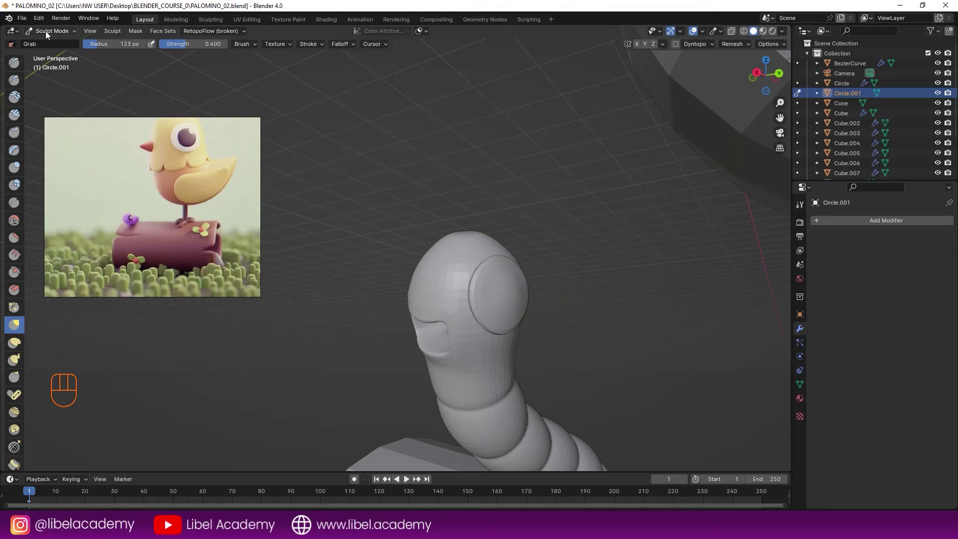
# Leave sculpting of the eye disc and duplicate it as Circle.002 above the worm's head.
pyautogui.click(54, 43)
pyautogui.middleClick(457, 245)
pyautogui.moveTo(527, 277); pyautogui.dragTo(514, 303)
pyautogui.middleClick(533, 300)
pyautogui.press('shift+d')
pyautogui.click(433, 268)
# Rotate and move Circle.002 so it tilts flush against the side of the worm's head.
pyautogui.press('r')
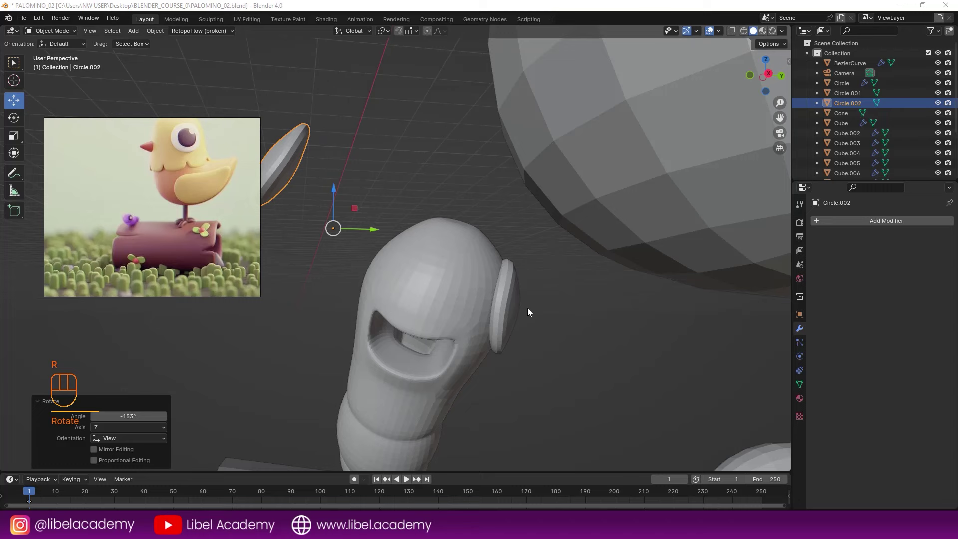
pyautogui.press('g')
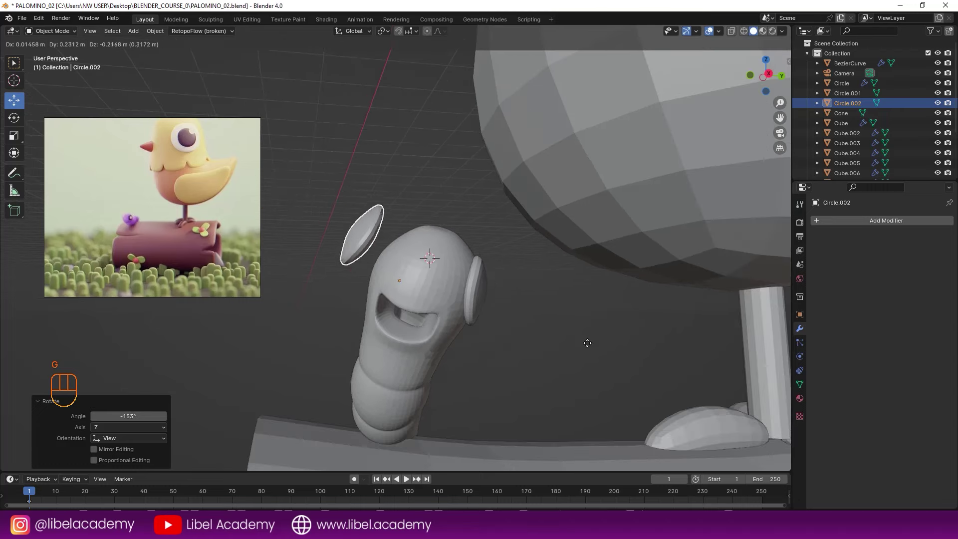
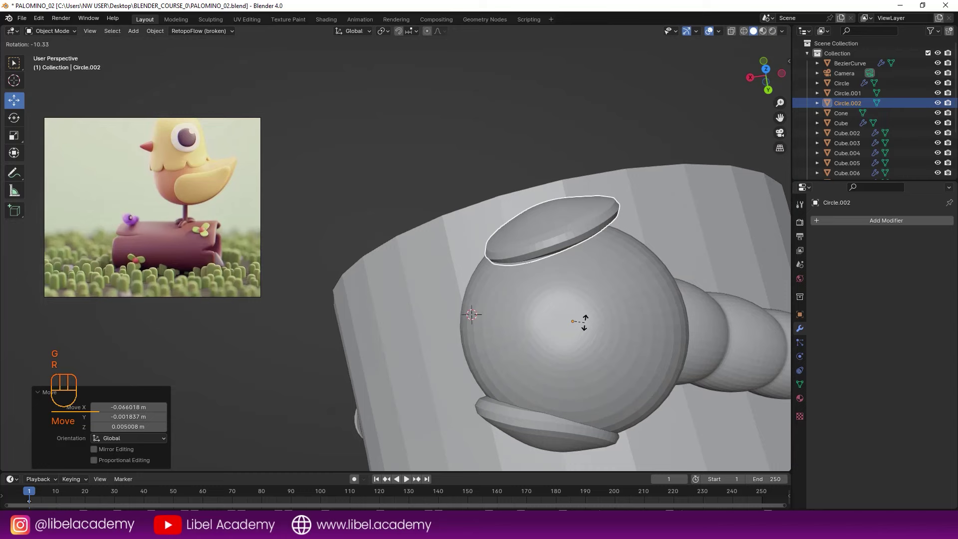
pyautogui.click(589, 330)
pyautogui.press('g')
pyautogui.click(590, 355)
pyautogui.click(581, 357)
pyautogui.press('a')
pyautogui.moveTo(511, 315); pyautogui.dragTo(656, 257)
pyautogui.moveTo(514, 211); pyautogui.dragTo(466, 197)
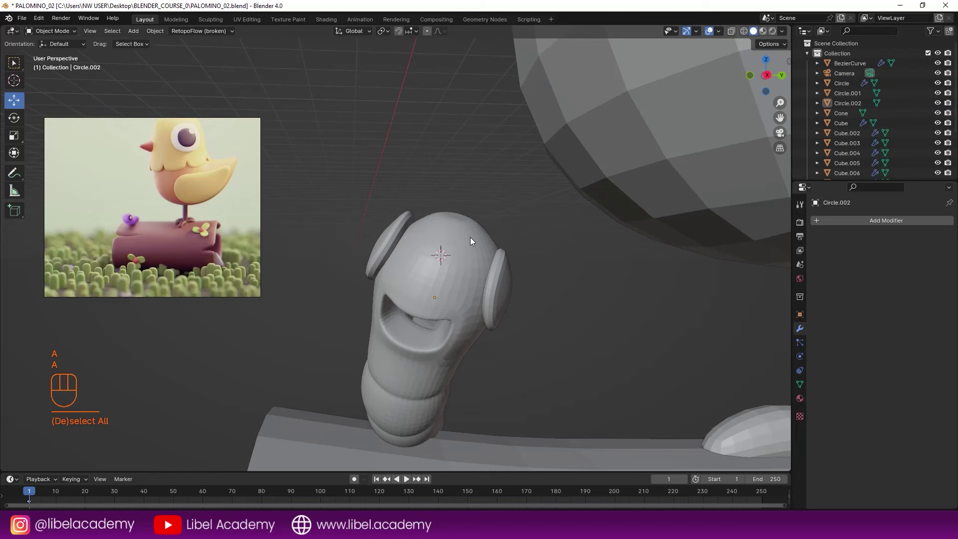
# Position the other disc on the opposite side of the head, giving the worm two eyes.
pyautogui.middleClick(475, 249)
pyautogui.middleClick(503, 240)
pyautogui.middleClick(464, 209)
pyautogui.rightClick(399, 203)
pyautogui.press('g')
pyautogui.press('r')
pyautogui.click(477, 237)
pyautogui.press('g')
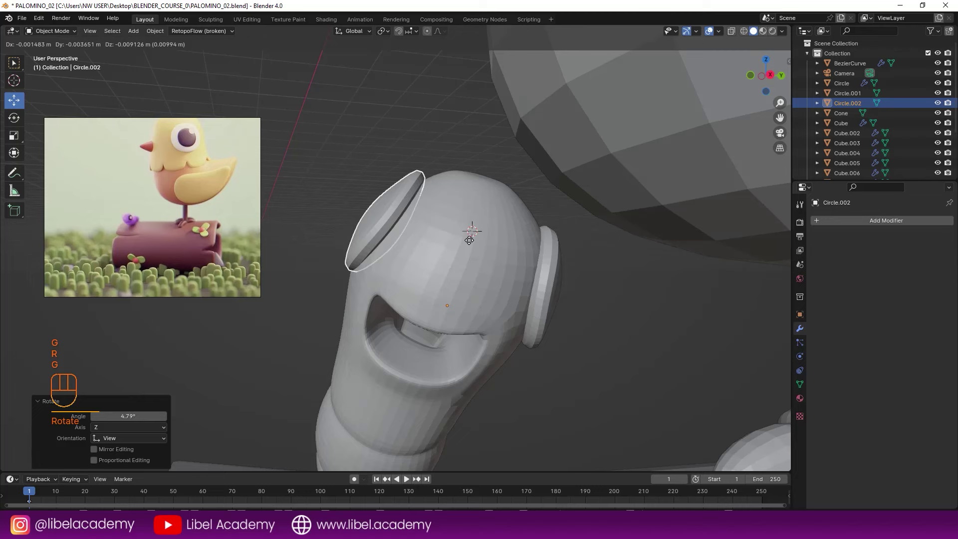
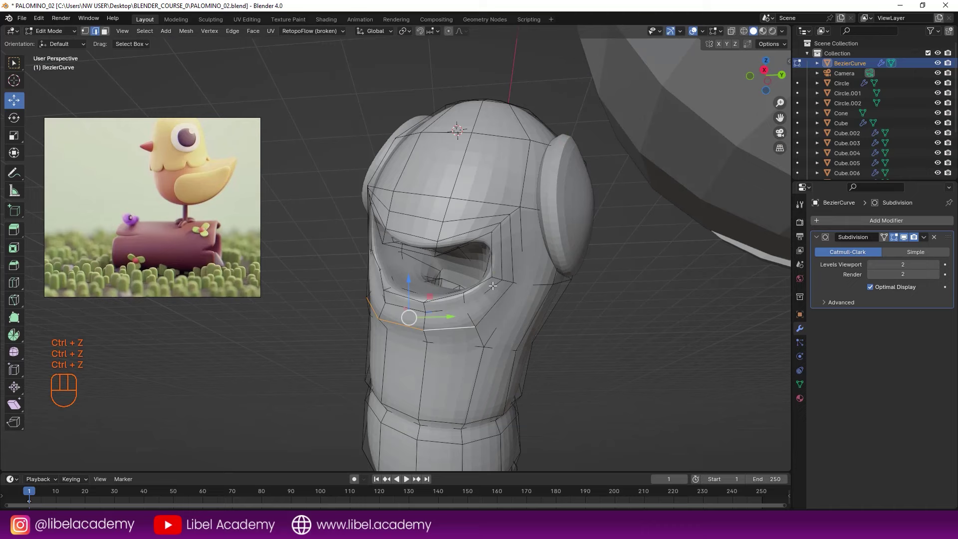
# Move the mouth rim vertices in Edit Mode to reshape the worm's mouth opening.
pyautogui.press('Tab')
pyautogui.middleClick(511, 295)
pyautogui.moveTo(499, 282); pyautogui.dragTo(486, 279)
pyautogui.moveTo(502, 278); pyautogui.dragTo(536, 280)
pyautogui.moveTo(512, 289); pyautogui.dragTo(465, 304)
# Refine the mouth edge from another angle and check the smoothed worm with both eyes.
pyautogui.middleClick(482, 267)
pyautogui.middleClick(475, 263)
pyautogui.middleClick(463, 248)
pyautogui.moveTo(442, 223); pyautogui.dragTo(478, 221)
pyautogui.middleClick(457, 228)
# Return to Object Mode, clear the selection and zoom out to view the whole pigeon, log and worm.
pyautogui.rightClick(436, 222)
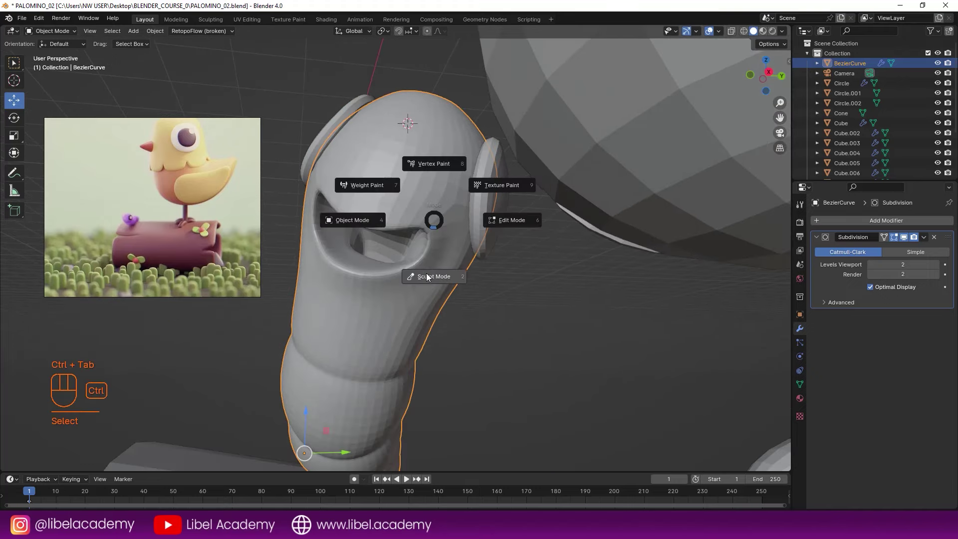
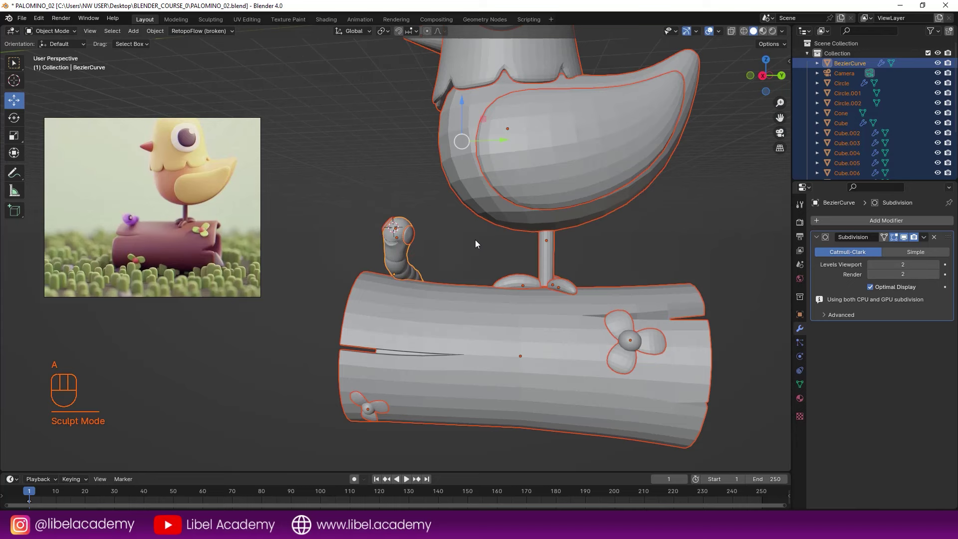
pyautogui.middleClick(472, 268)
pyautogui.moveTo(470, 288); pyautogui.dragTo(485, 298)
pyautogui.middleClick(483, 285)
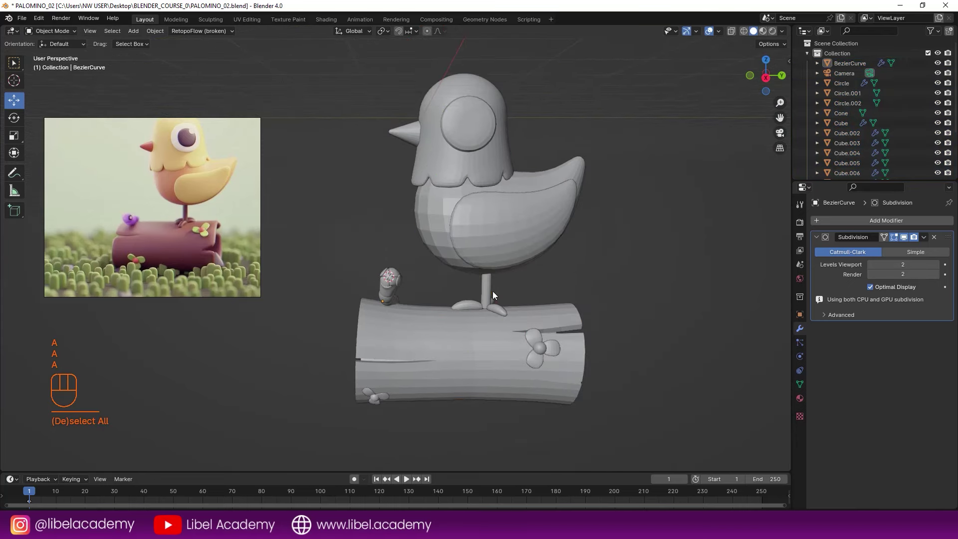
pyautogui.click(561, 285)
pyautogui.moveTo(592, 280); pyautogui.dragTo(558, 278)
pyautogui.press('KP_0')
pyautogui.moveTo(513, 283); pyautogui.dragTo(486, 296)
pyautogui.moveTo(488, 270); pyautogui.dragTo(497, 215)
# Orbit around the pigeon on the log to inspect the complete scene from several angles.
pyautogui.middleClick(485, 237)
pyautogui.middleClick(500, 229)
pyautogui.moveTo(515, 221); pyautogui.dragTo(502, 215)
pyautogui.middleClick(508, 240)
pyautogui.middleClick(520, 249)
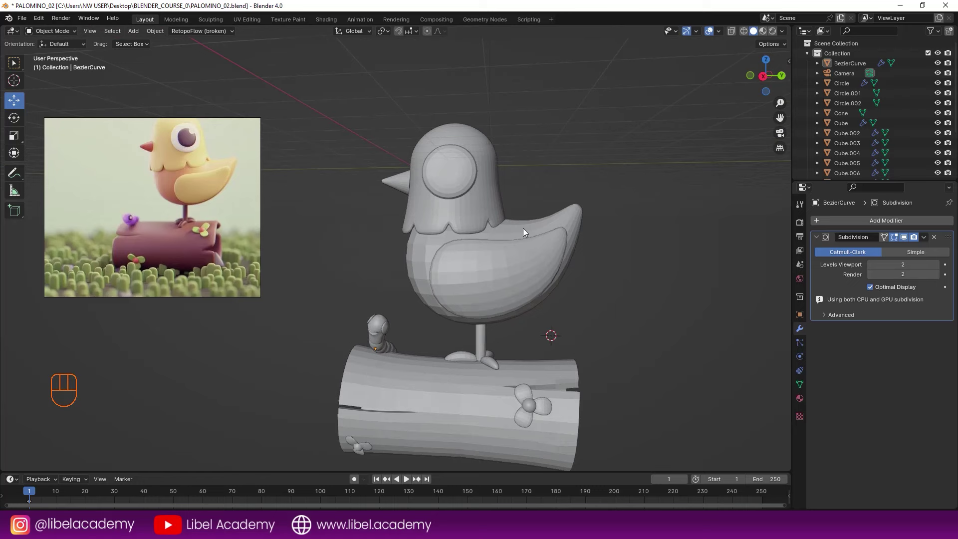
pyautogui.middleClick(535, 237)
pyautogui.middleClick(540, 193)
pyautogui.middleClick(539, 200)
pyautogui.middleClick(540, 189)
pyautogui.middleClick(560, 186)
pyautogui.middleClick(557, 199)
pyautogui.middleClick(583, 267)
pyautogui.middleClick(587, 244)
pyautogui.middleClick(583, 246)
pyautogui.middleClick(585, 240)
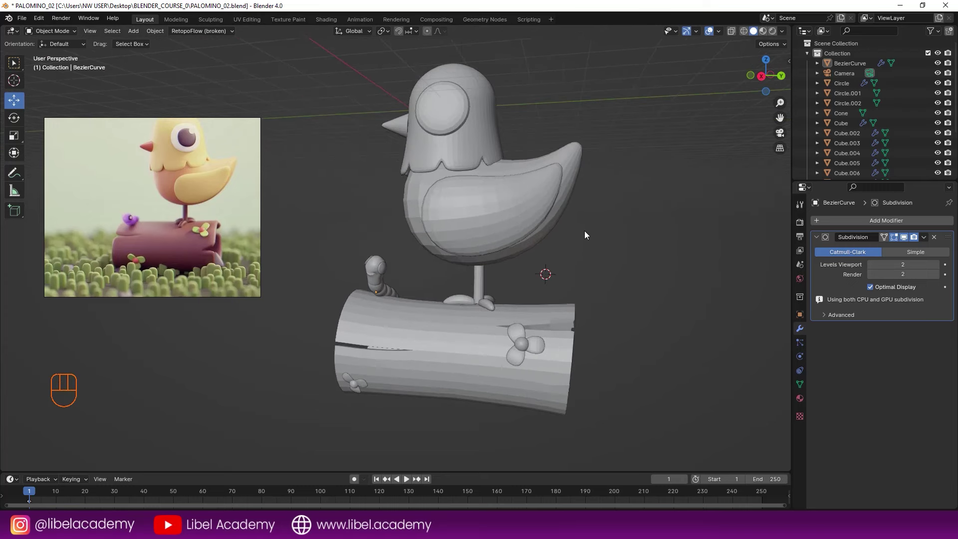
pyautogui.moveTo(627, 245); pyautogui.dragTo(557, 250)
pyautogui.moveTo(566, 251); pyautogui.dragTo(567, 249)
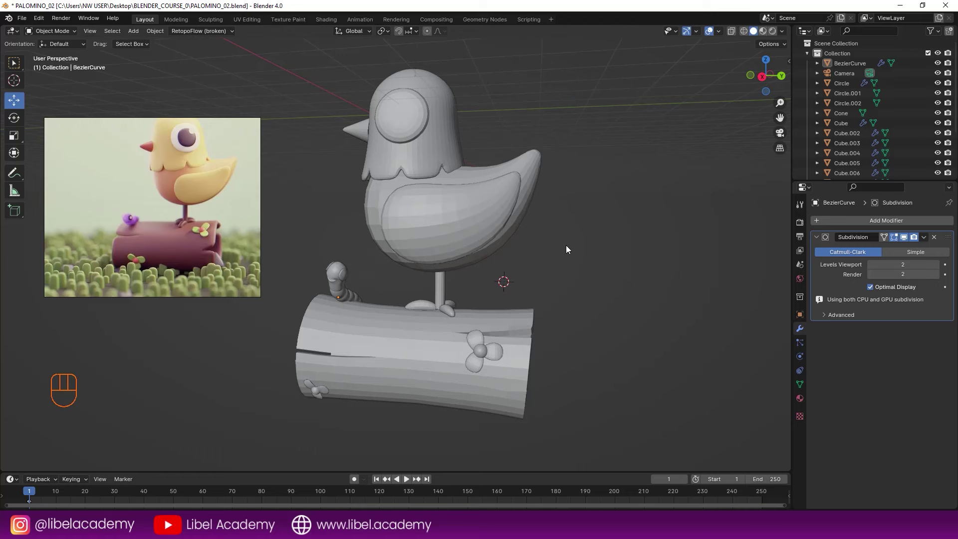
pyautogui.middleClick(571, 248)
pyautogui.moveTo(572, 248); pyautogui.dragTo(564, 245)
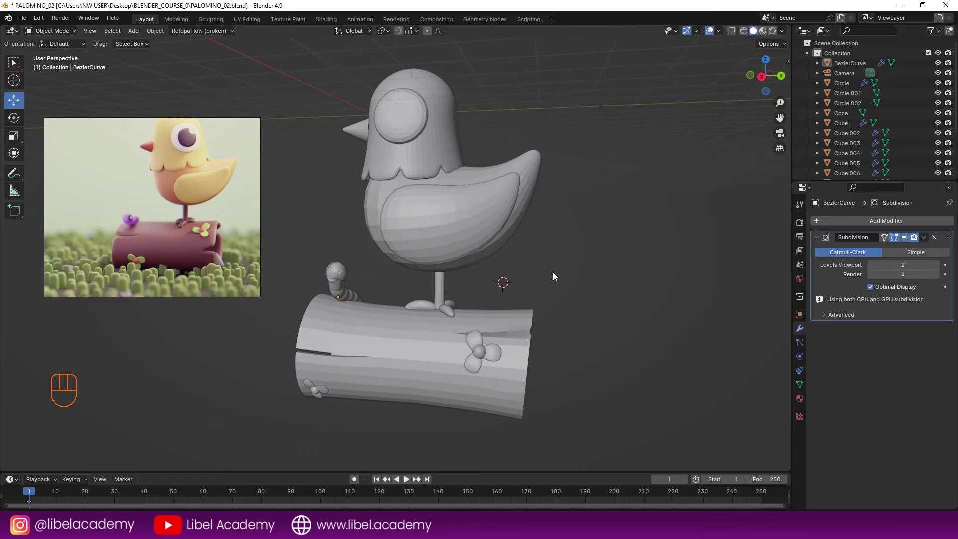
# Look through the scene camera, select it and pull it back to frame the pigeon on the log.
pyautogui.press('ctrl+alt+KP_0')
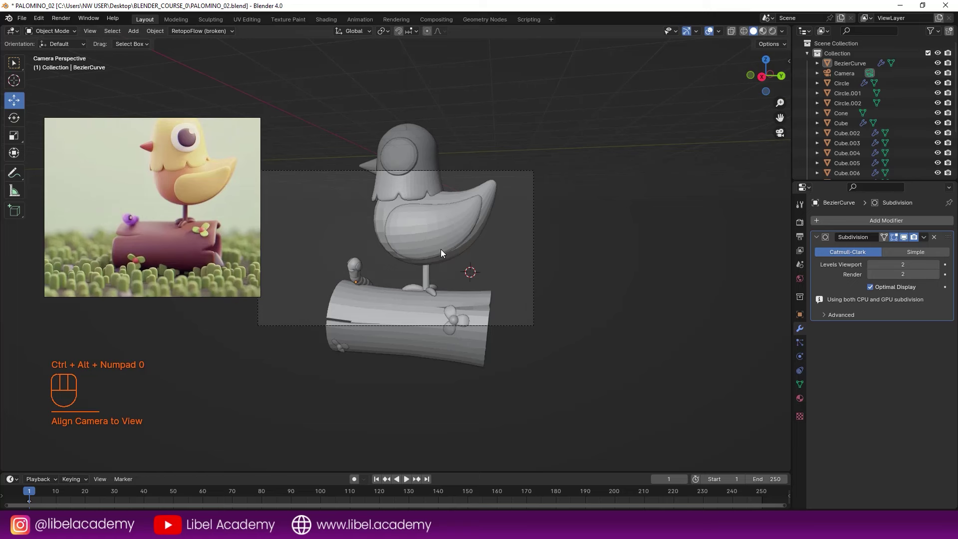
pyautogui.rightClick(537, 241)
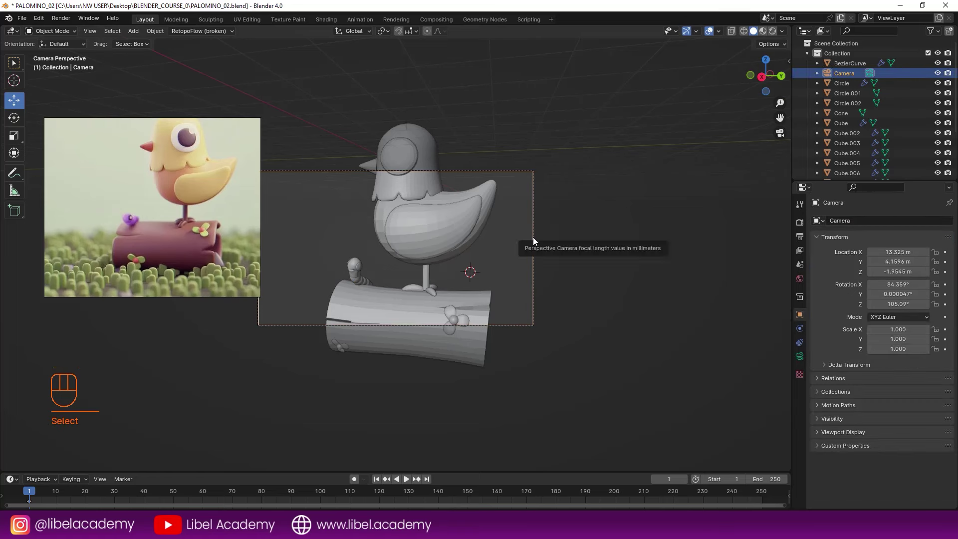
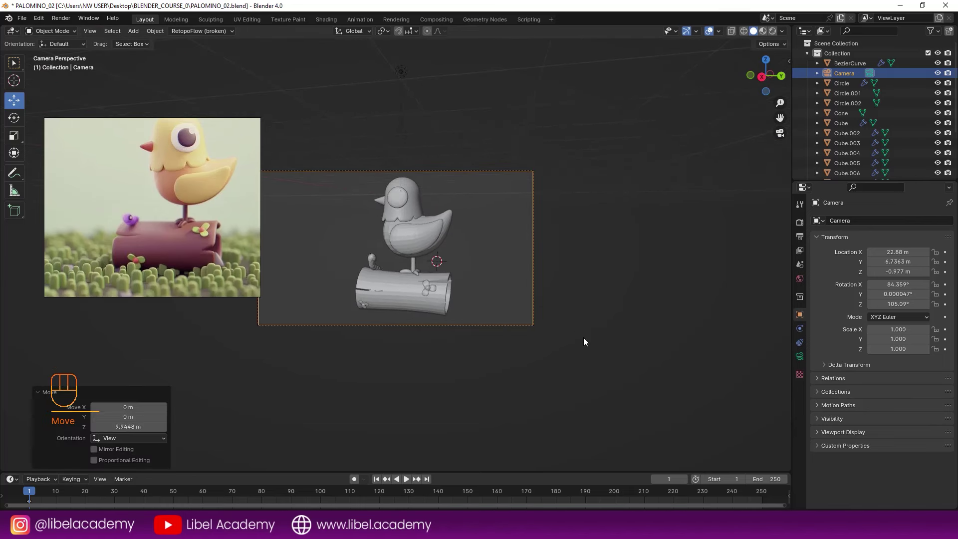
pyautogui.middleClick(474, 282)
pyautogui.press('a')
pyautogui.press('a')
# Save the scene as a new file named PALOMINO_03.blend.
pyautogui.moveTo(25, 19); pyautogui.dragTo(327, 238)
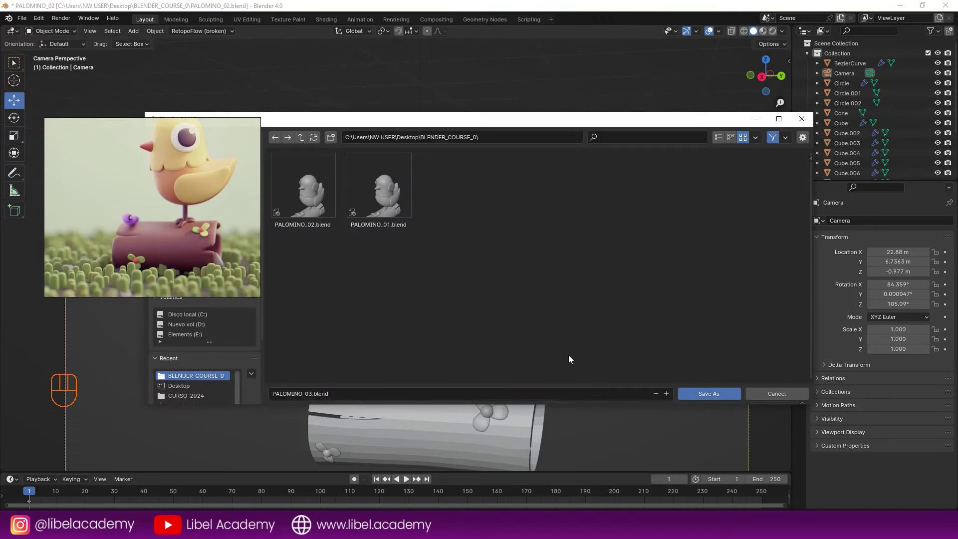
pyautogui.press('a')
pyautogui.press('a')
pyautogui.press('a')
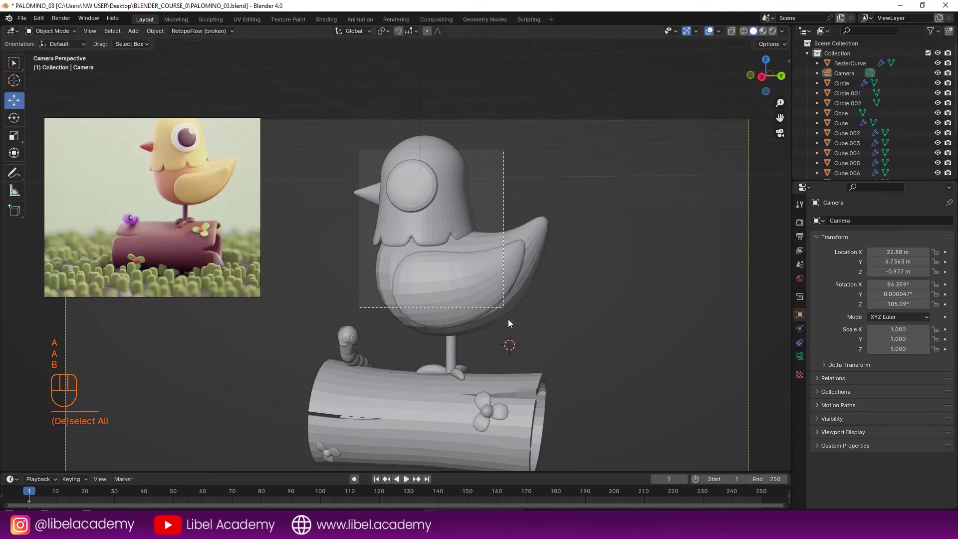
# Box-select the pigeon's parts and rotate them about 27° around global Z toward the camera.
pyautogui.press('b')
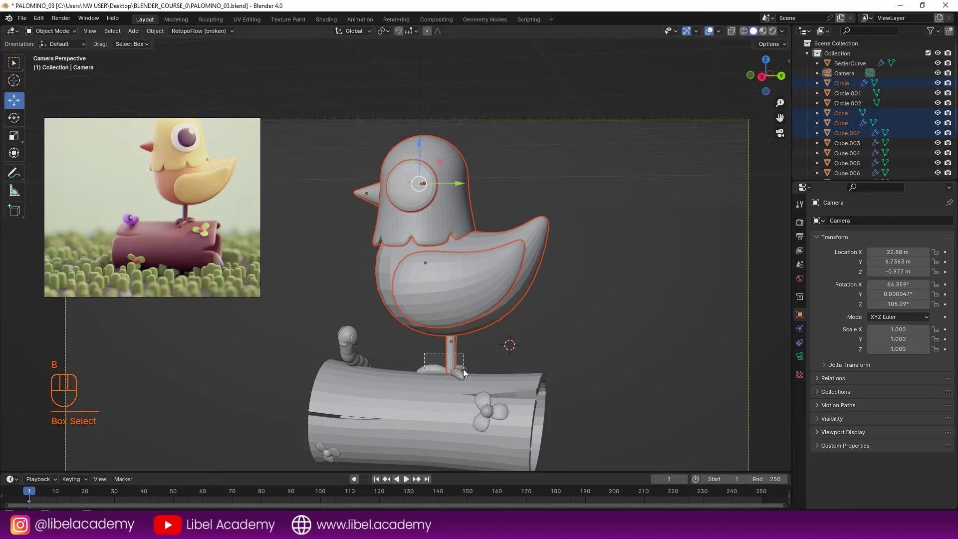
pyautogui.press('g')
pyautogui.press('Escape')
pyautogui.press('r')
pyautogui.press('z')
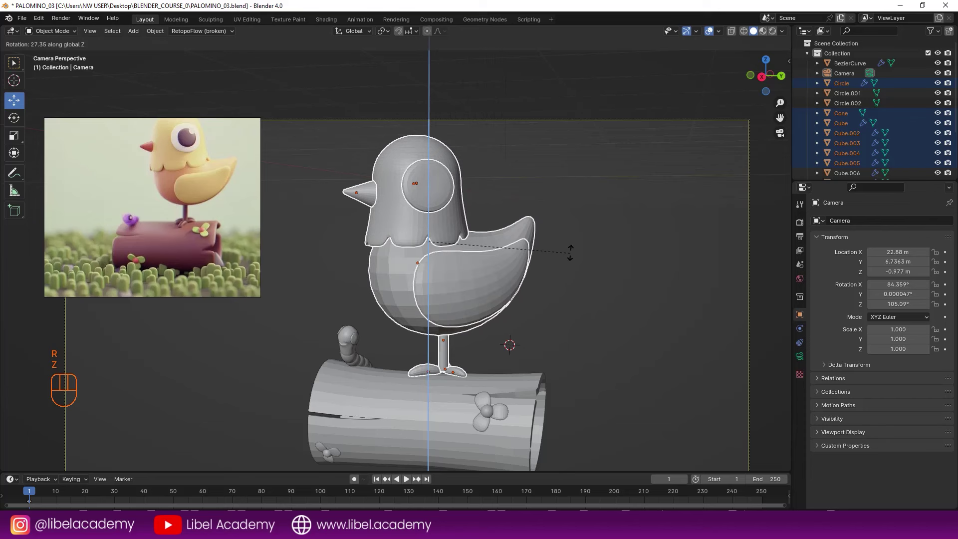
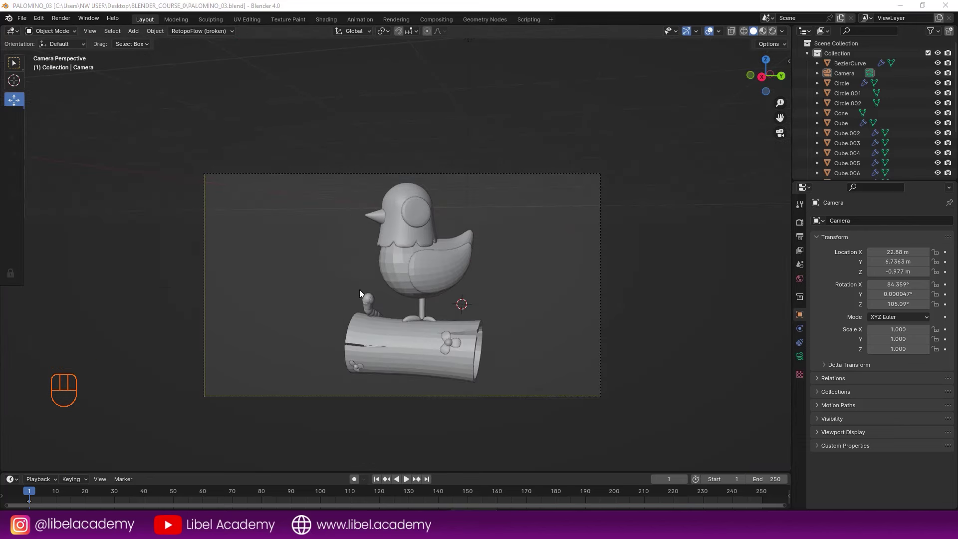
# Set render resolution to 1023 by 1080 and push the camera back along its view axis to reframe the pigeon.
pyautogui.rightClick(491, 399)
pyautogui.press('g')
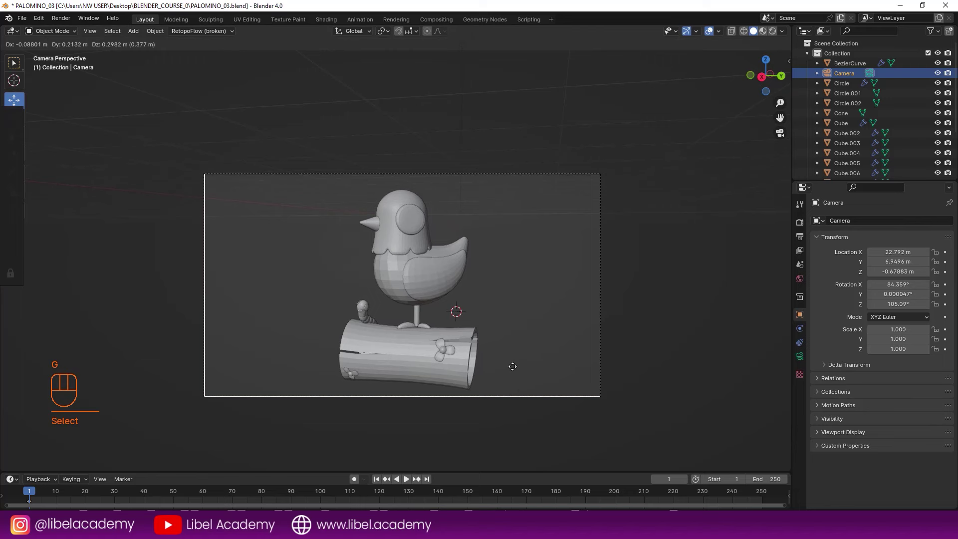
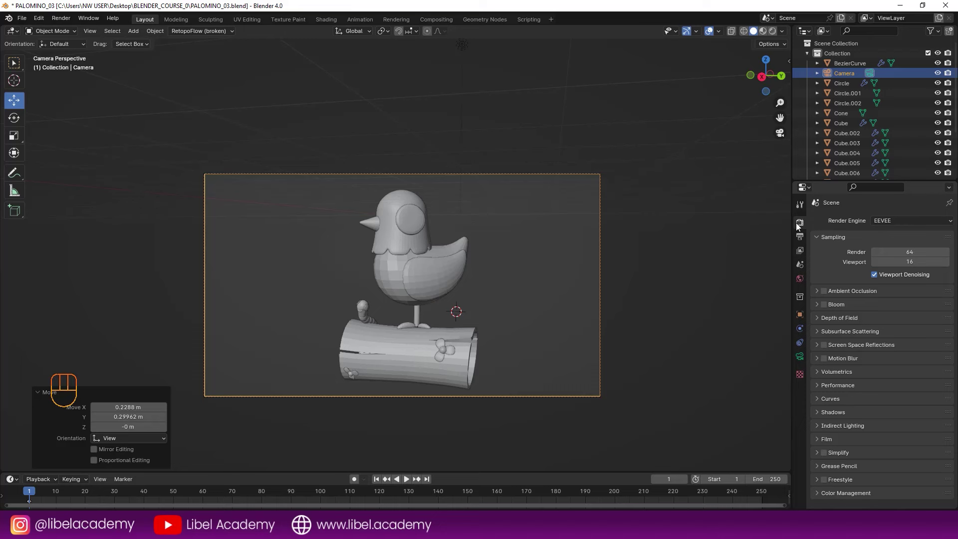
pyautogui.click(804, 236)
pyautogui.moveTo(909, 236); pyautogui.dragTo(684, 231)
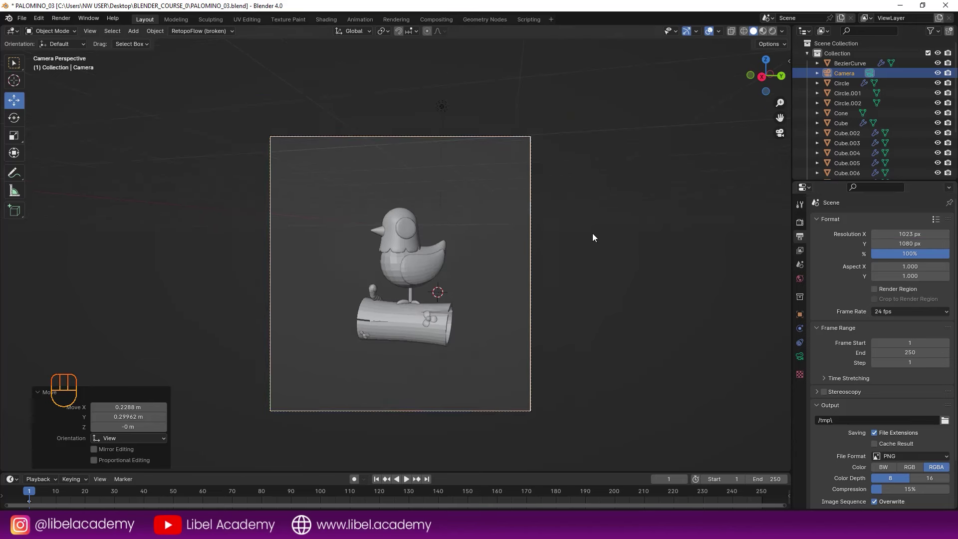
pyautogui.press('g')
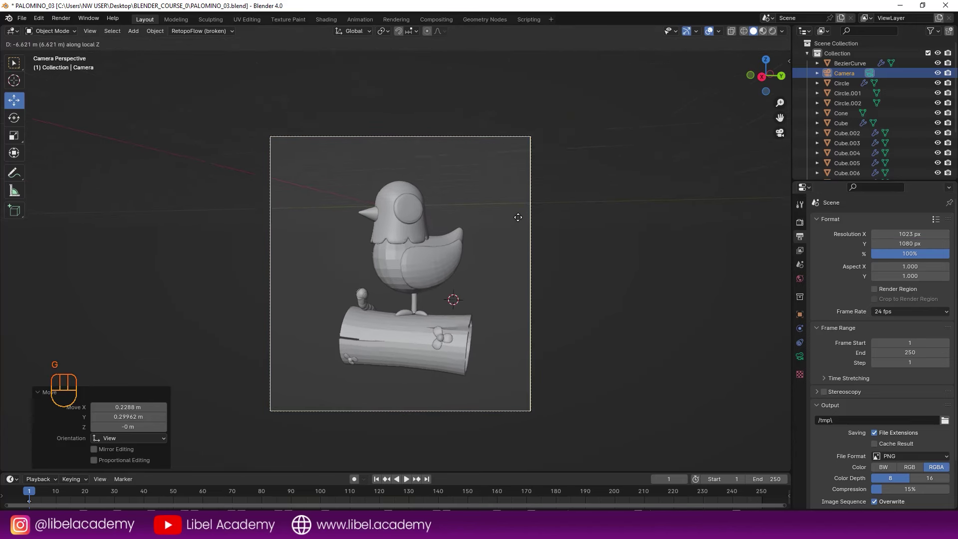
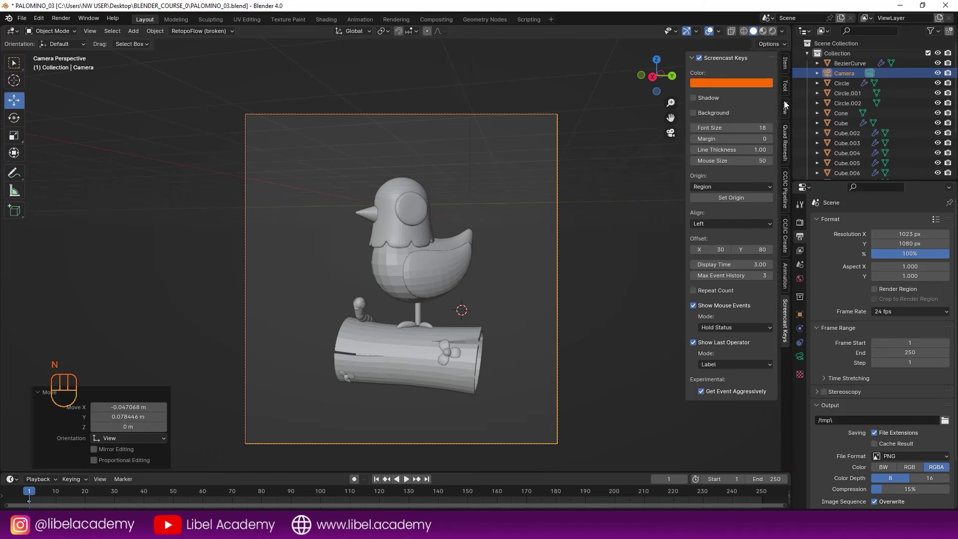
# Lock the camera to the view, navigate to centre the pigeon and log, unlock and save.
pyautogui.click(787, 115)
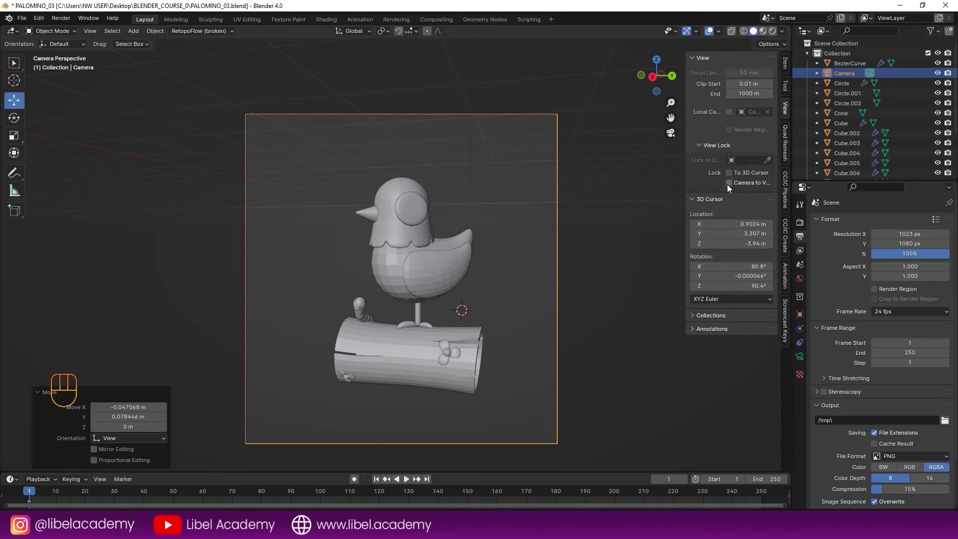
pyautogui.click(732, 185)
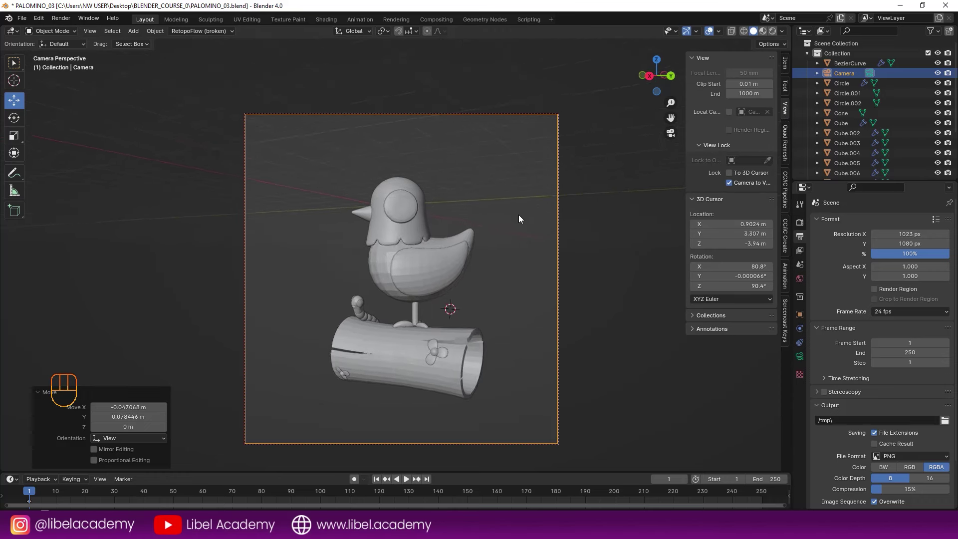
pyautogui.middleClick(530, 221)
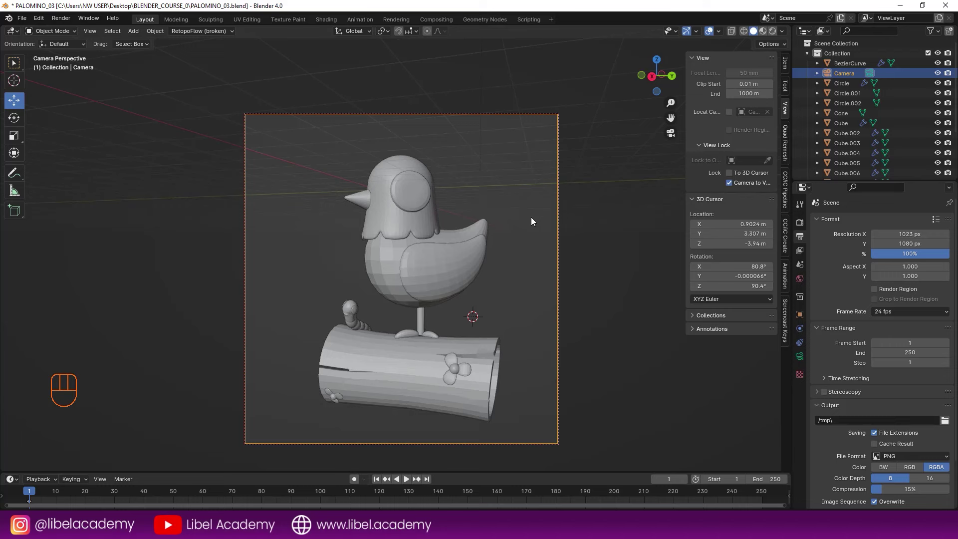
pyautogui.click(731, 185)
pyautogui.middleClick(558, 248)
pyautogui.press('ctrl+s')
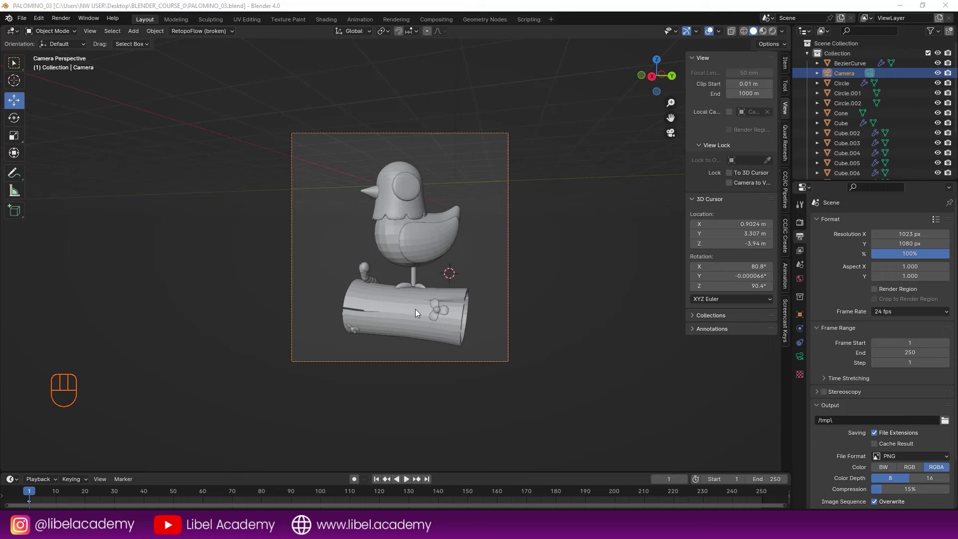
# Add a plane at the snapped cursor, move it under the log, scale it up and rotate it on Z.
pyautogui.middleClick(584, 293)
pyautogui.press('KP_1')
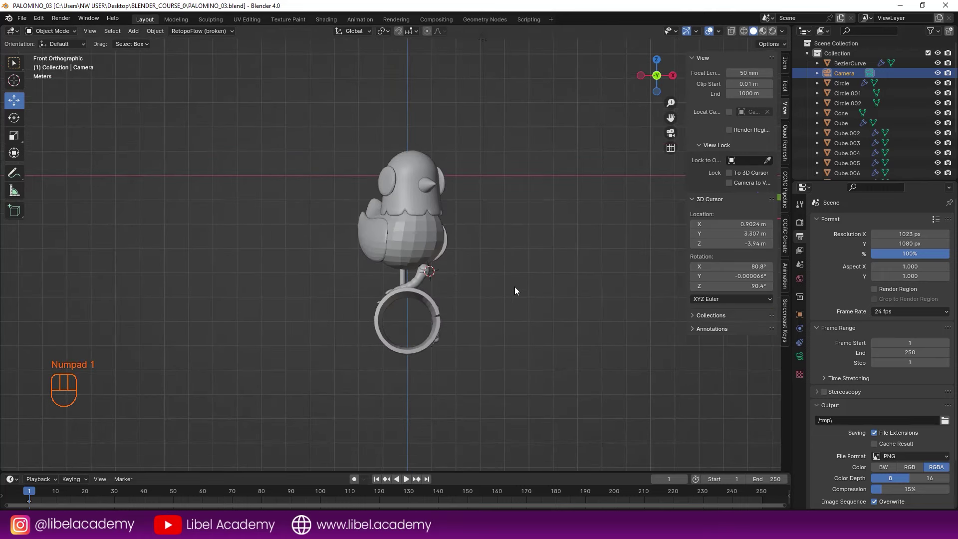
pyautogui.press('shift+s')
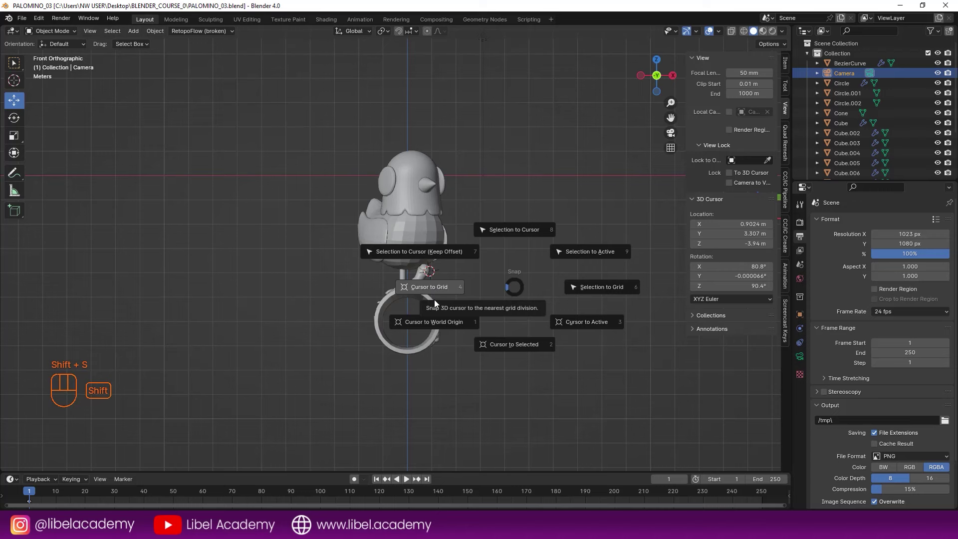
pyautogui.press('shift+s')
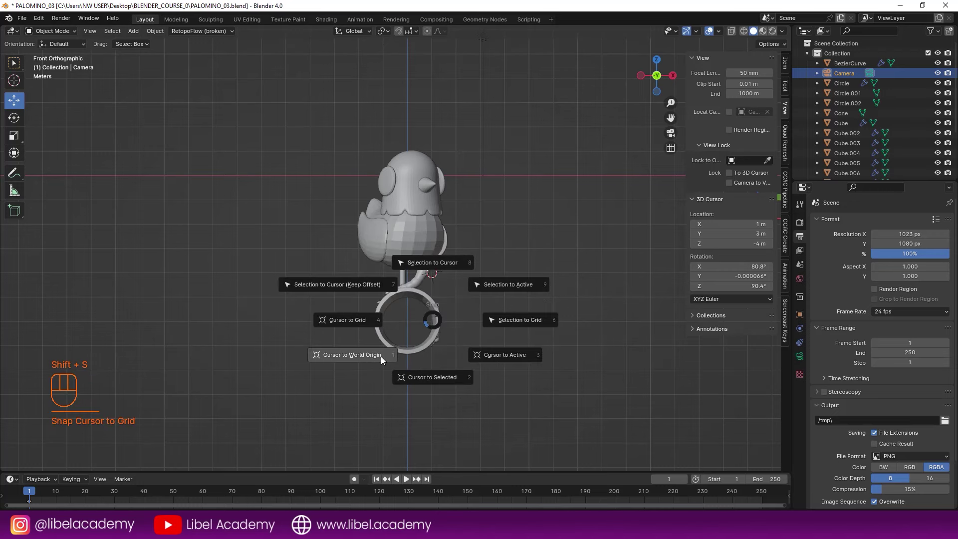
pyautogui.press('shift+a')
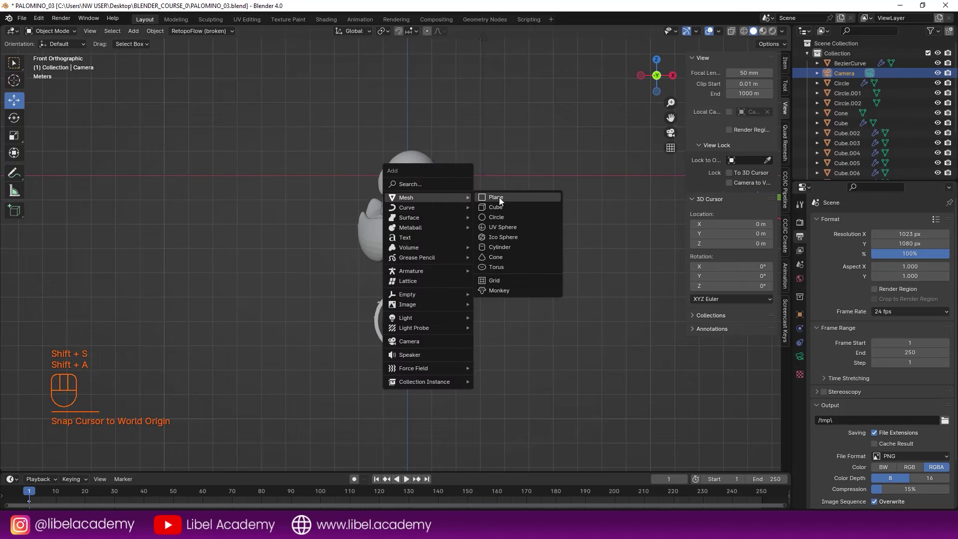
pyautogui.moveTo(408, 145); pyautogui.dragTo(415, 225)
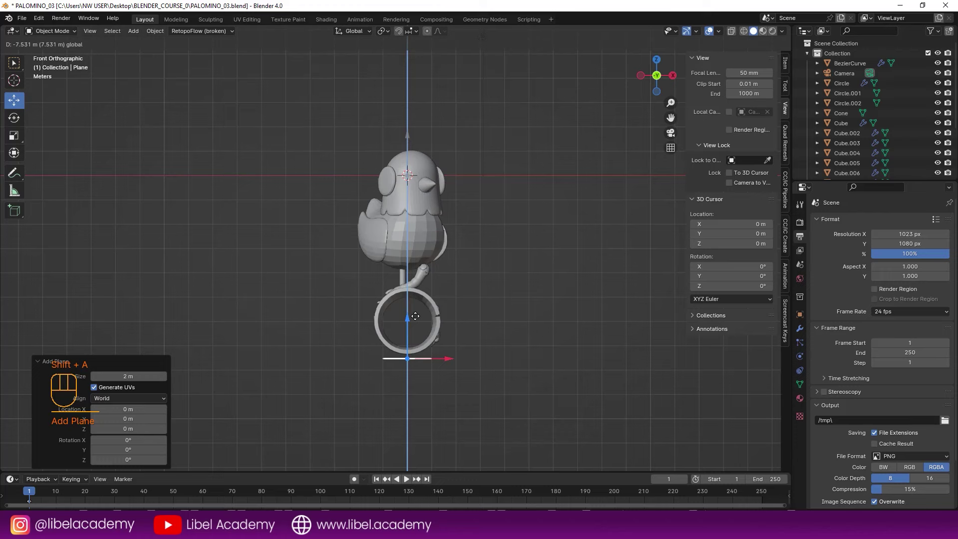
pyautogui.moveTo(477, 359); pyautogui.dragTo(407, 380)
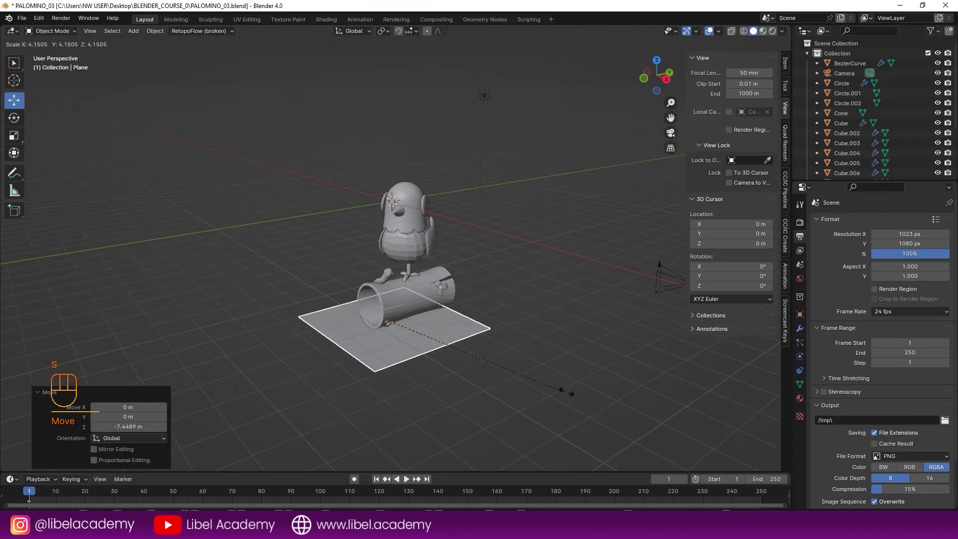
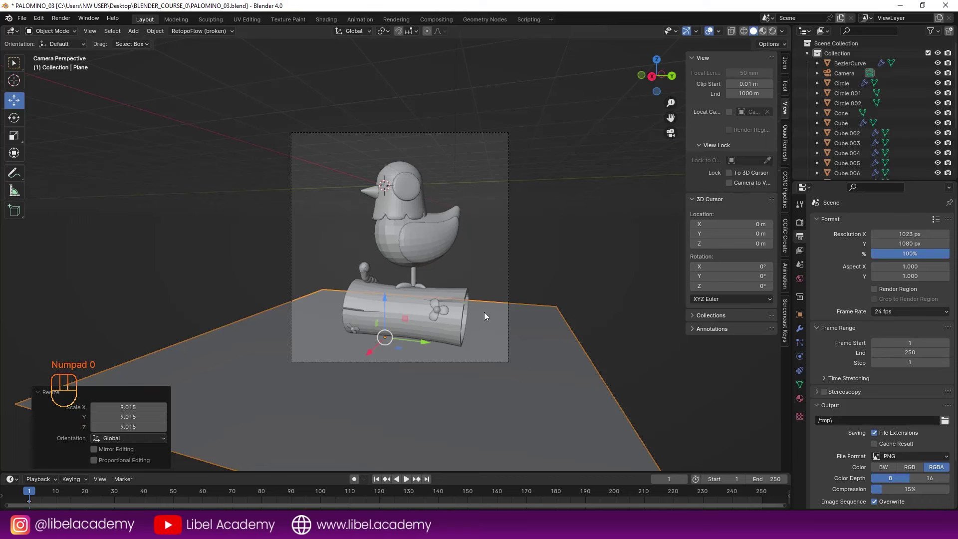
pyautogui.press('r')
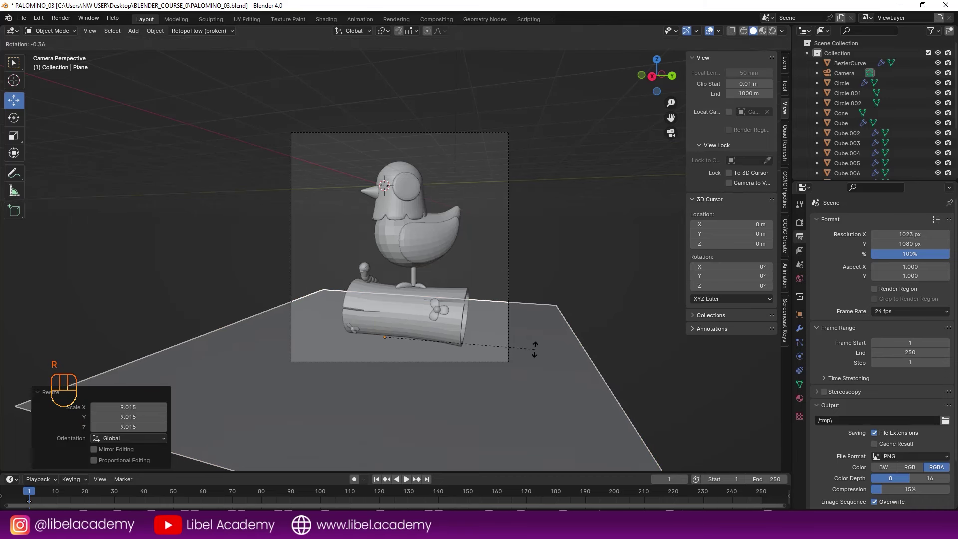
pyautogui.press('z')
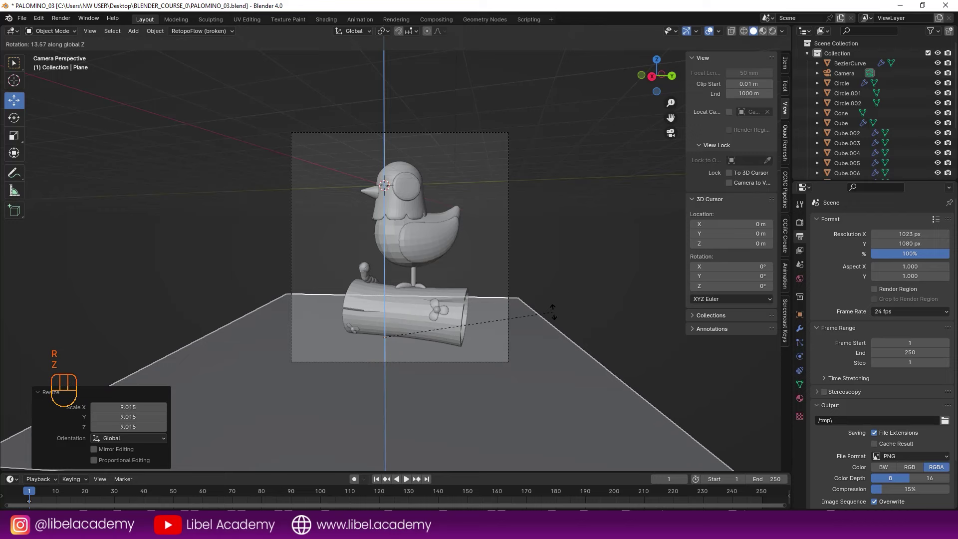
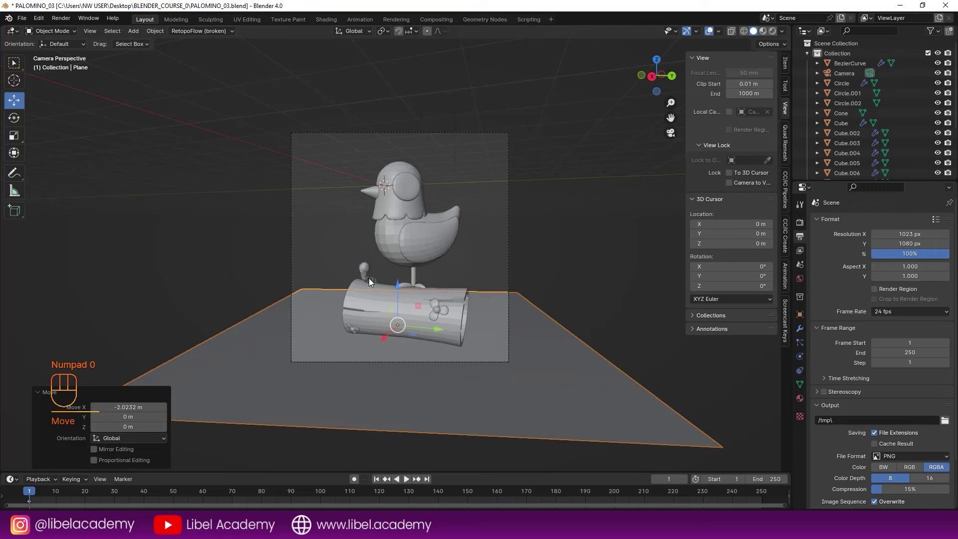
# Edit the plane's mesh and subdivide it into a grid, saving the file.
pyautogui.press('a')
pyautogui.press('a')
pyautogui.moveTo(384, 319); pyautogui.dragTo(385, 279)
pyautogui.moveTo(553, 329); pyautogui.dragTo(530, 351)
pyautogui.press('ctrl+s')
pyautogui.rightClick(502, 325)
pyautogui.press('Tab')
pyautogui.press('a')
pyautogui.press('a')
pyautogui.press('a')
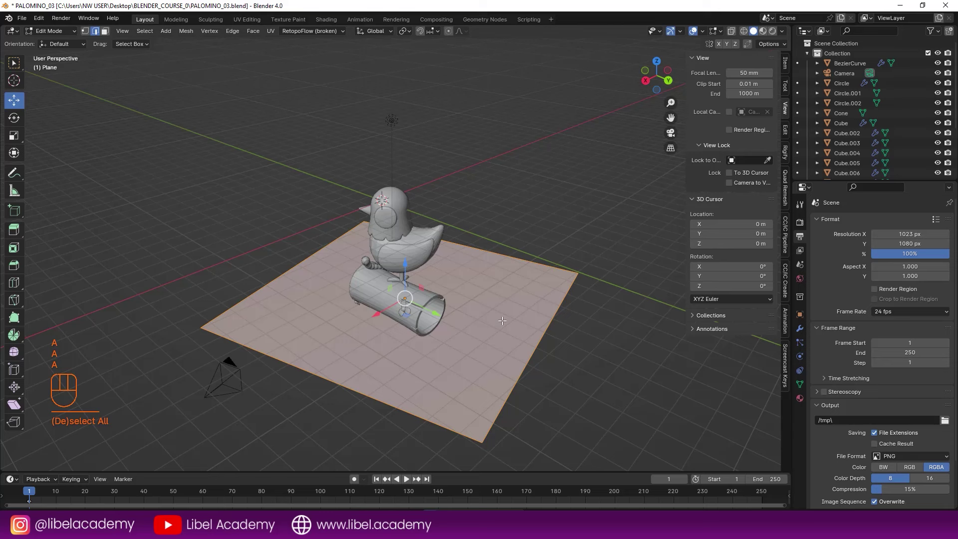
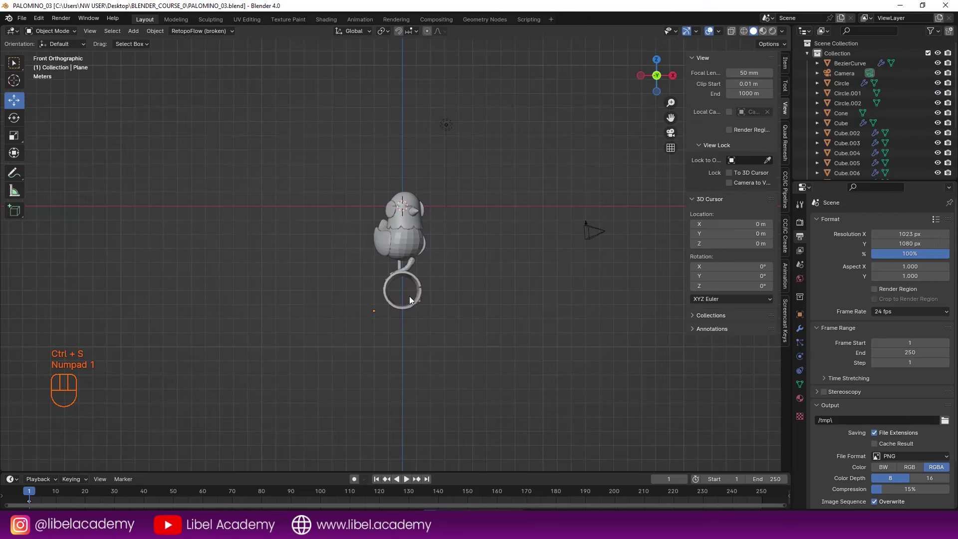
# Shift to the empty space beside the pigeon in front view and bring up the add-mesh list for a UV sphere.
pyautogui.moveTo(428, 299); pyautogui.dragTo(446, 308)
pyautogui.press('KP_1')
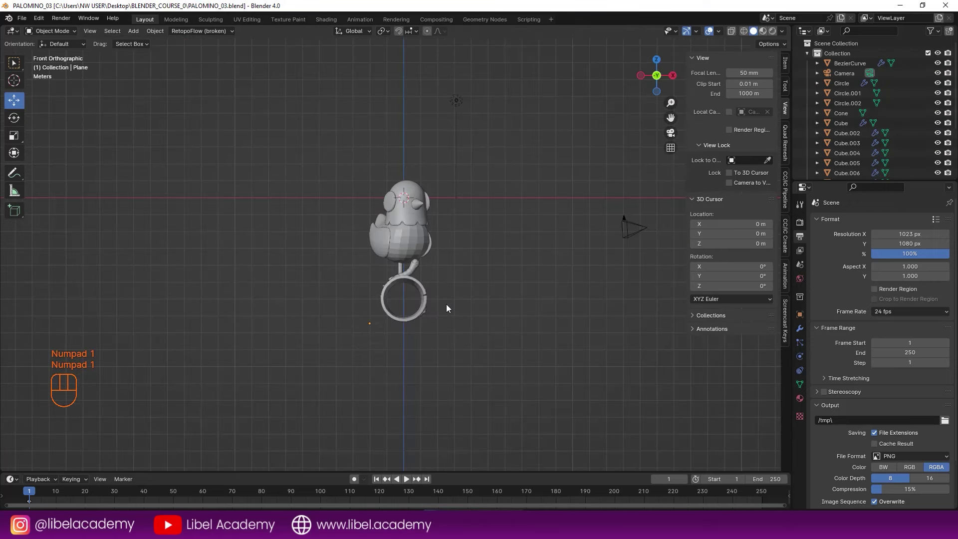
pyautogui.moveTo(462, 297); pyautogui.dragTo(424, 328)
pyautogui.press('shift+a')
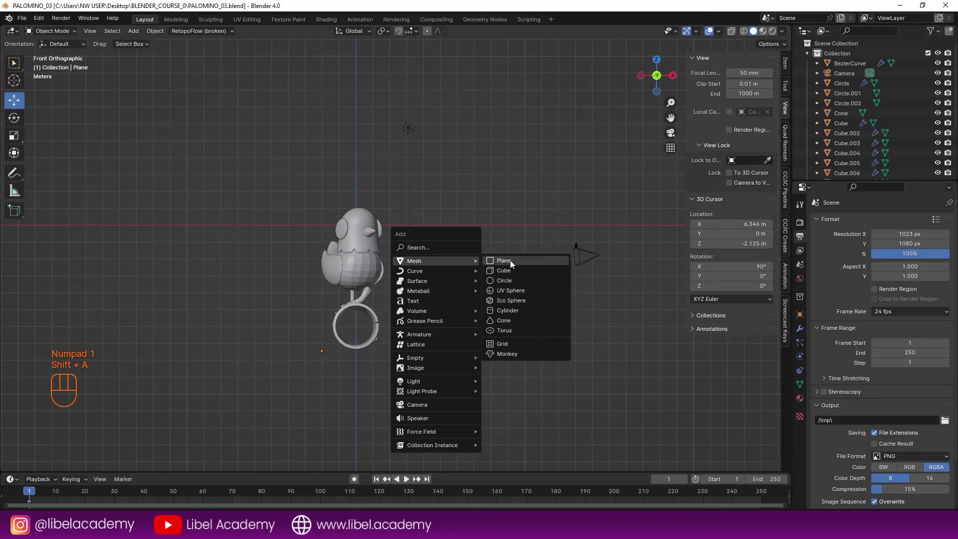
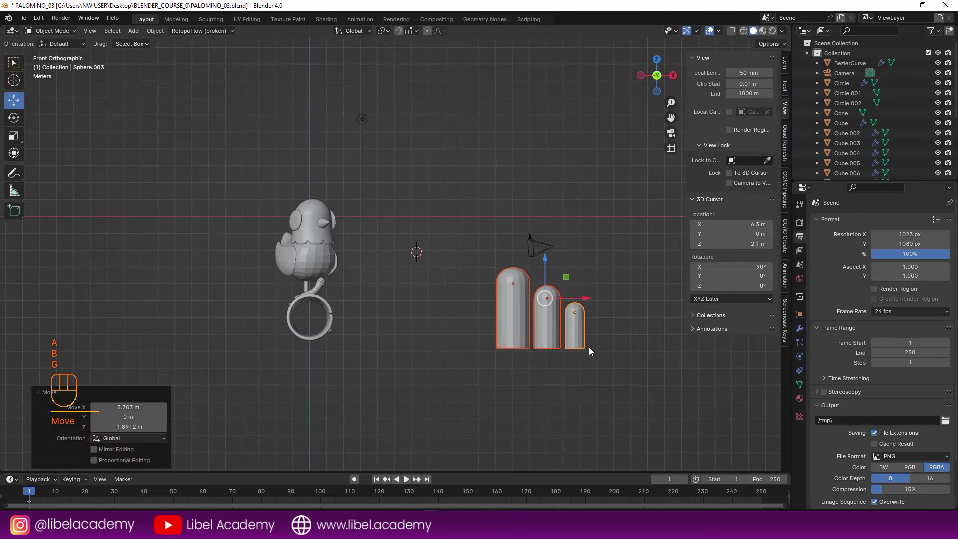
# View the capsules from below and snap the 3D cursor to the first capsule's bottom face.
pyautogui.moveTo(555, 328); pyautogui.dragTo(493, 327)
pyautogui.moveTo(495, 292); pyautogui.dragTo(454, 291)
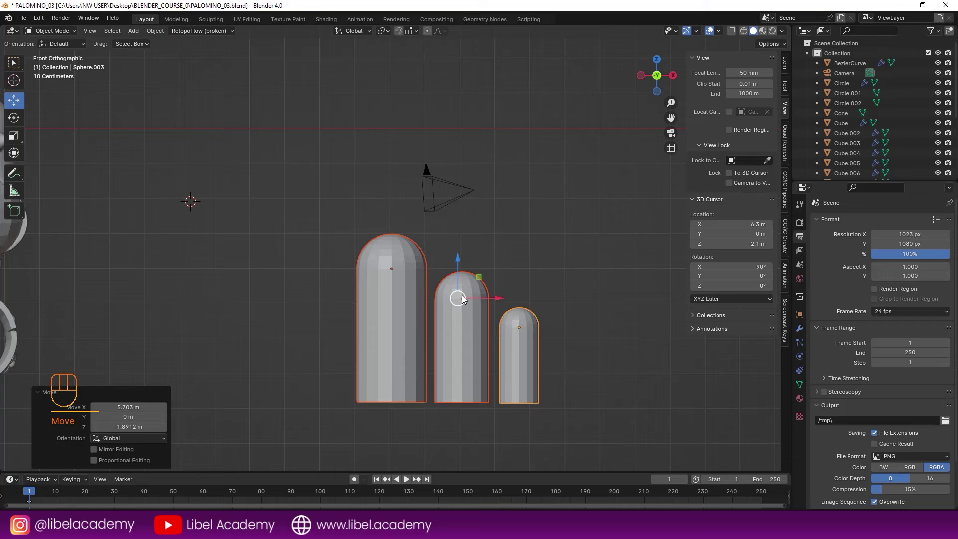
pyautogui.moveTo(525, 319); pyautogui.dragTo(435, 282)
pyautogui.scroll(-3)
pyautogui.rightClick(374, 331)
pyautogui.press('Tab')
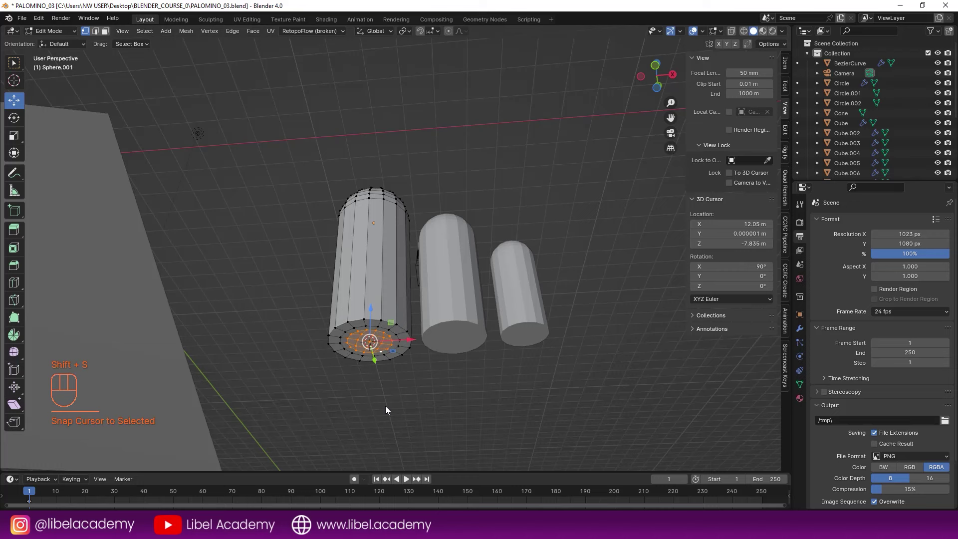
pyautogui.press('Tab')
pyautogui.moveTo(157, 40); pyautogui.dragTo(304, 78)
# Snap the 3D cursor to the bottom faces of the second and third capsules in turn.
pyautogui.rightClick(453, 329)
pyautogui.press('Tab')
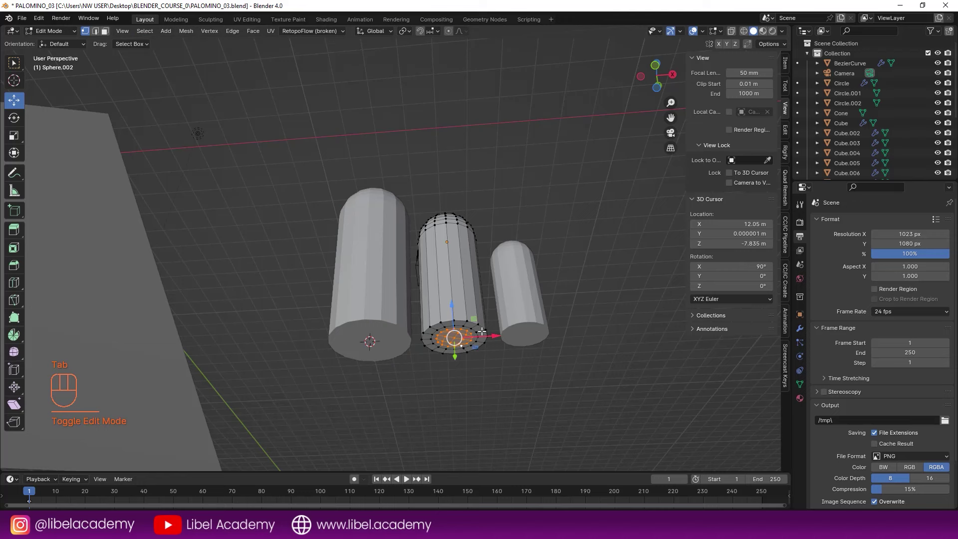
pyautogui.press('shift+s')
pyautogui.press('Tab')
pyautogui.moveTo(156, 30); pyautogui.dragTo(437, 161)
pyautogui.rightClick(532, 315)
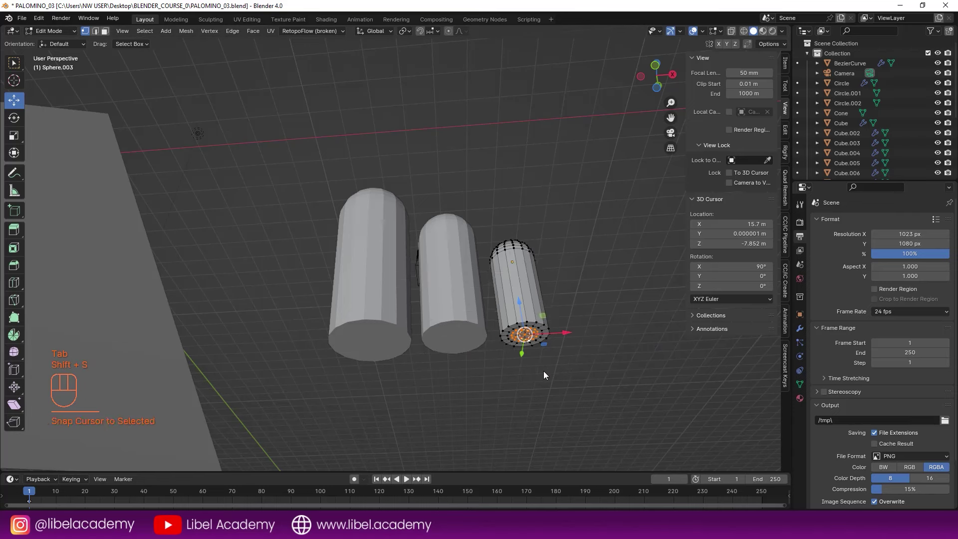
pyautogui.press('Tab')
pyautogui.moveTo(154, 36); pyautogui.dragTo(318, 81)
pyautogui.press('Tab')
pyautogui.moveTo(489, 266); pyautogui.dragTo(490, 298)
pyautogui.press('ctrl+s')
# In front view, set each capsule's origin to the 3D cursor at its base.
pyautogui.press('KP_3')
pyautogui.press('KP_1')
pyautogui.press('ctrl+s')
pyautogui.rightClick(371, 249)
pyautogui.rightClick(404, 254)
pyautogui.rightClick(440, 259)
pyautogui.rightClick(409, 252)
pyautogui.rightClick(452, 274)
# Move the three capsules into a new collection named PASTO and save.
pyautogui.press('m')
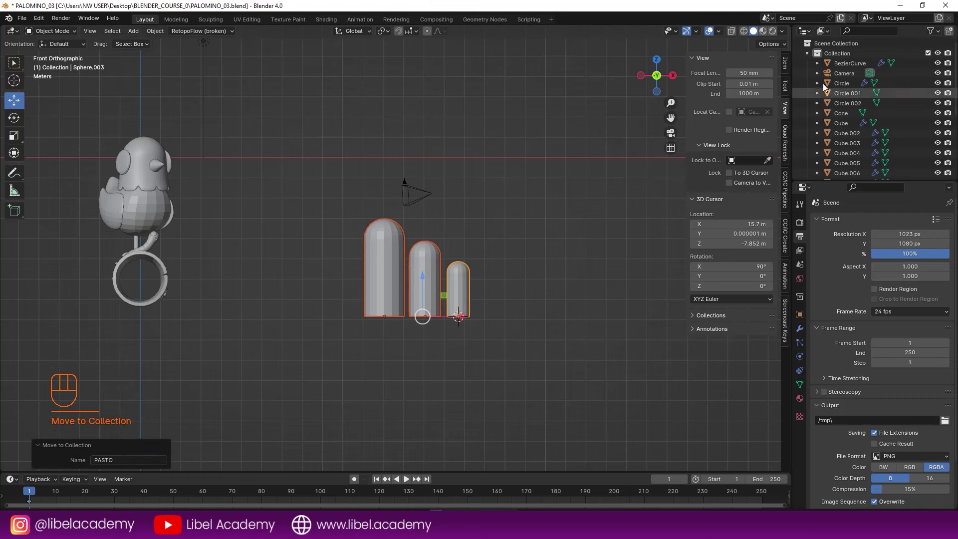
pyautogui.click(809, 56)
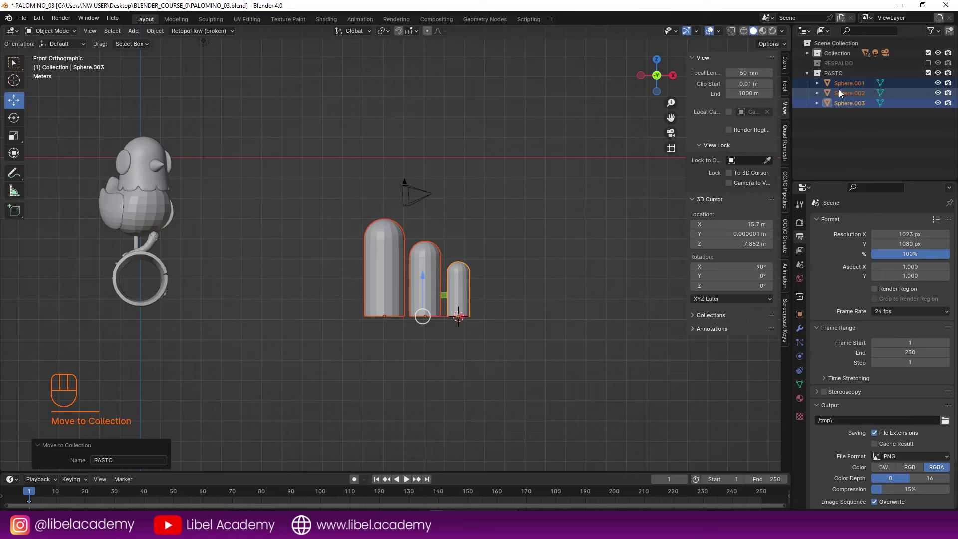
pyautogui.press('ctrl+s')
pyautogui.moveTo(307, 243); pyautogui.dragTo(272, 267)
pyautogui.moveTo(291, 273); pyautogui.dragTo(410, 306)
# Return to the camera view and select the ground plane.
pyautogui.middleClick(399, 292)
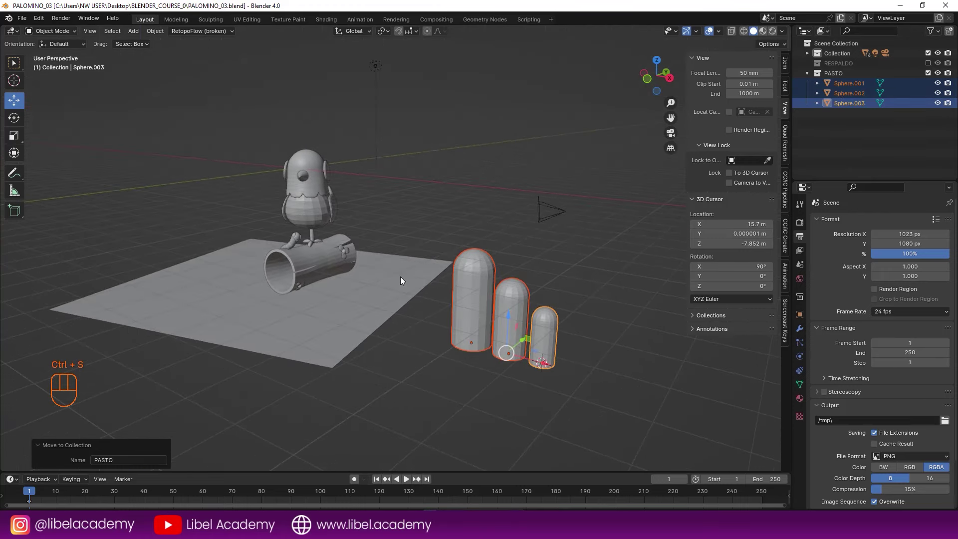
pyautogui.press('KP_0')
pyautogui.press('ctrl+s')
pyautogui.rightClick(525, 303)
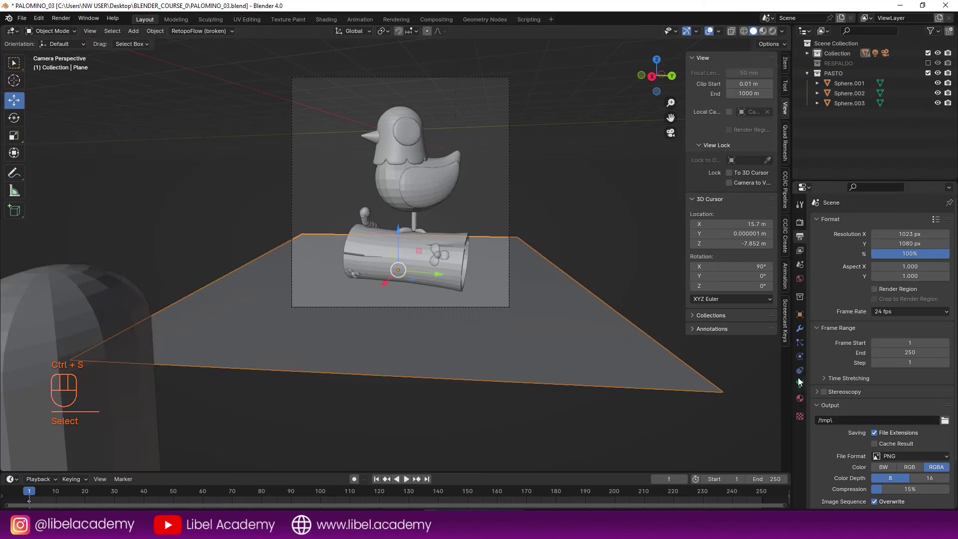
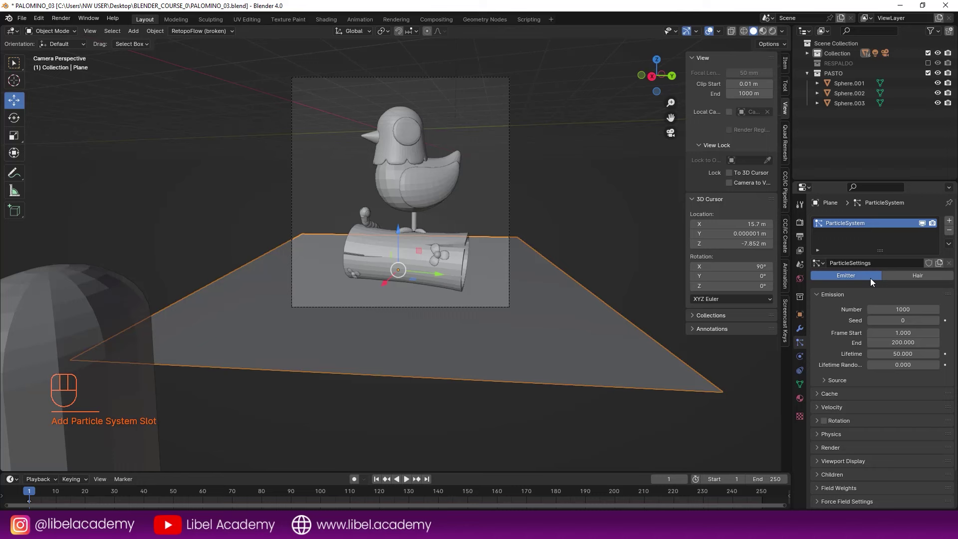
# Give the plane an advanced hair particle system rendered as PASTO collection instances at small scale.
pyautogui.click(919, 279)
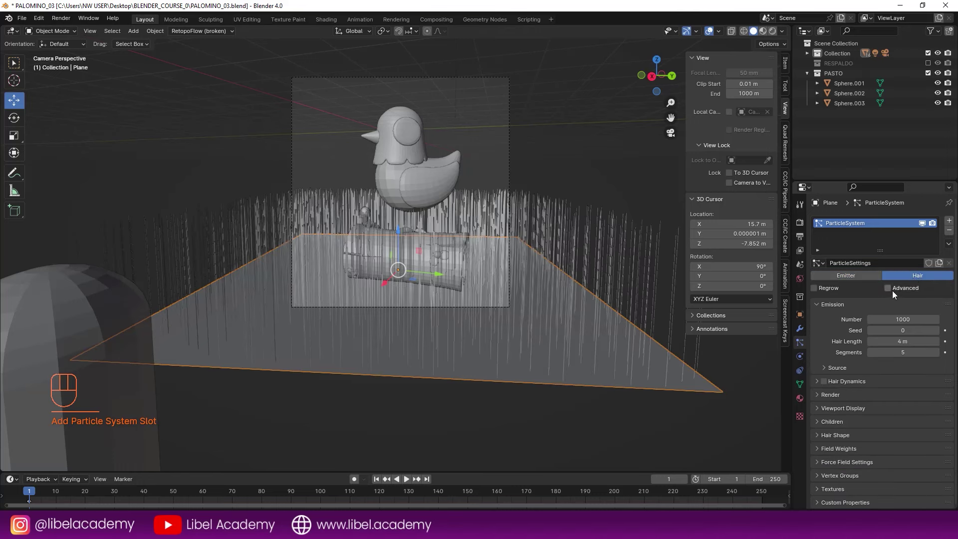
pyautogui.click(894, 291)
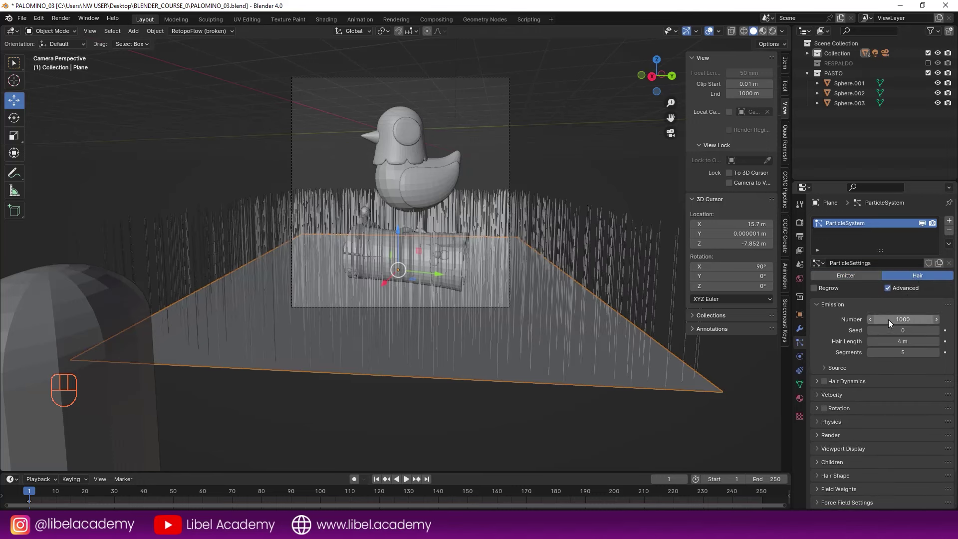
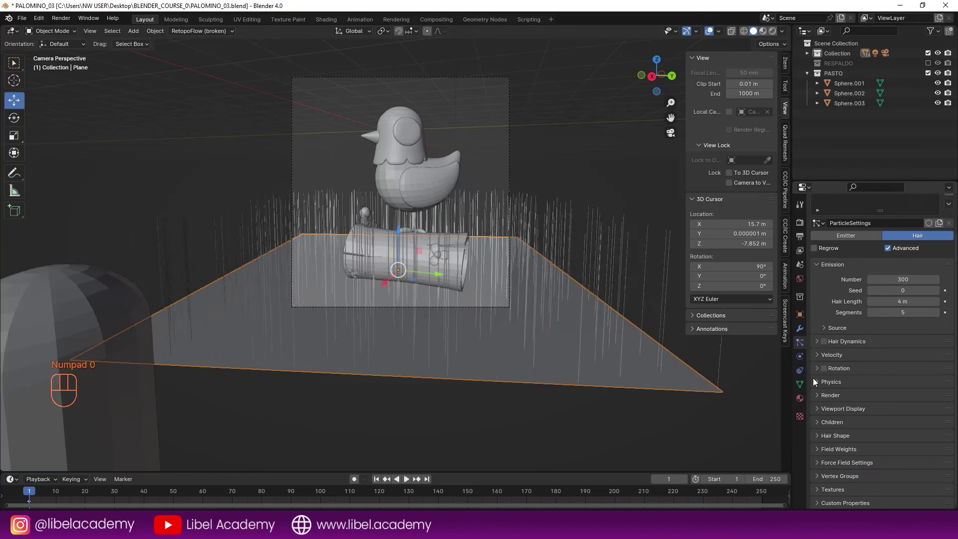
pyautogui.click(825, 398)
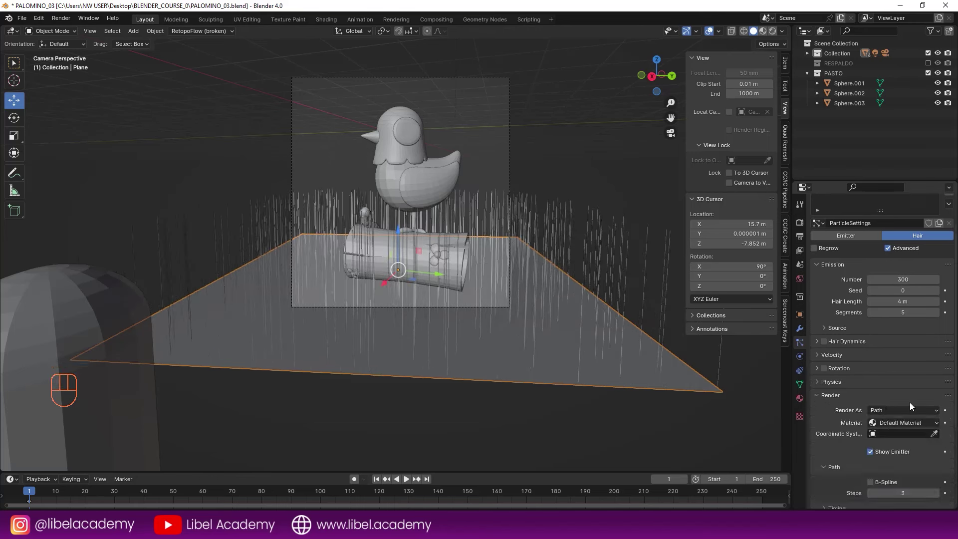
pyautogui.moveTo(910, 410); pyautogui.dragTo(894, 458)
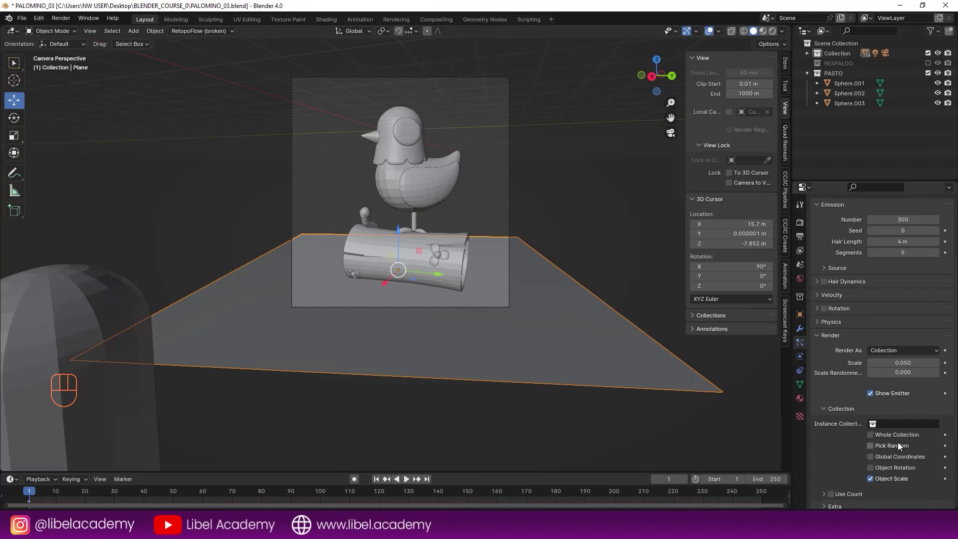
pyautogui.moveTo(907, 426); pyautogui.dragTo(896, 330)
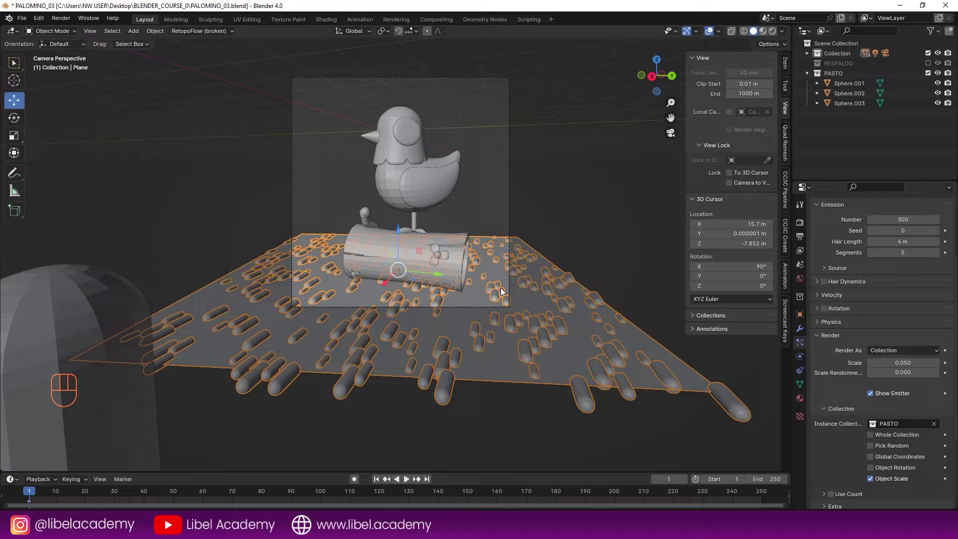
pyautogui.moveTo(490, 294); pyautogui.dragTo(430, 304)
pyautogui.moveTo(448, 307); pyautogui.dragTo(462, 307)
pyautogui.middleClick(501, 311)
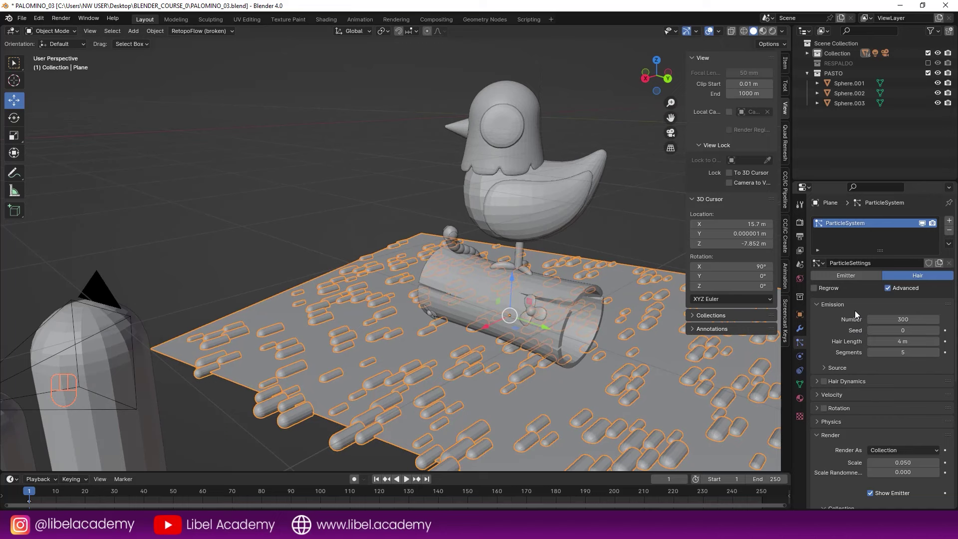
# Enable particle rotation oriented along global X so the capsules stand upright, then collapse the panel.
pyautogui.click(824, 370)
pyautogui.click(822, 369)
pyautogui.moveTo(889, 386); pyautogui.dragTo(895, 409)
pyautogui.moveTo(891, 386); pyautogui.dragTo(900, 440)
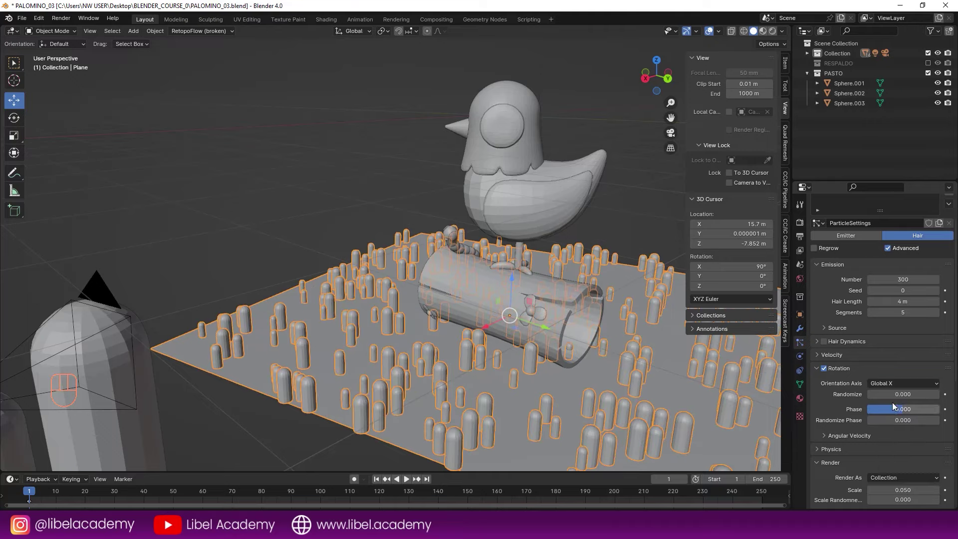
pyautogui.moveTo(617, 349); pyautogui.dragTo(630, 359)
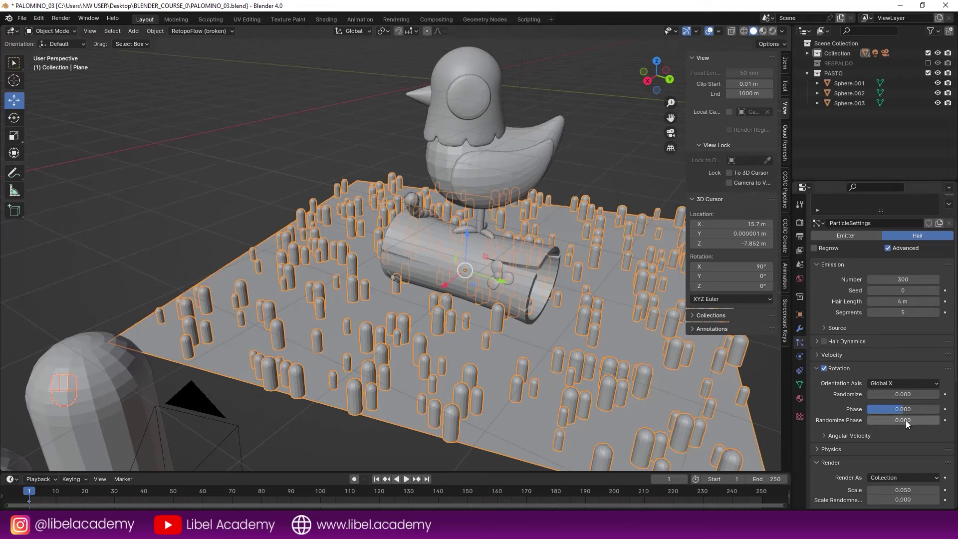
pyautogui.click(892, 422)
pyautogui.press('ctrl+z')
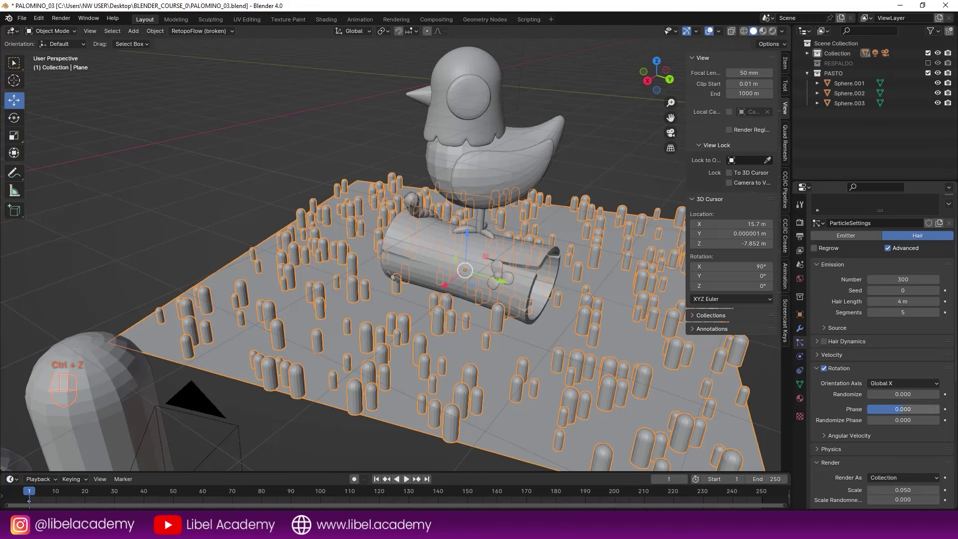
pyautogui.click(819, 369)
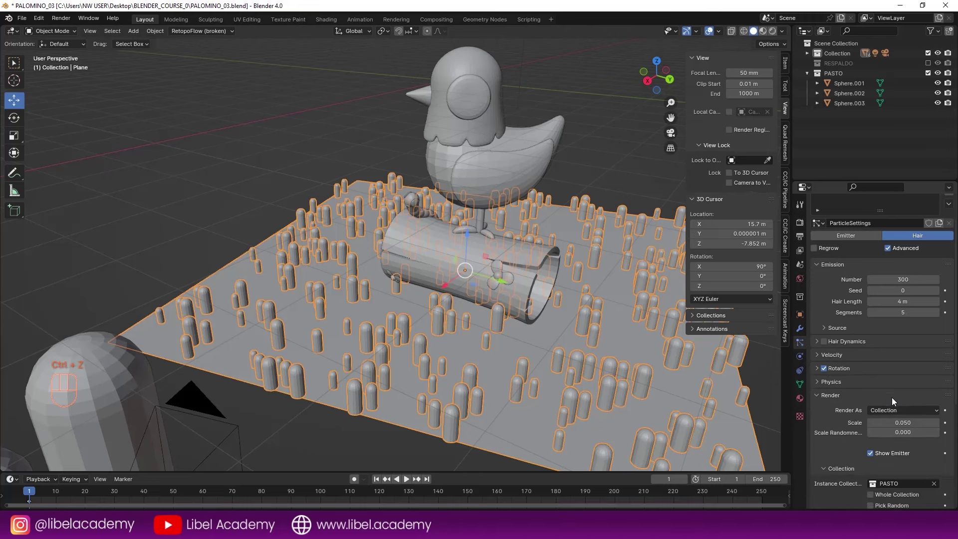
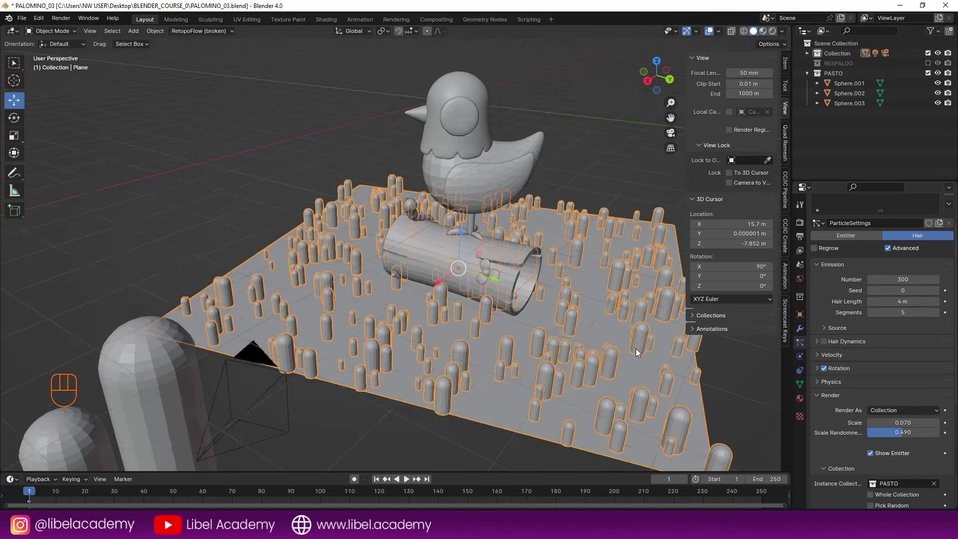
# Raise emission to 1000 capsules with shorter hair length, checking through the camera and saving.
pyautogui.middleClick(599, 312)
pyautogui.press('a')
pyautogui.press('a')
pyautogui.press('KP_0')
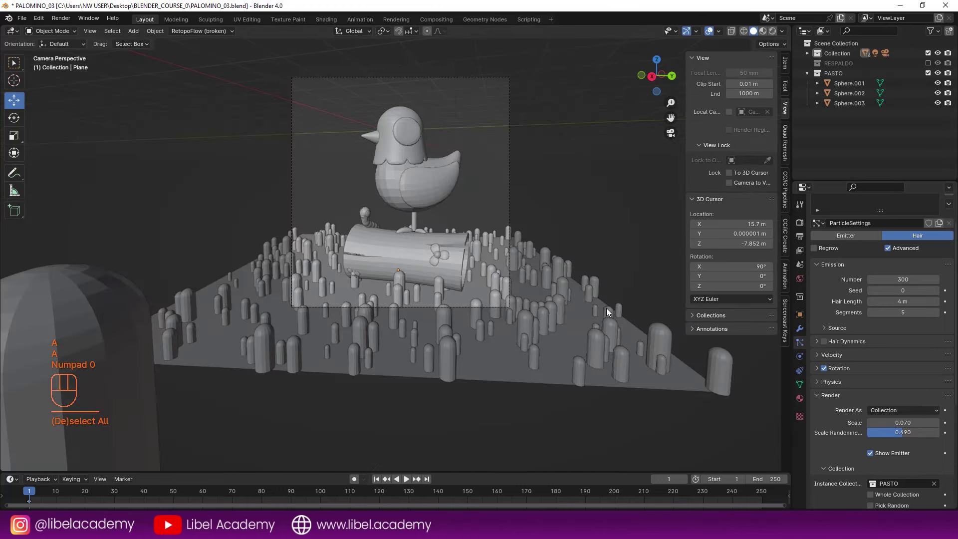
pyautogui.press('ctrl+s')
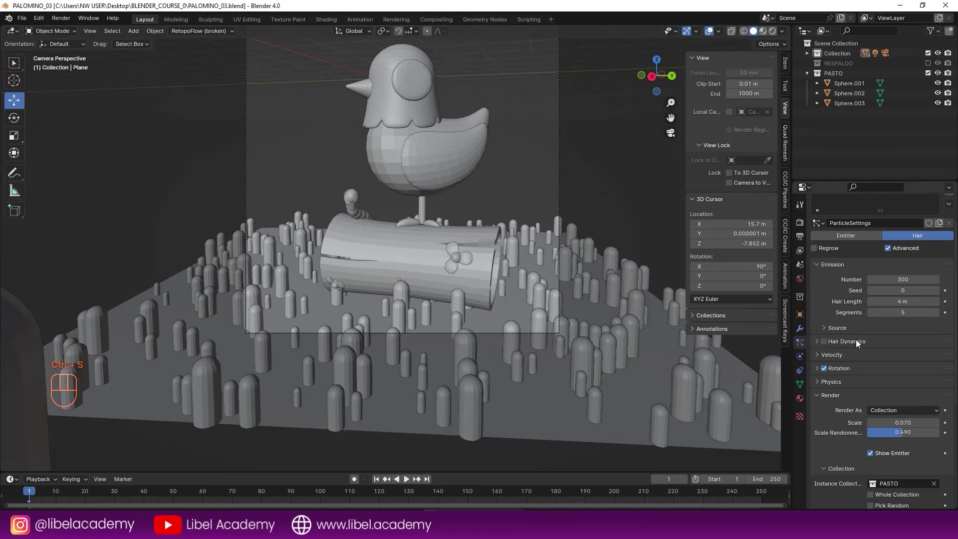
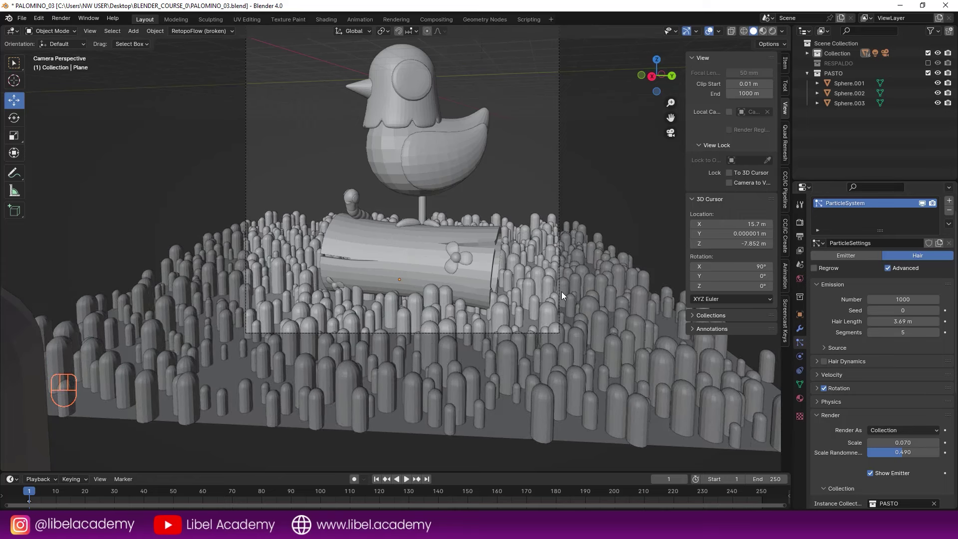
pyautogui.middleClick(527, 286)
pyautogui.middleClick(528, 294)
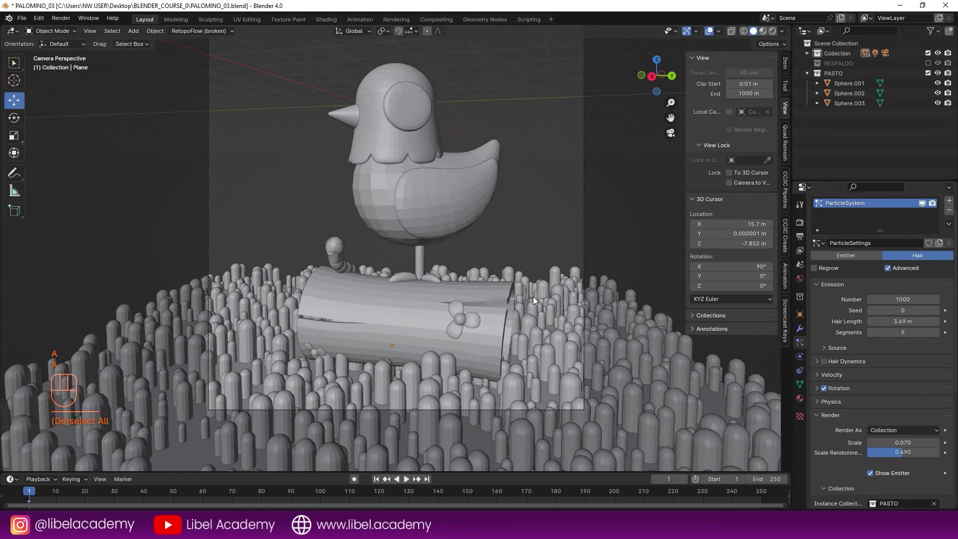
pyautogui.press('ctrl+s')
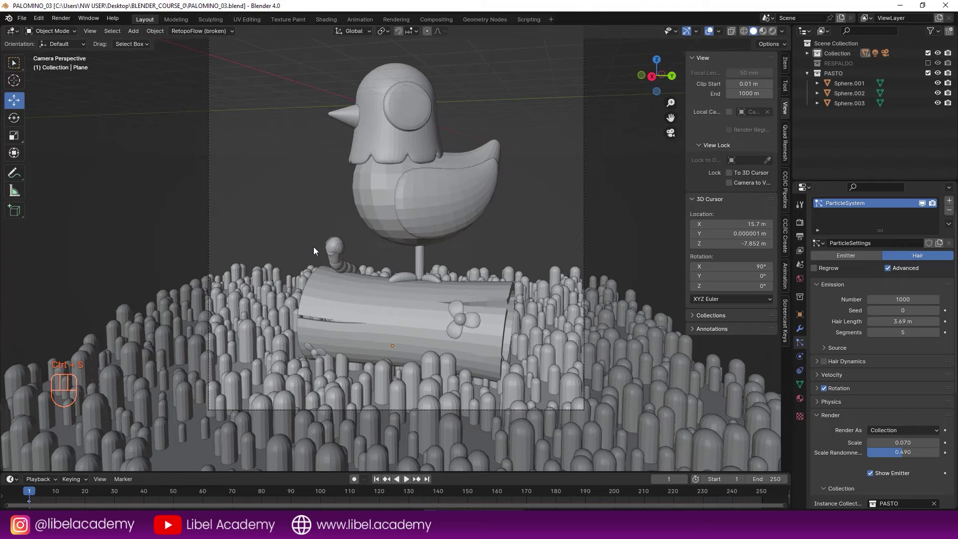
# Inspect the grass spread from above and in camera view, save, and select the ground plane.
pyautogui.middleClick(513, 265)
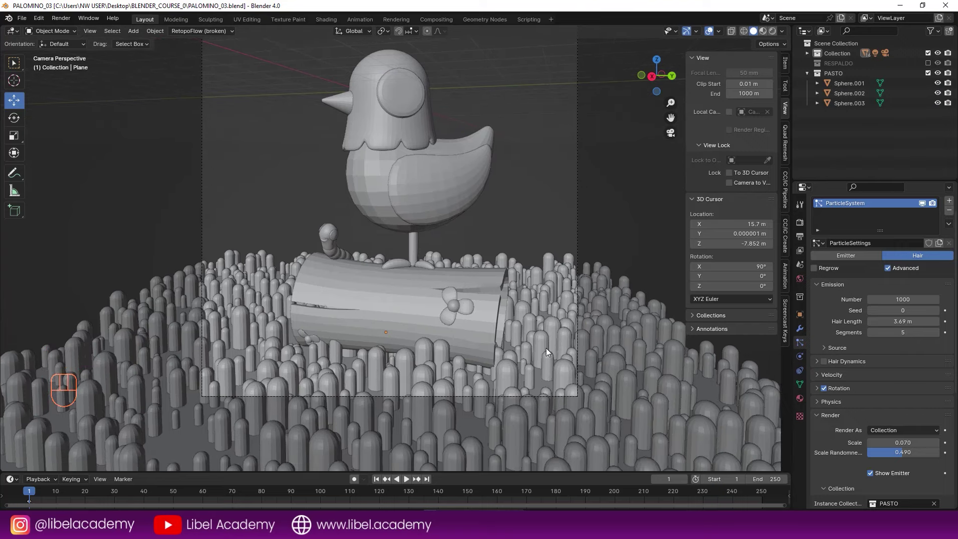
pyautogui.moveTo(536, 340); pyautogui.dragTo(525, 381)
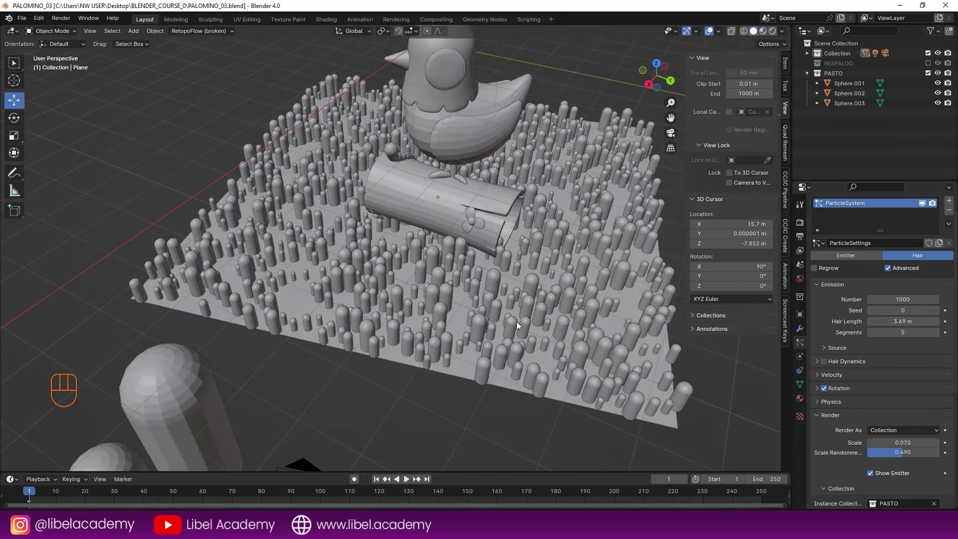
pyautogui.middleClick(519, 319)
pyautogui.press('KP_0')
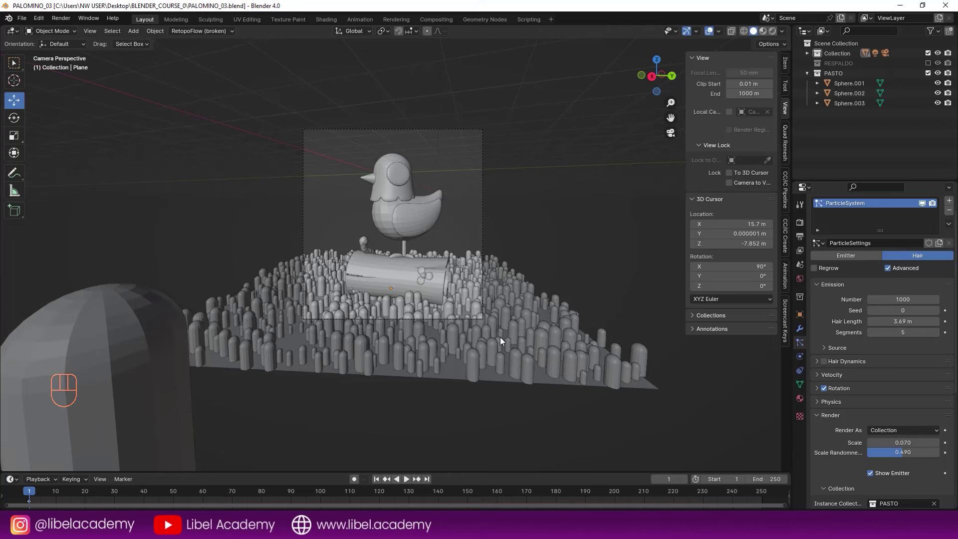
pyautogui.moveTo(533, 315); pyautogui.dragTo(513, 345)
pyautogui.press('ctrl+s')
pyautogui.rightClick(551, 411)
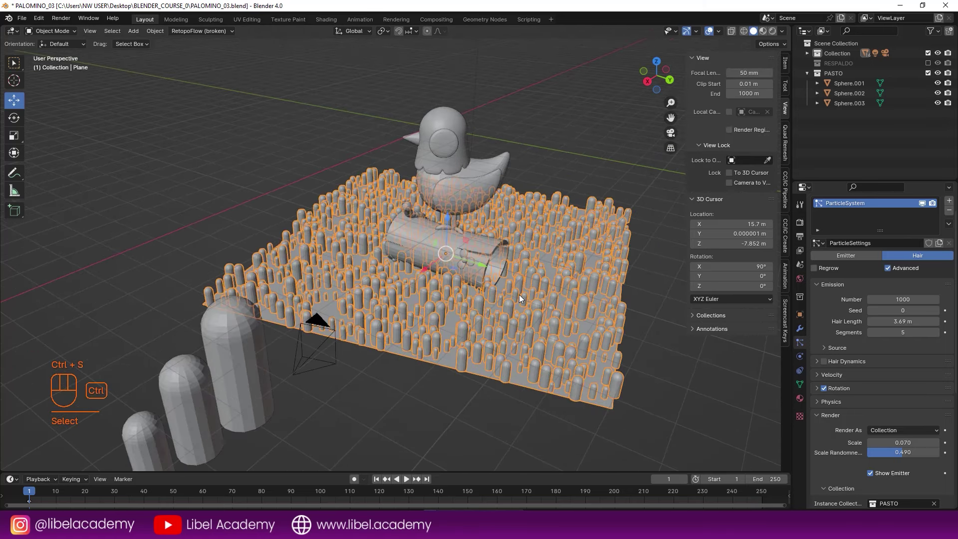
# Weight-paint the new Group.001 vertex group heavily around the log, then return to Object Mode.
pyautogui.press('ctrl+Tab')
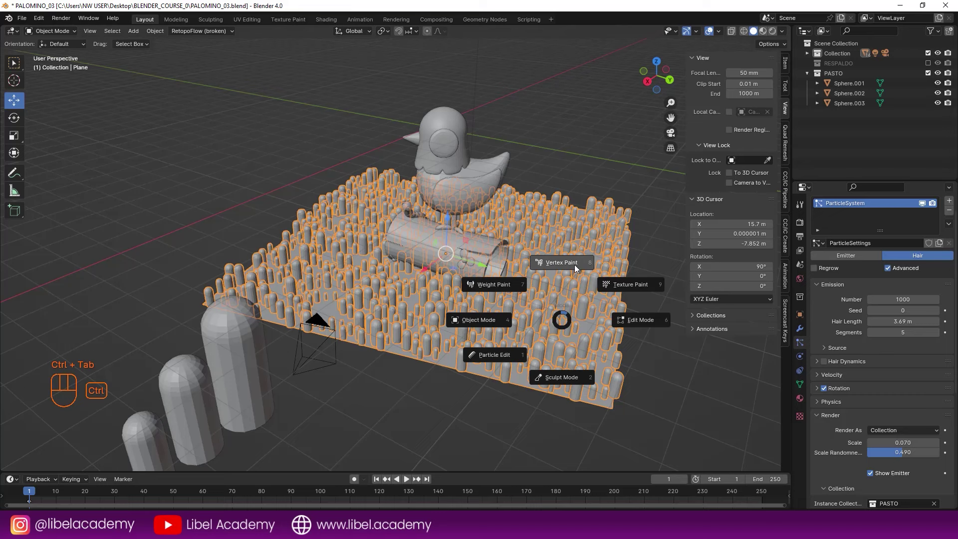
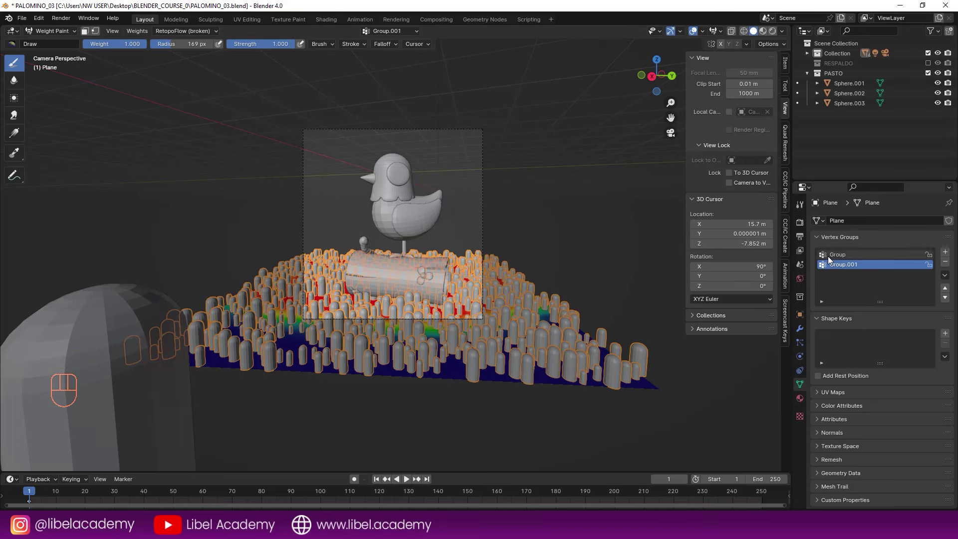
pyautogui.press('Tab')
pyautogui.moveTo(57, 32); pyautogui.dragTo(54, 43)
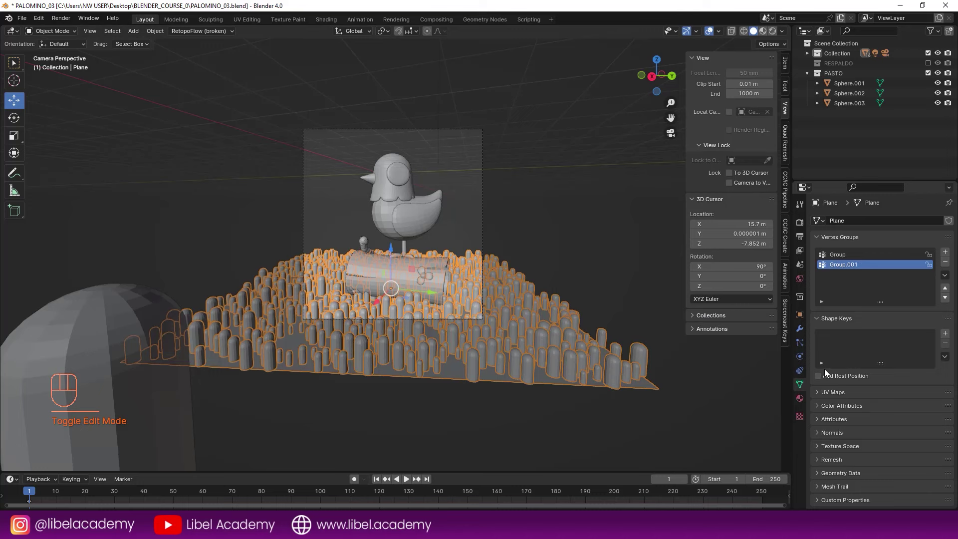
# Set the particle Density vertex group to Group.001 so grass clusters near the log, and save.
pyautogui.click(802, 346)
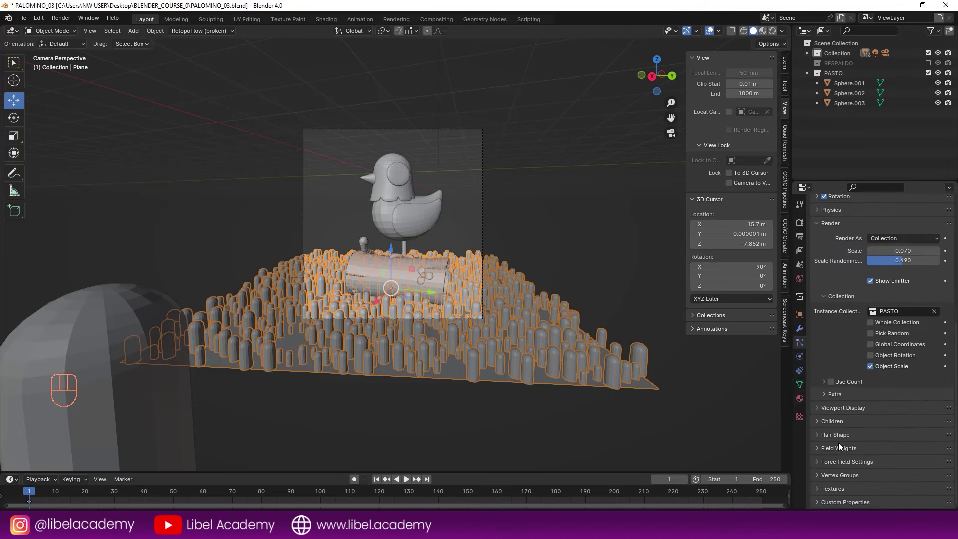
pyautogui.click(824, 477)
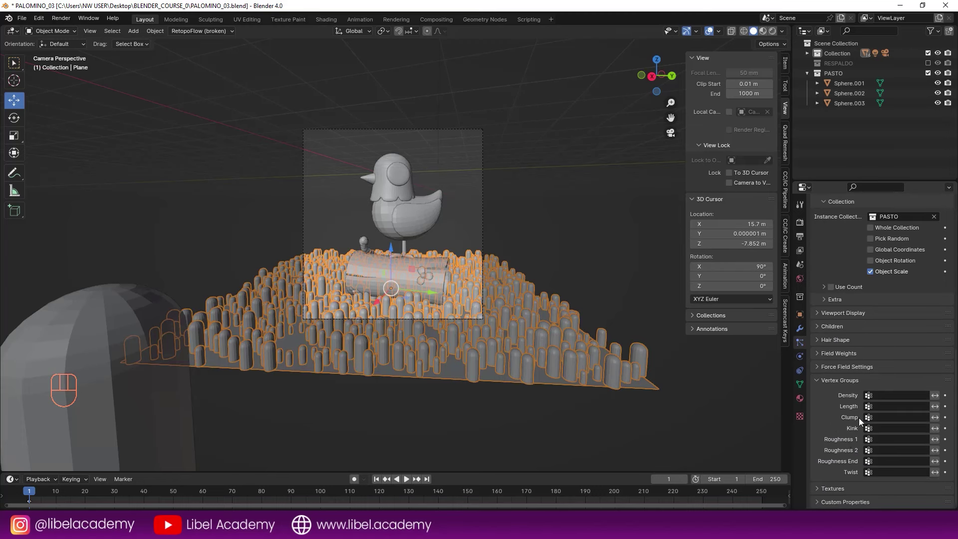
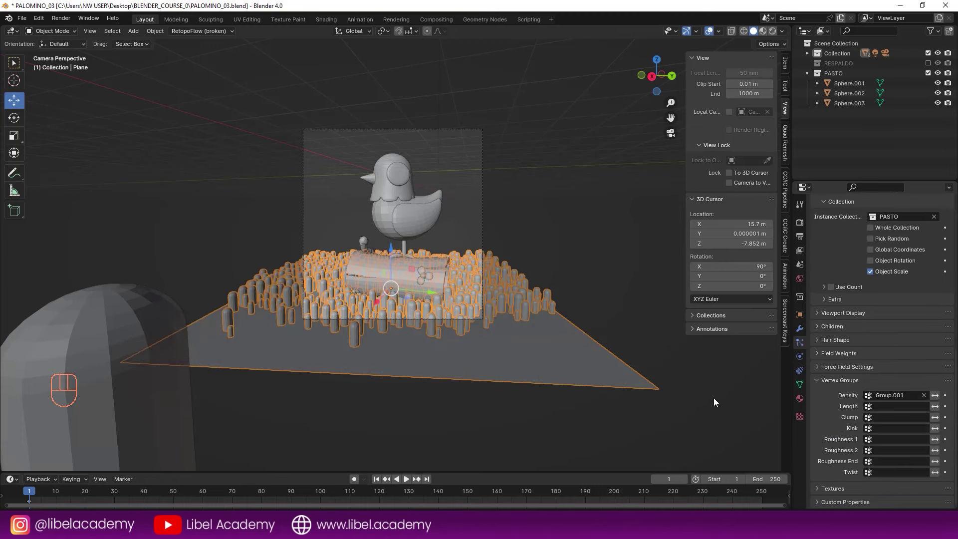
pyautogui.press('a')
pyautogui.press('ctrl+s')
pyautogui.rightClick(534, 322)
pyautogui.press('a')
pyautogui.press('a')
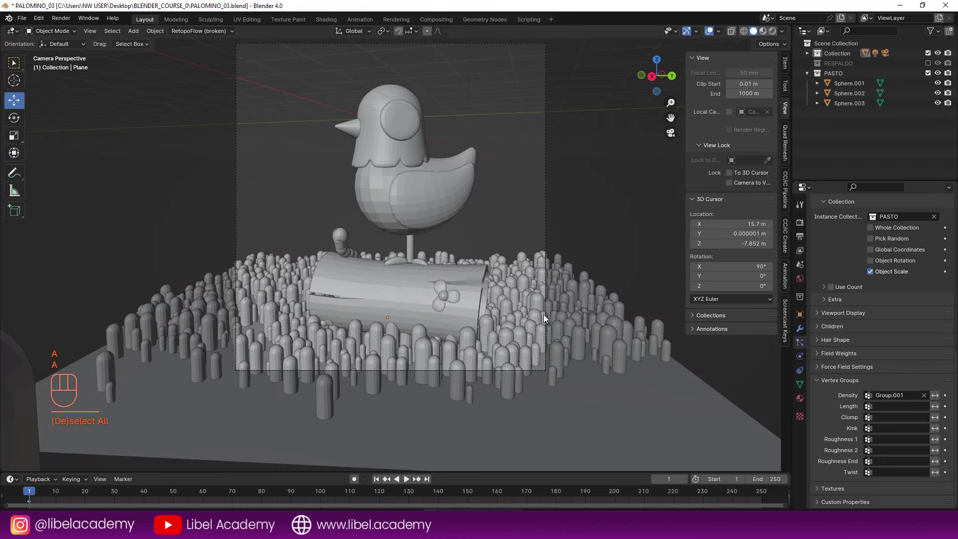
pyautogui.moveTo(520, 289); pyautogui.dragTo(519, 316)
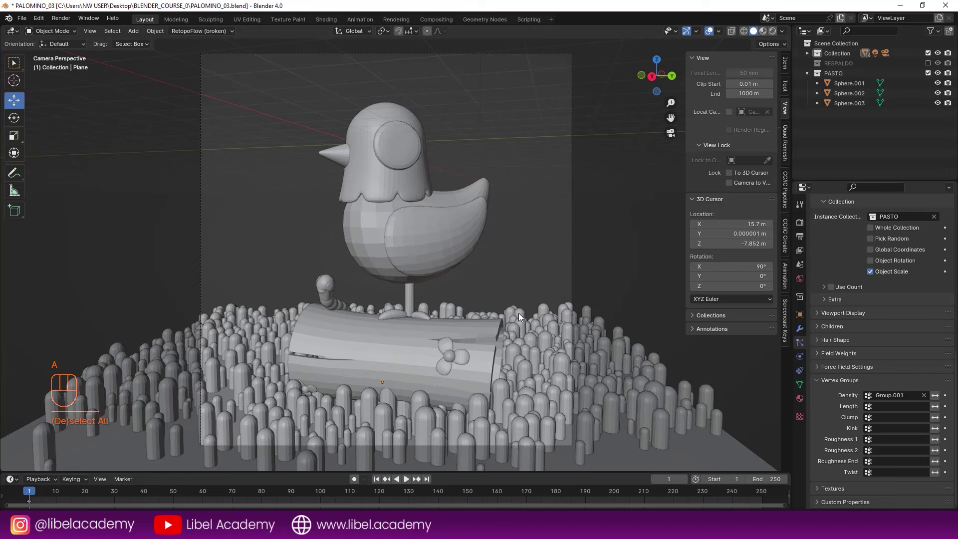
pyautogui.middleClick(534, 323)
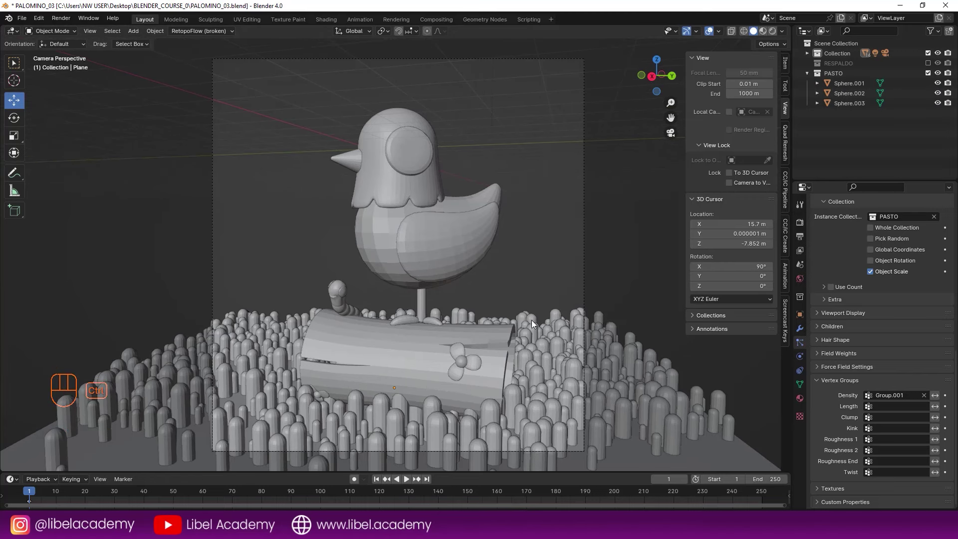
pyautogui.press('ctrl+s')
pyautogui.middleClick(526, 323)
pyautogui.middleClick(520, 326)
pyautogui.press('ctrl+s')
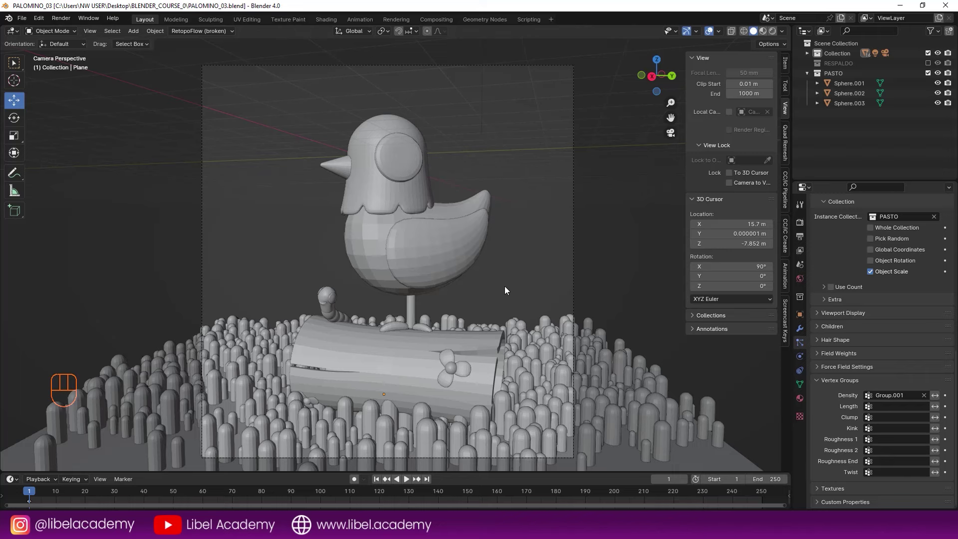
pyautogui.moveTo(510, 274); pyautogui.dragTo(523, 267)
pyautogui.moveTo(510, 282); pyautogui.dragTo(499, 299)
pyautogui.moveTo(466, 303); pyautogui.dragTo(524, 312)
pyautogui.moveTo(407, 305); pyautogui.dragTo(557, 285)
pyautogui.moveTo(434, 293); pyautogui.dragTo(475, 299)
pyautogui.moveTo(451, 293); pyautogui.dragTo(537, 276)
pyautogui.moveTo(499, 283); pyautogui.dragTo(443, 283)
pyautogui.moveTo(383, 286); pyautogui.dragTo(489, 293)
pyautogui.moveTo(396, 290); pyautogui.dragTo(436, 288)
pyautogui.press('KP_0')
pyautogui.middleClick(464, 288)
pyautogui.middleClick(469, 291)
pyautogui.press('ctrl+s')
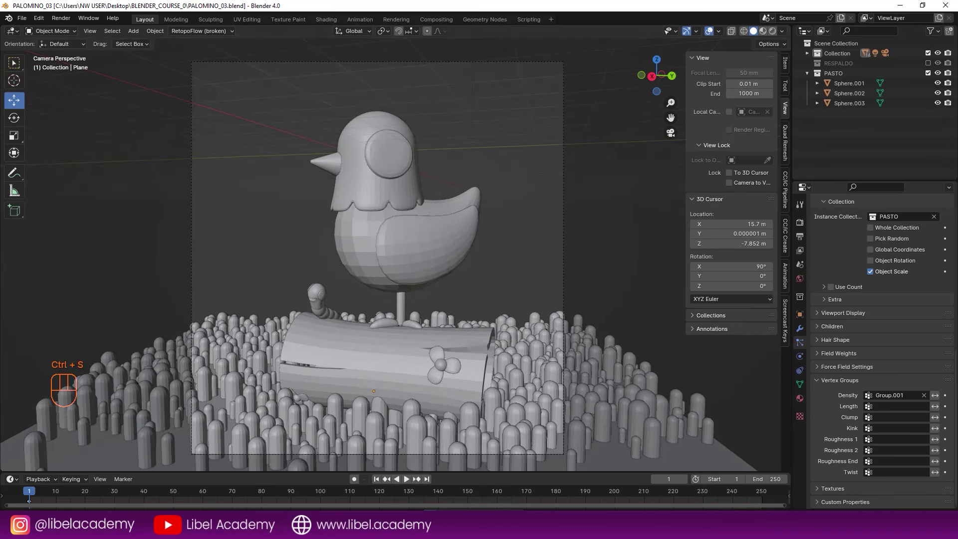